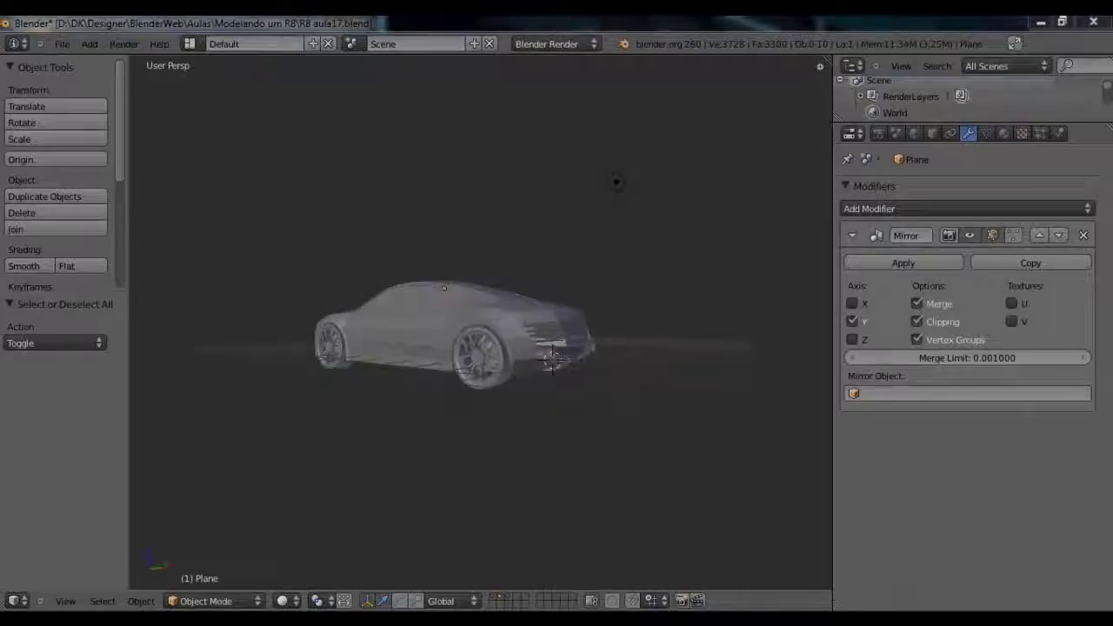
Step: Zoom in and orbit the view toward the car's rear ready to extrude the lower edge
{"action": "scroll", "scroll_direction": "up", "scroll_amount": 3}
{"action": "middle_click", "coordinate": [343, 279]}
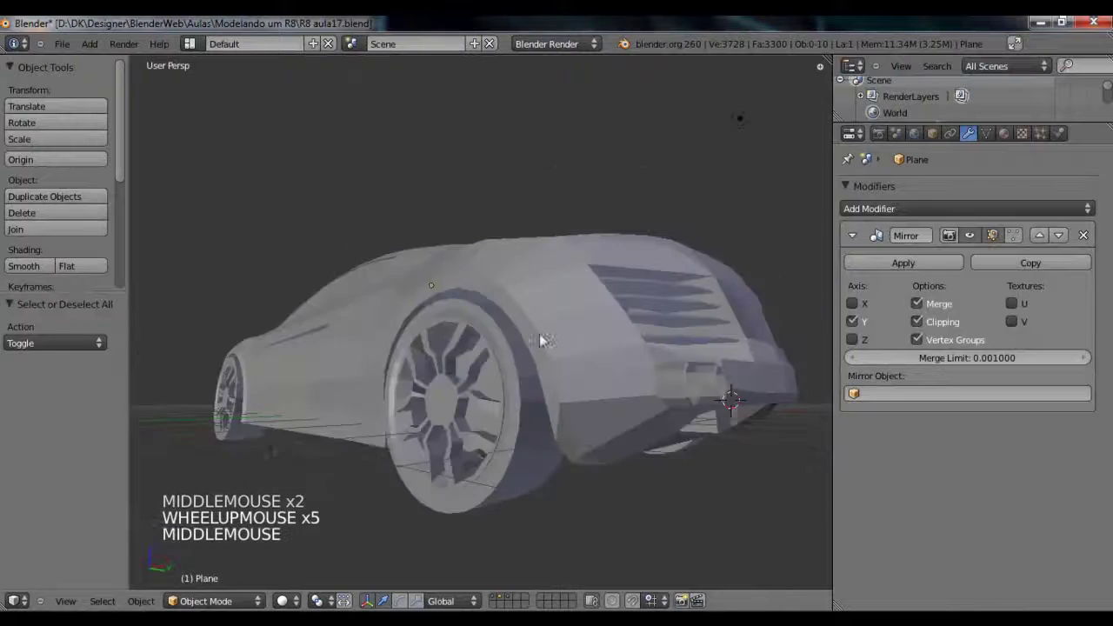
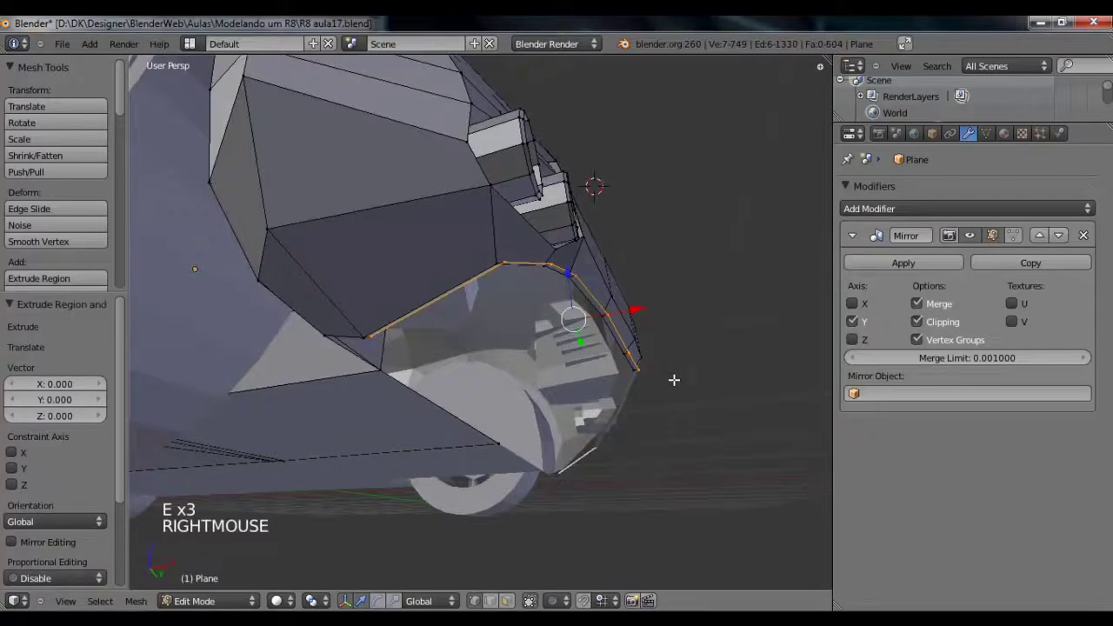
Step: Move the extruded lower rear edges along one axis into place under the car's rear
{"action": "key", "text": "s"}
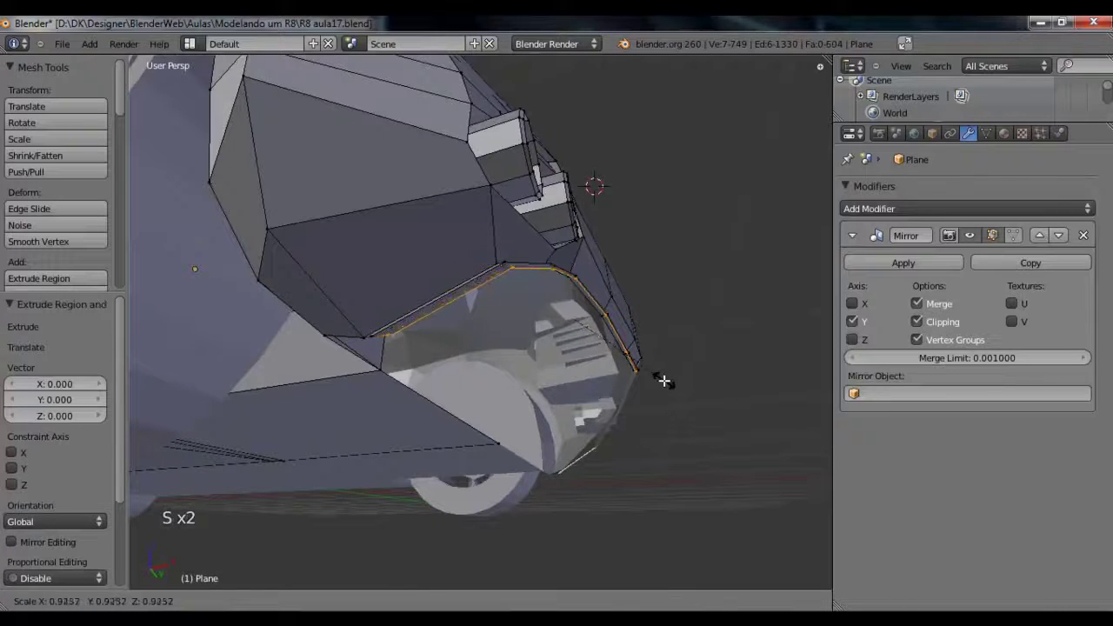
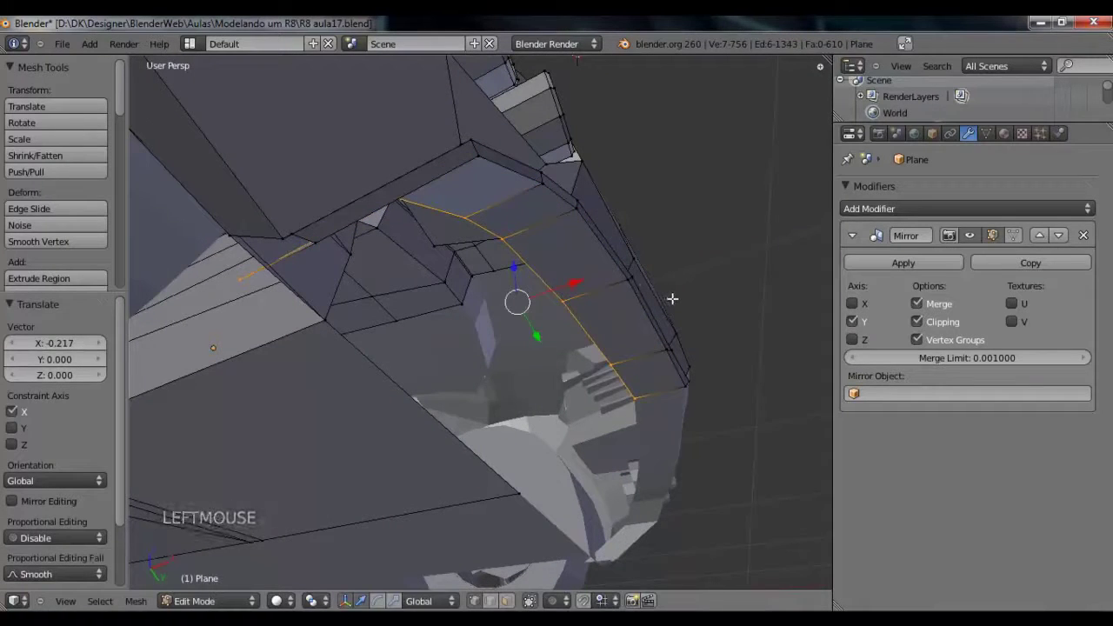
{"action": "key", "text": "s"}
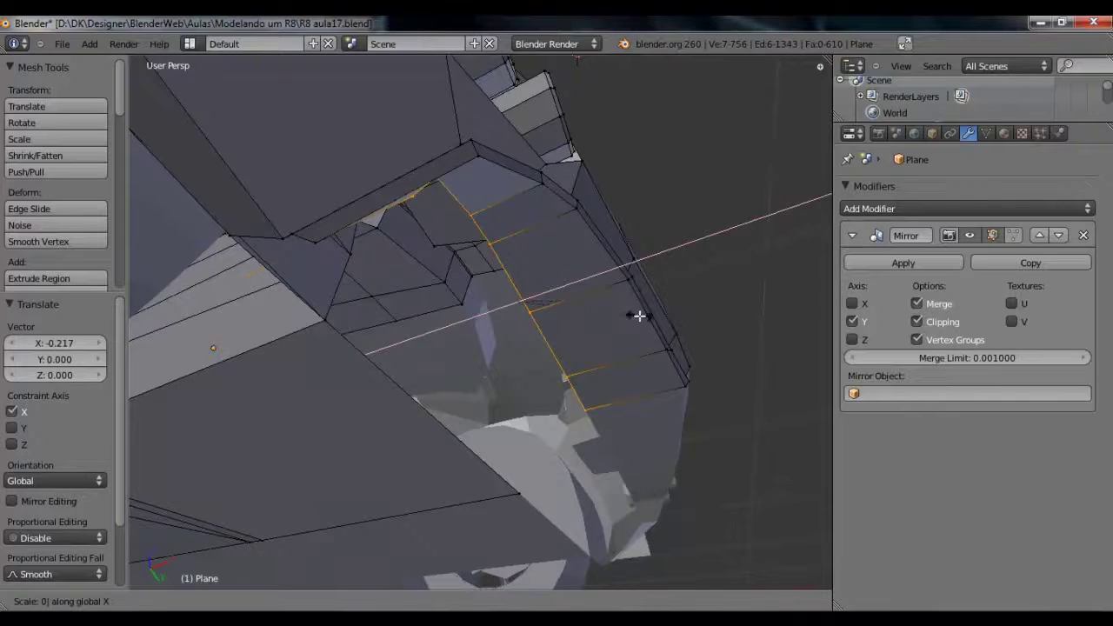
{"action": "scroll", "scroll_direction": "down", "scroll_amount": 3}
{"action": "middle_click", "coordinate": [585, 337]}
{"action": "left_click", "coordinate": [560, 288]}
{"action": "key", "text": "s"}
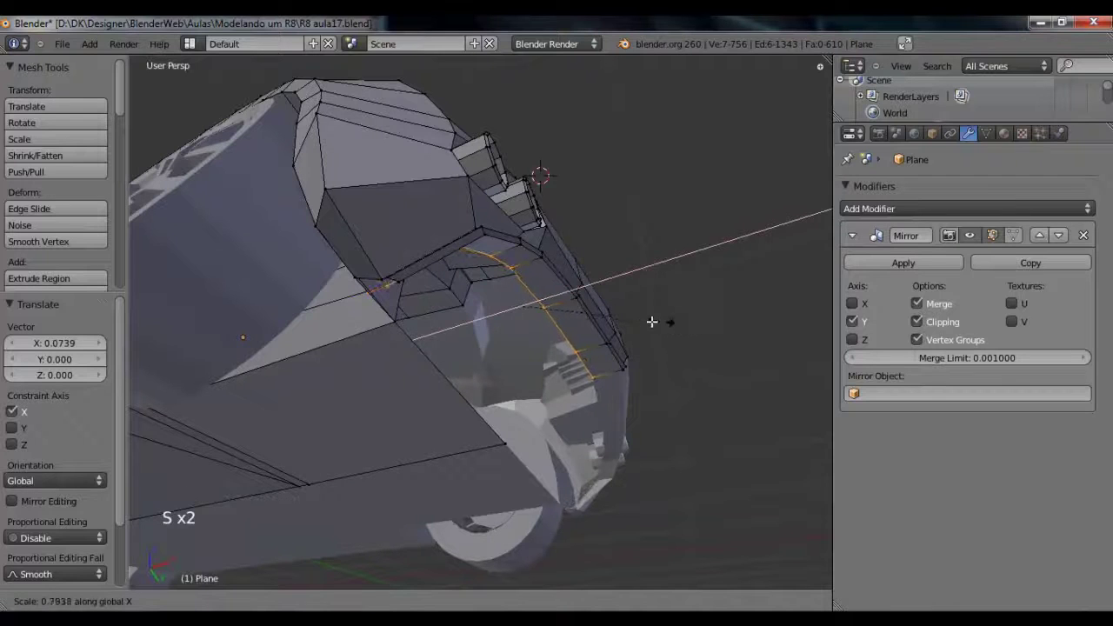
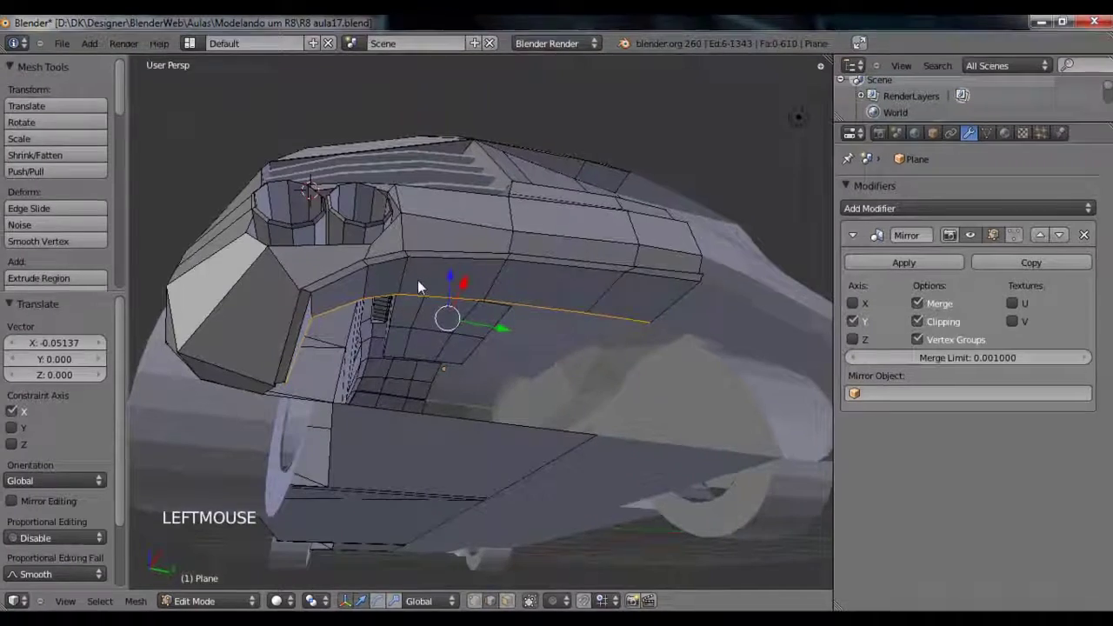
Step: Fill two new faces between selected vertices on the lower rear panel
{"action": "right_click", "coordinate": [595, 233]}
{"action": "right_click", "coordinate": [626, 349]}
{"action": "key", "text": "f"}
{"action": "right_click", "coordinate": [746, 193]}
{"action": "right_click", "coordinate": [699, 245]}
{"action": "key", "text": "f"}
Step: Fill a further face from the triangular face and edge beside the exhaust pipes
{"action": "middle_click", "coordinate": [491, 255]}
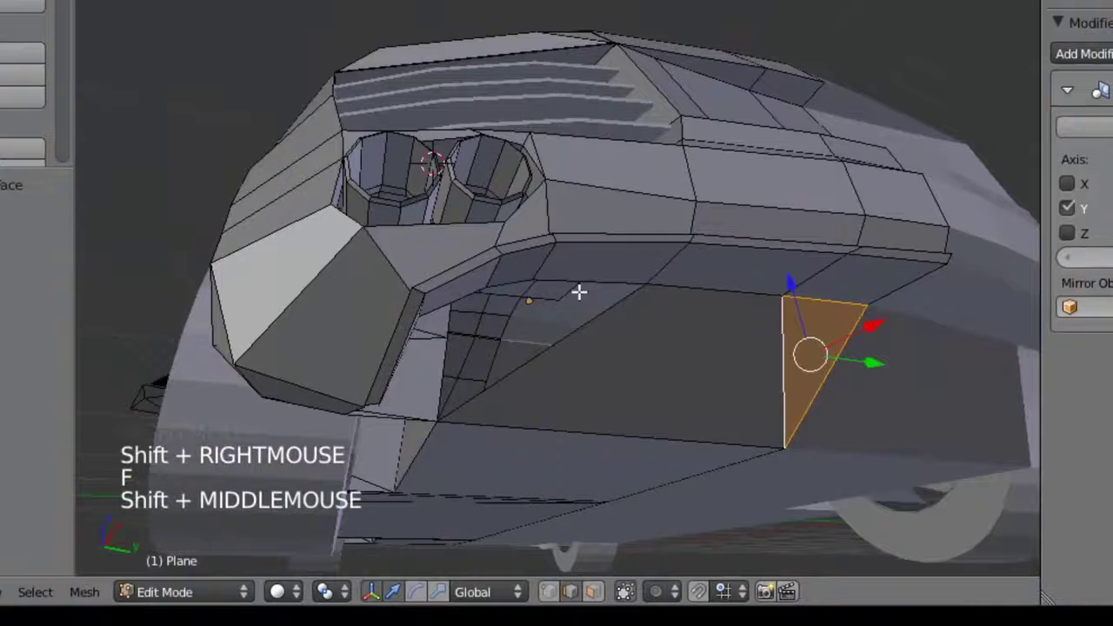
{"action": "right_click", "coordinate": [514, 271]}
{"action": "right_click", "coordinate": [619, 351]}
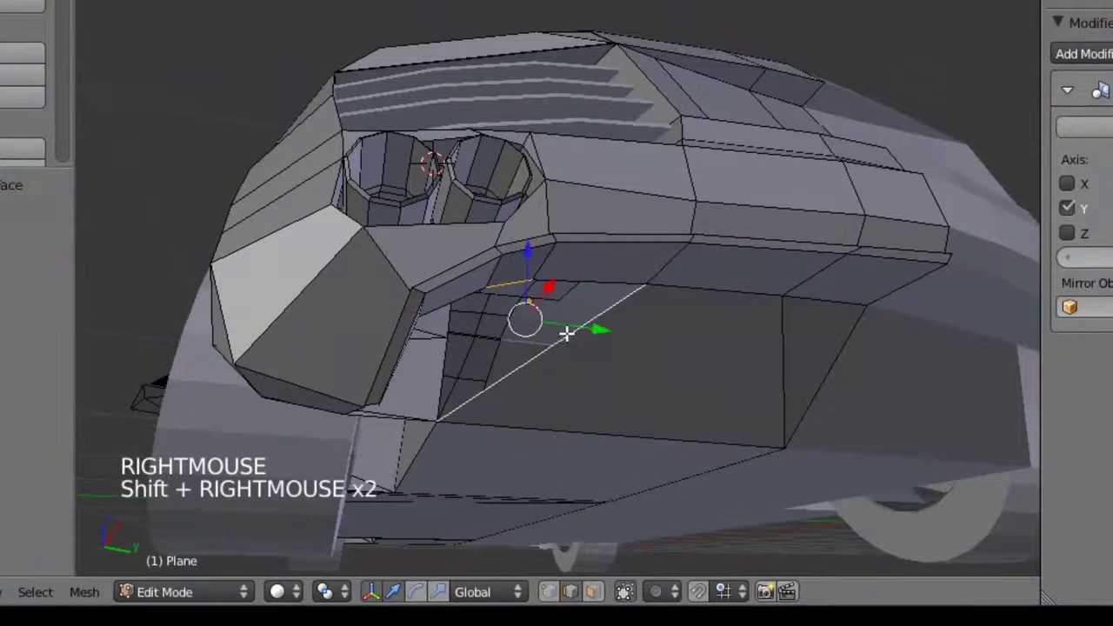
{"action": "key", "text": "f"}
{"action": "middle_click", "coordinate": [503, 328]}
{"action": "right_click", "coordinate": [454, 267]}
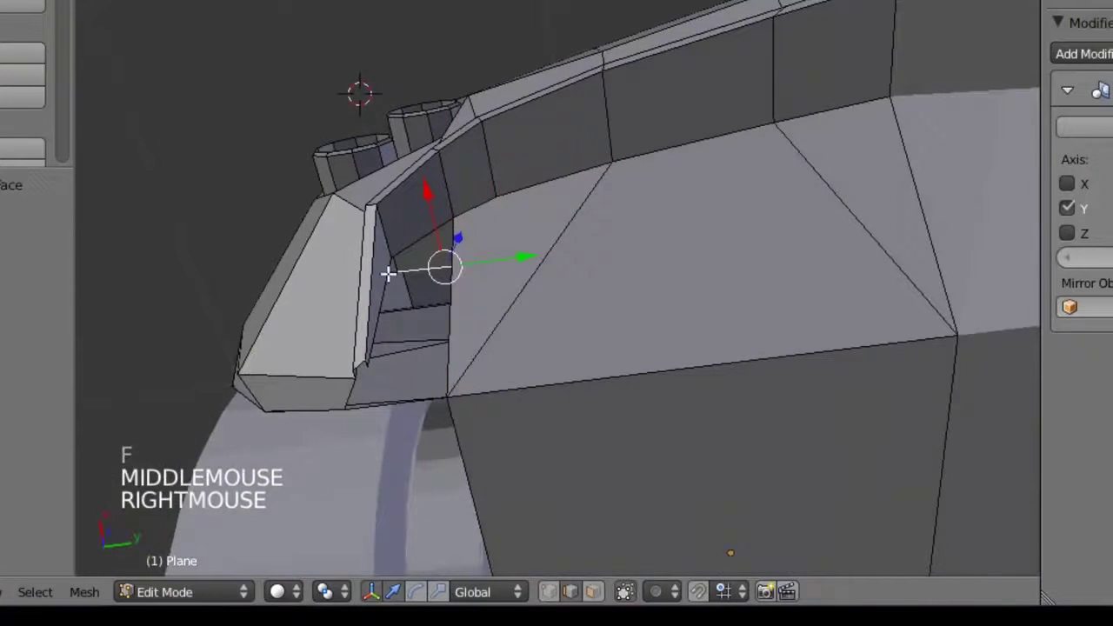
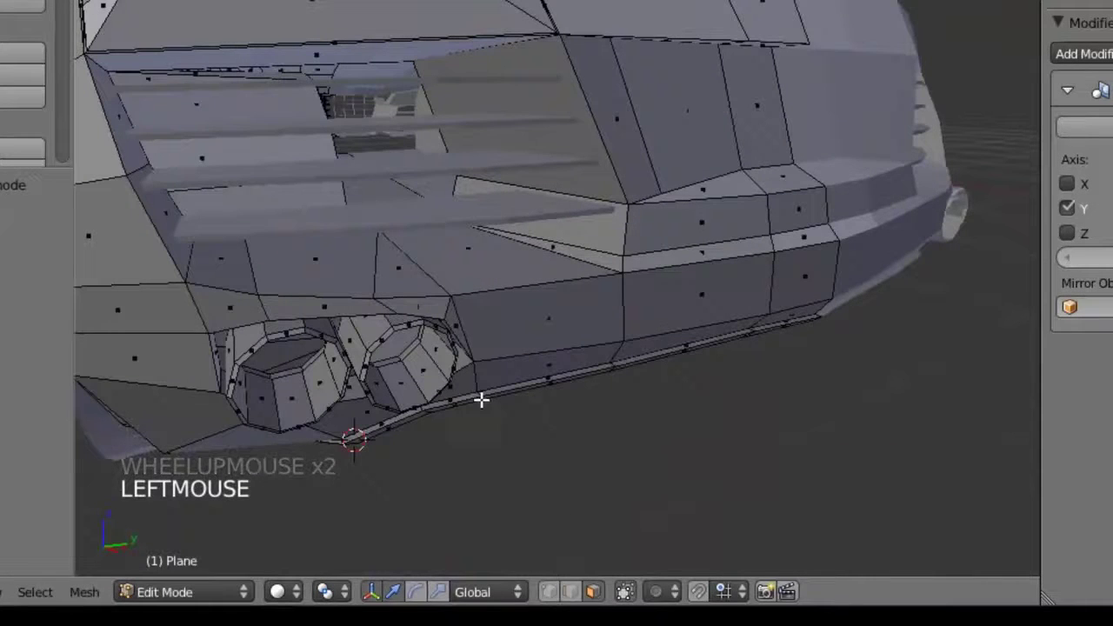
Step: Select the rear bumper faces and move the bumper's bottom edge into position
{"action": "right_click", "coordinate": [486, 395]}
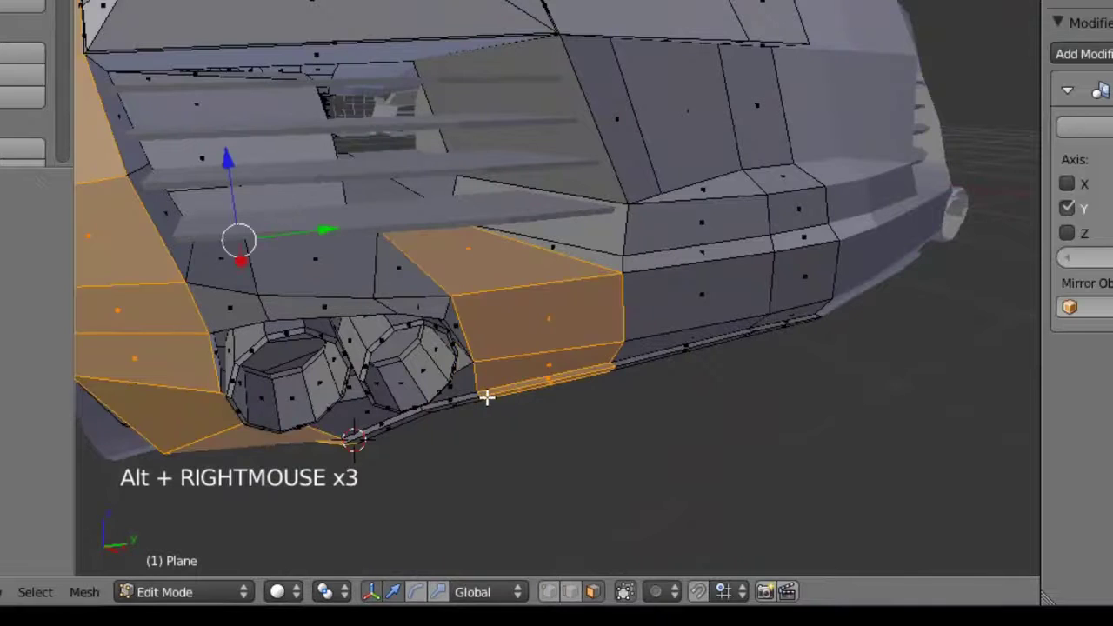
{"action": "scroll", "scroll_direction": "down", "scroll_amount": 3}
{"action": "middle_click", "coordinate": [534, 361]}
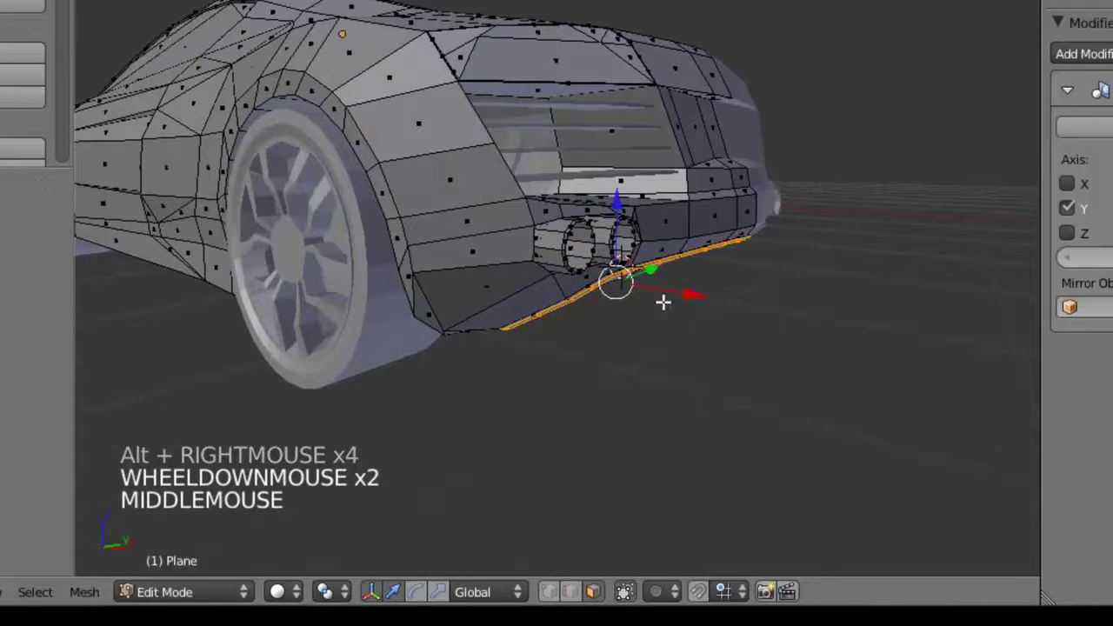
{"action": "left_click", "coordinate": [684, 284]}
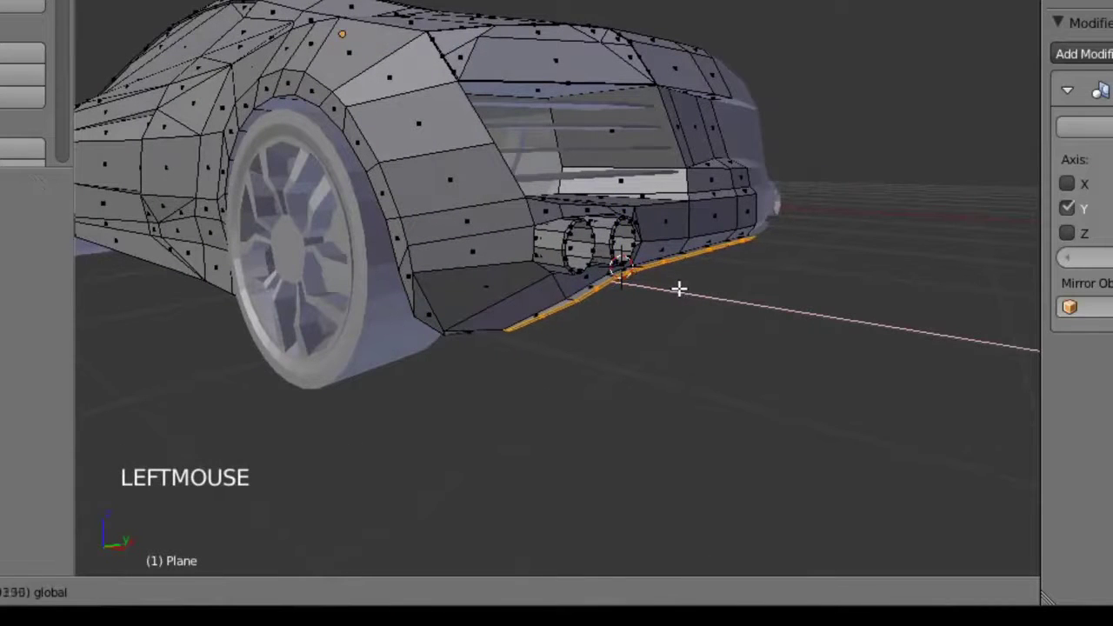
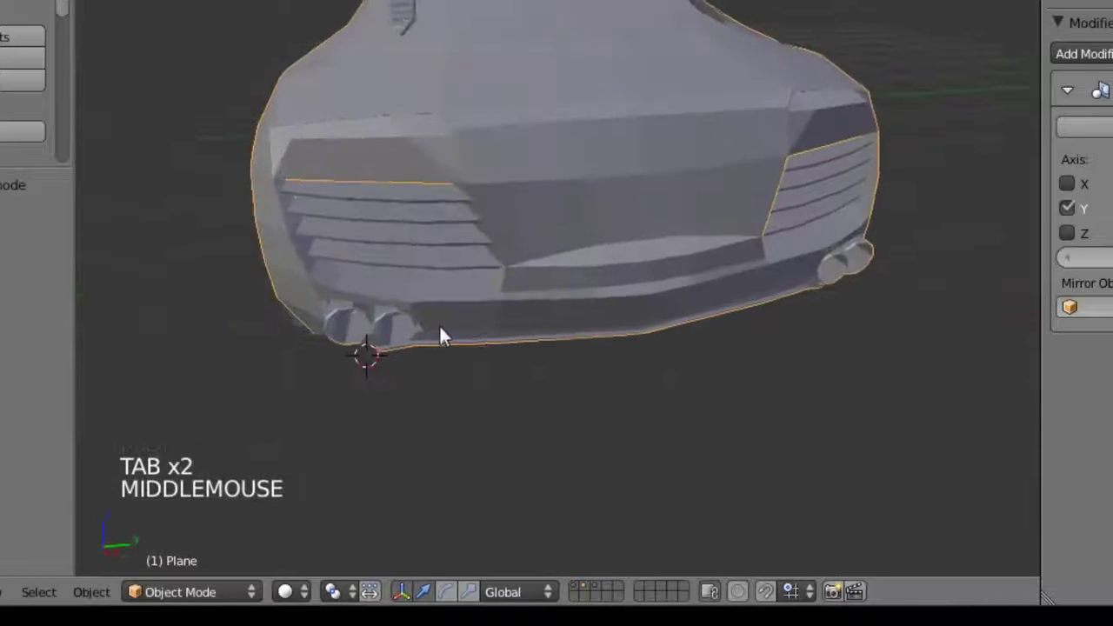
Step: Inspect the bumper's bottom edge from all around and begin extruding its lower lip
{"action": "scroll", "scroll_direction": "down", "scroll_amount": 3}
{"action": "middle_click", "coordinate": [280, 316]}
{"action": "middle_click", "coordinate": [668, 288]}
{"action": "scroll", "scroll_direction": "up", "scroll_amount": 3}
{"action": "scroll", "scroll_direction": "up", "scroll_amount": 3}
{"action": "middle_click", "coordinate": [661, 251]}
{"action": "scroll", "scroll_direction": "down", "scroll_amount": 3}
{"action": "scroll", "scroll_direction": "up", "scroll_amount": 3}
{"action": "middle_click", "coordinate": [670, 285]}
{"action": "middle_click", "coordinate": [664, 207]}
{"action": "scroll", "scroll_direction": "up", "scroll_amount": 3}
{"action": "middle_click", "coordinate": [614, 324]}
{"action": "key", "text": "Tab"}
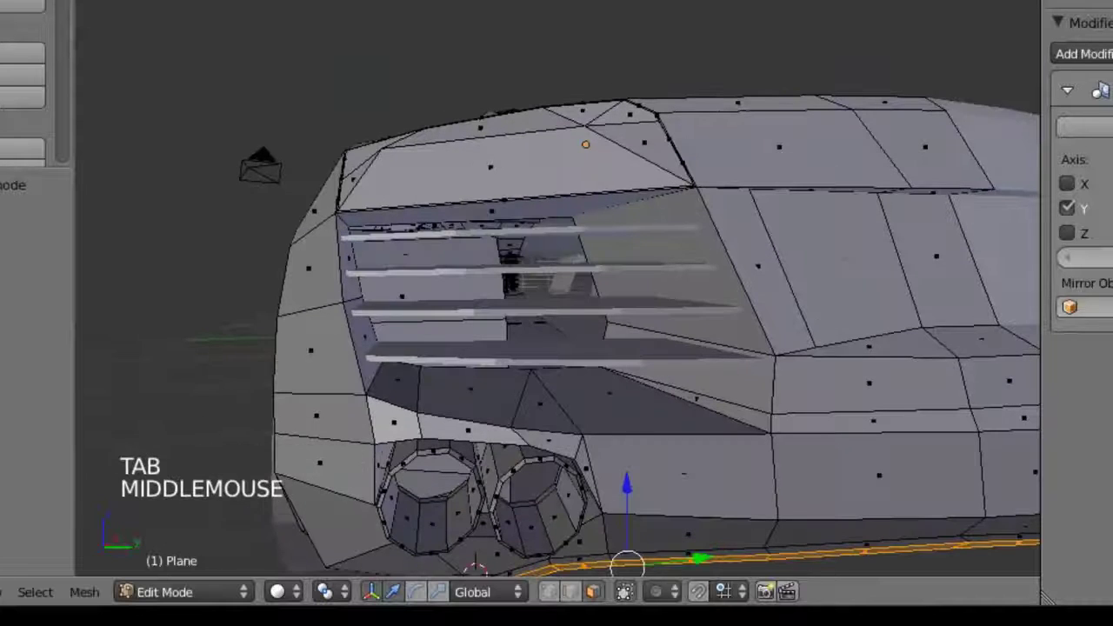
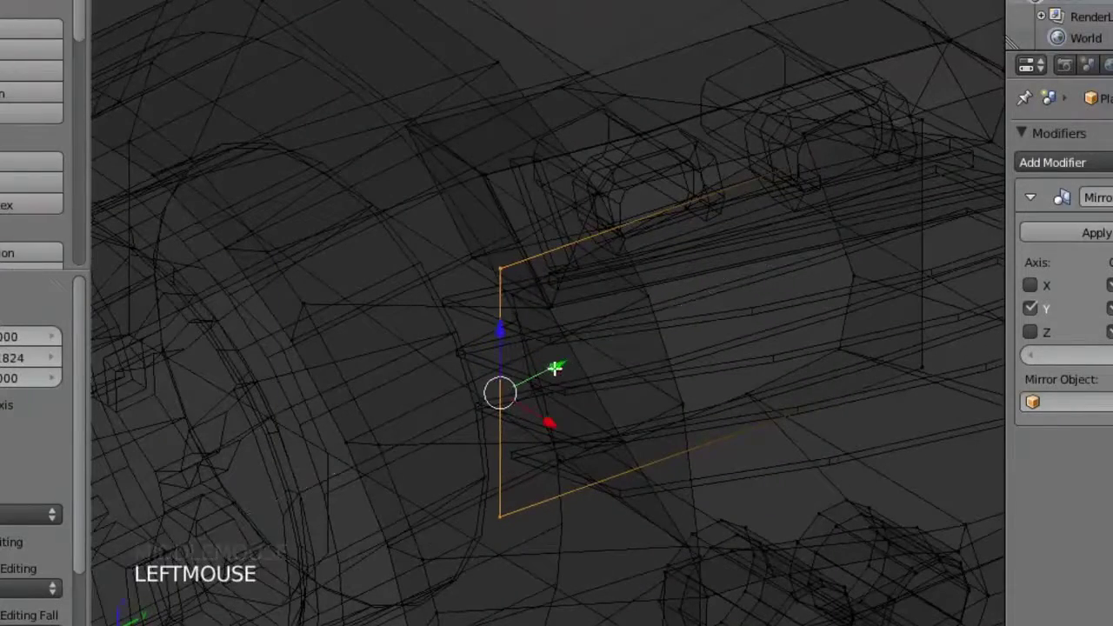
Step: Shape the grille plane edges and place the first grille bars
{"action": "right_click", "coordinate": [505, 529]}
{"action": "left_click", "coordinate": [571, 489]}
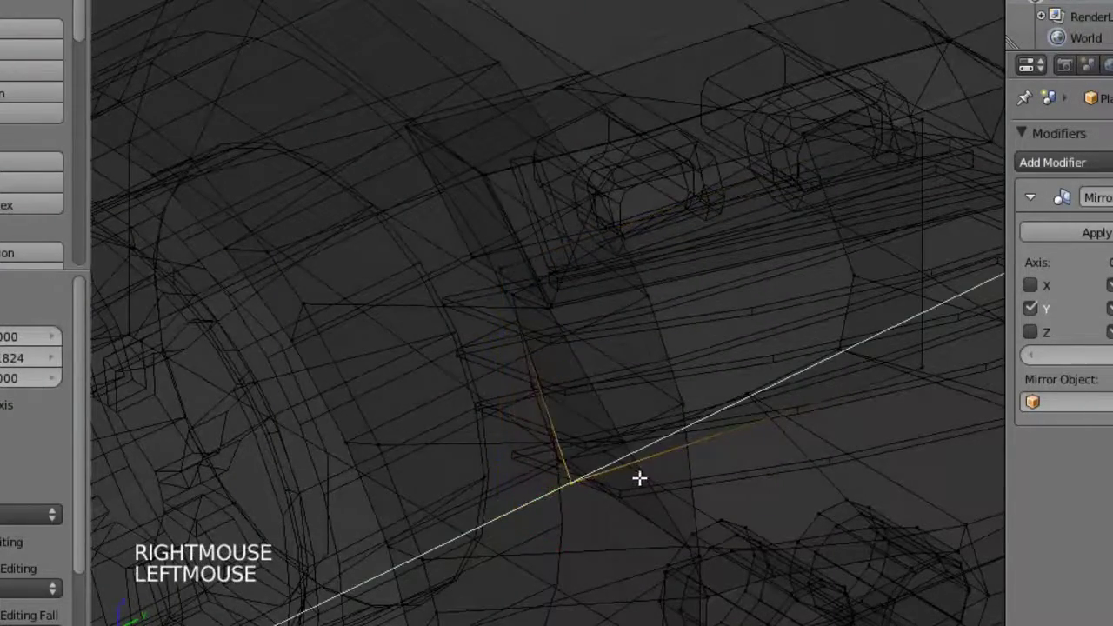
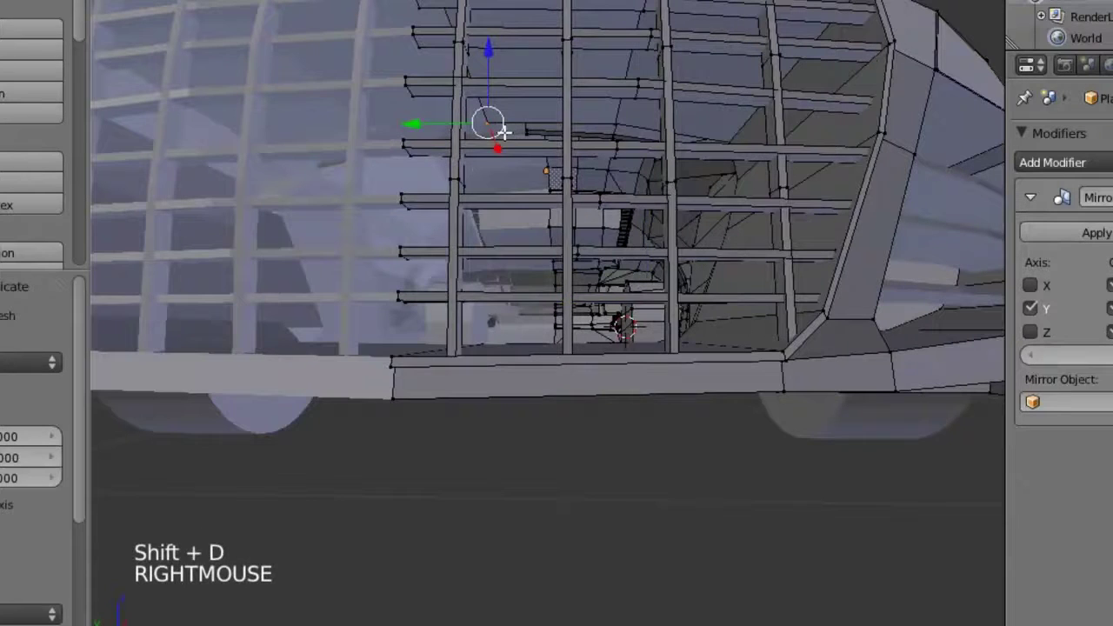
{"action": "left_click", "coordinate": [501, 152]}
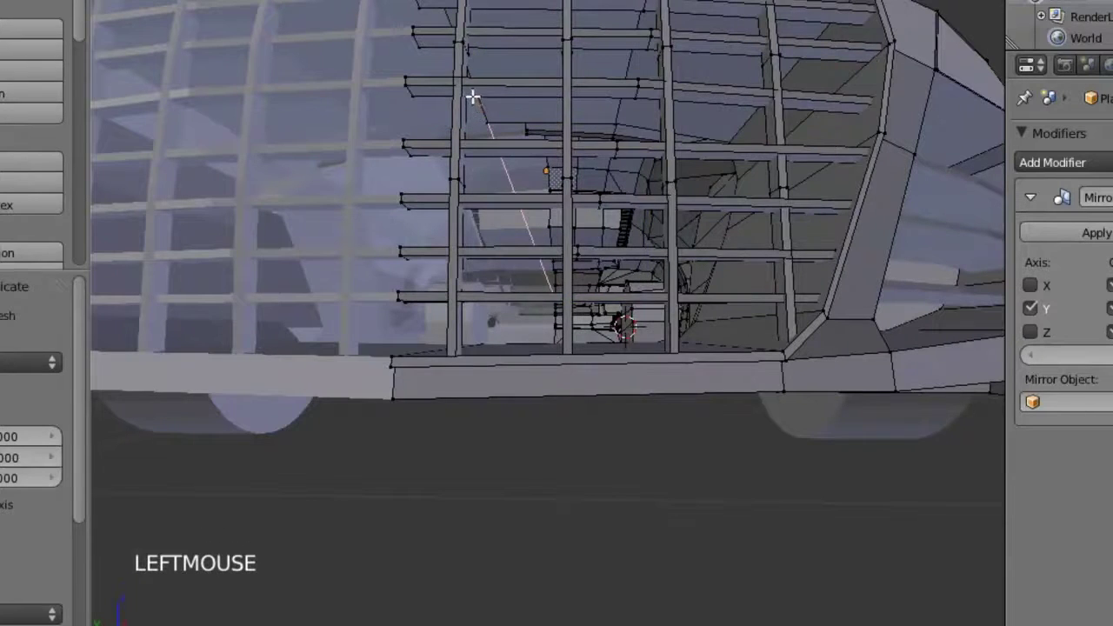
{"action": "right_click", "coordinate": [483, 22]}
{"action": "left_click", "coordinate": [479, 22]}
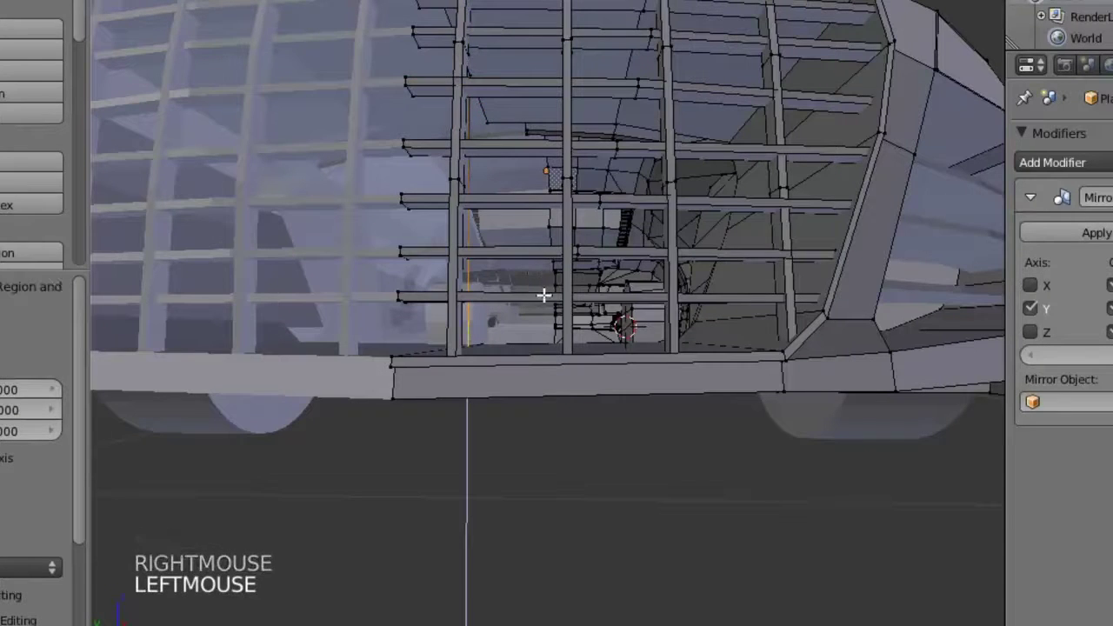
Step: Duplicate a vertical grille bar and place the copy across the grille
{"action": "right_click", "coordinate": [473, 321]}
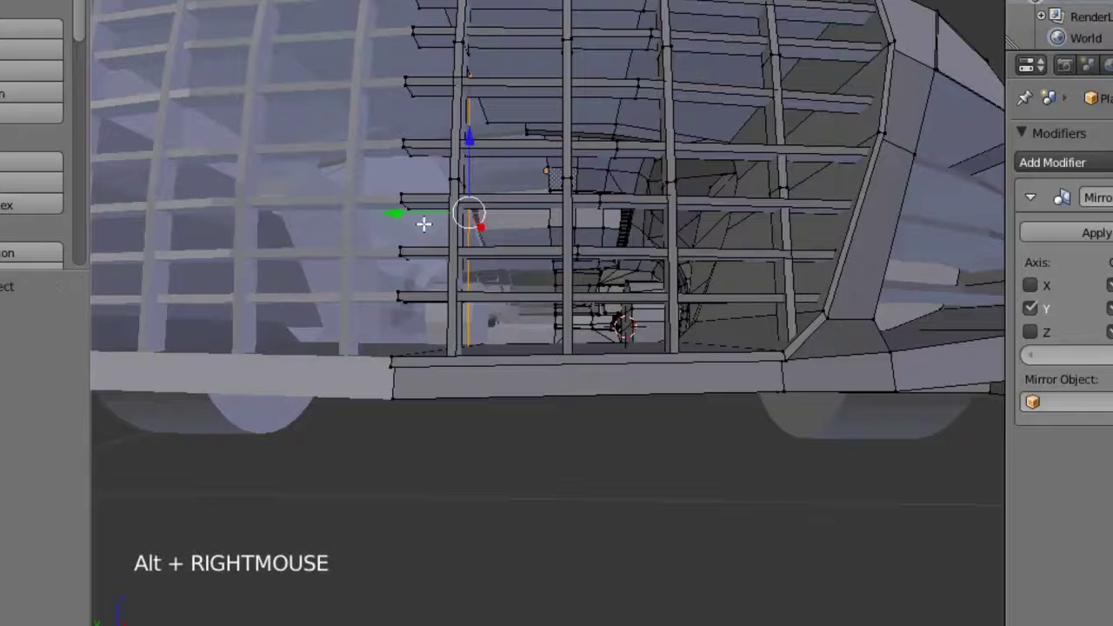
{"action": "key", "text": "e"}
{"action": "right_click", "coordinate": [422, 217]}
{"action": "left_click", "coordinate": [399, 210]}
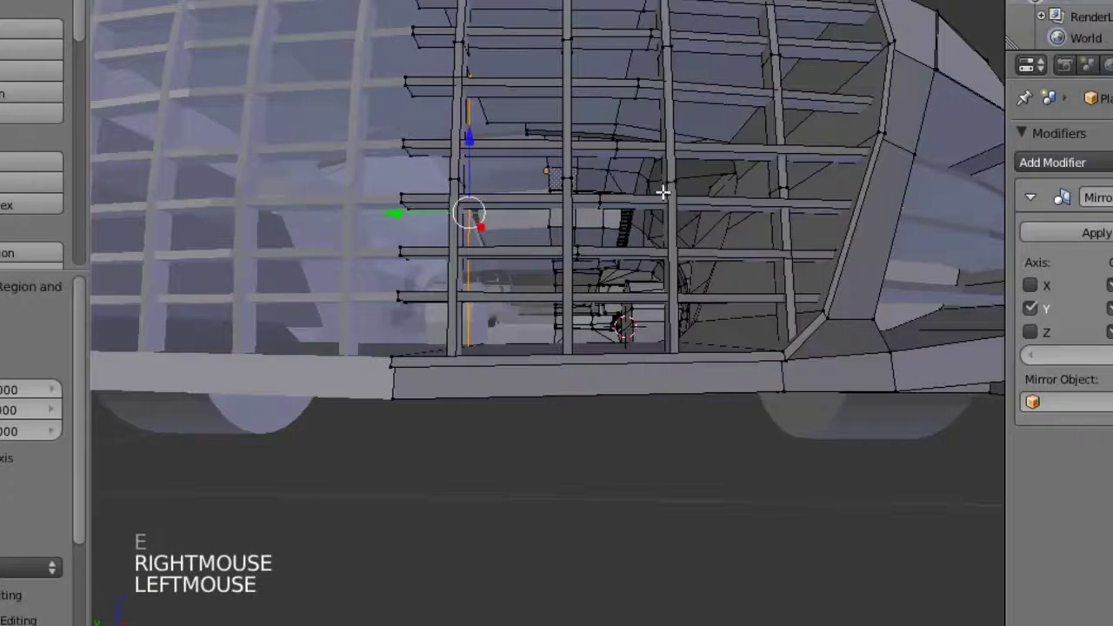
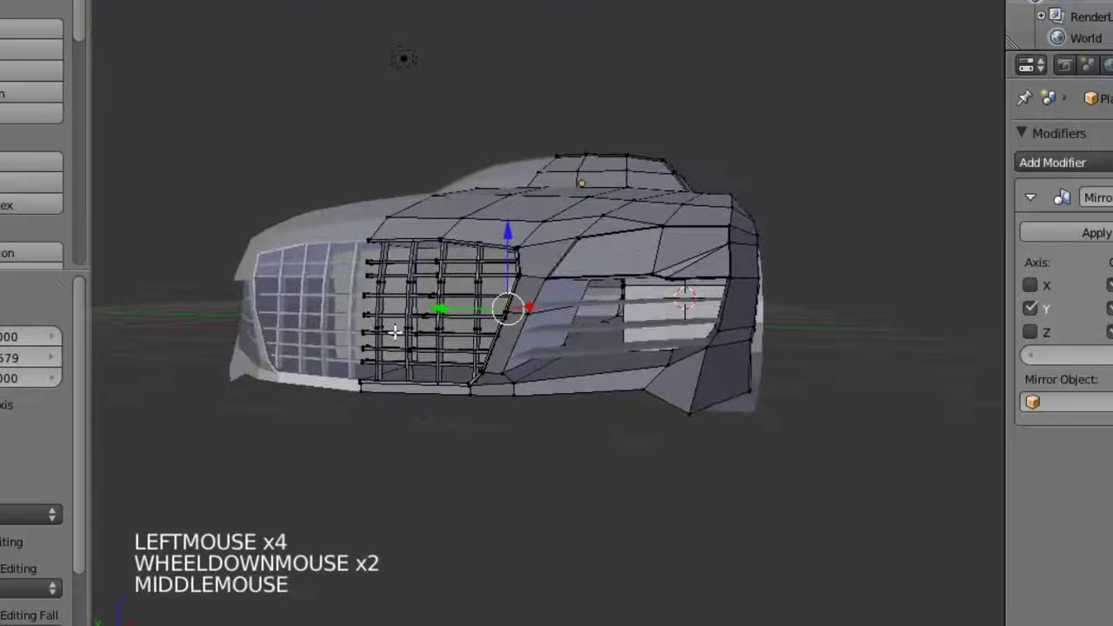
Step: In wireframe, face the grille head-on and confirm the last grille bar placement
{"action": "key", "text": "z"}
{"action": "middle_click", "coordinate": [562, 314]}
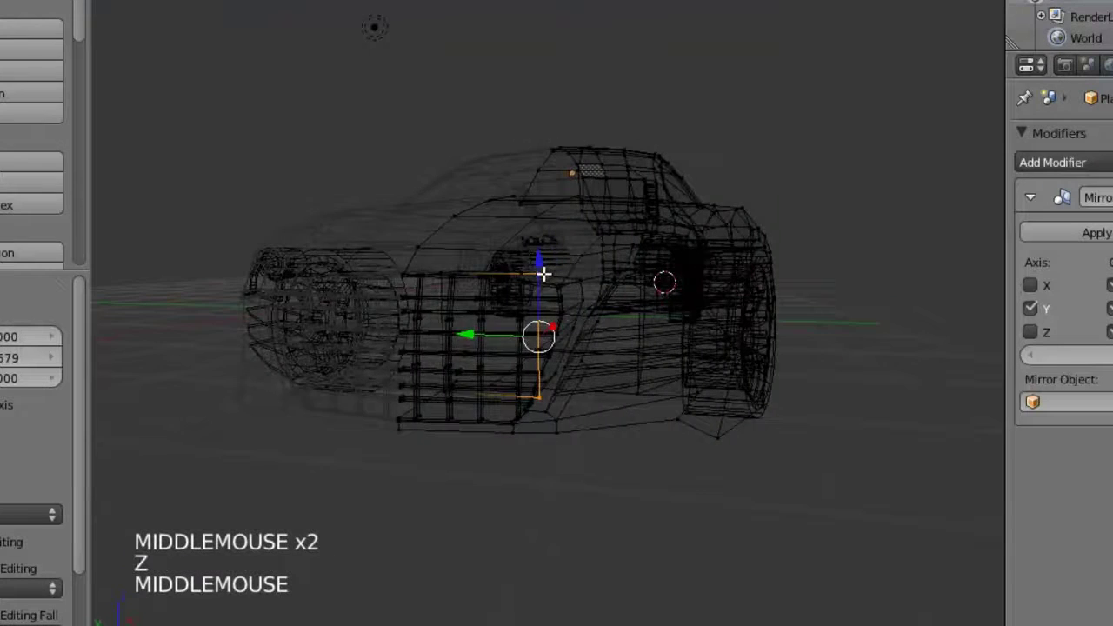
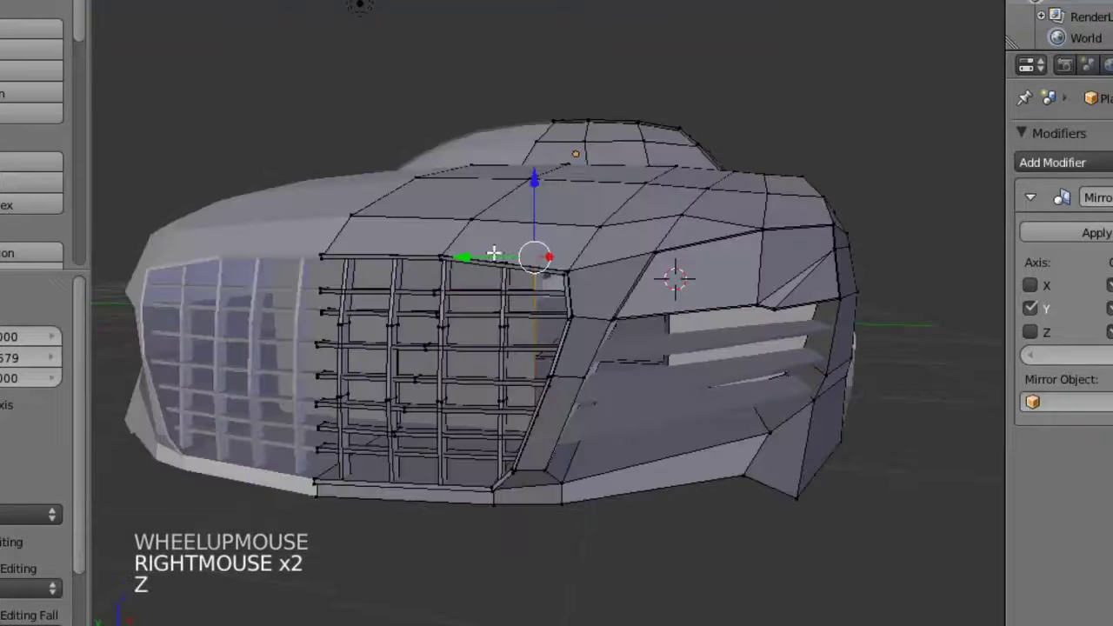
{"action": "middle_click", "coordinate": [515, 242]}
{"action": "left_click", "coordinate": [562, 160]}
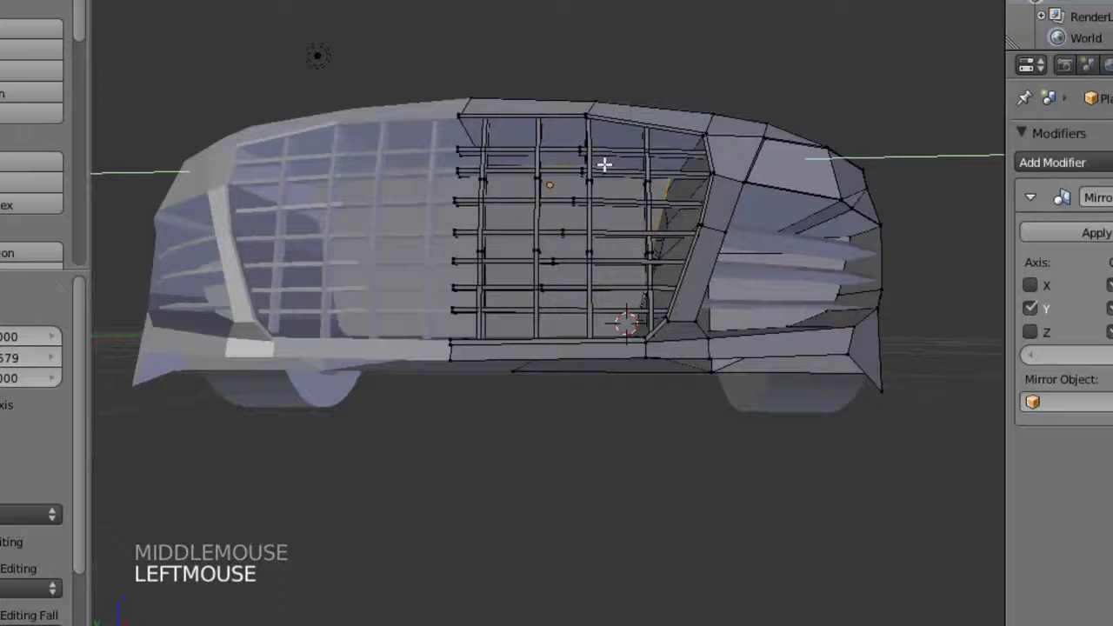
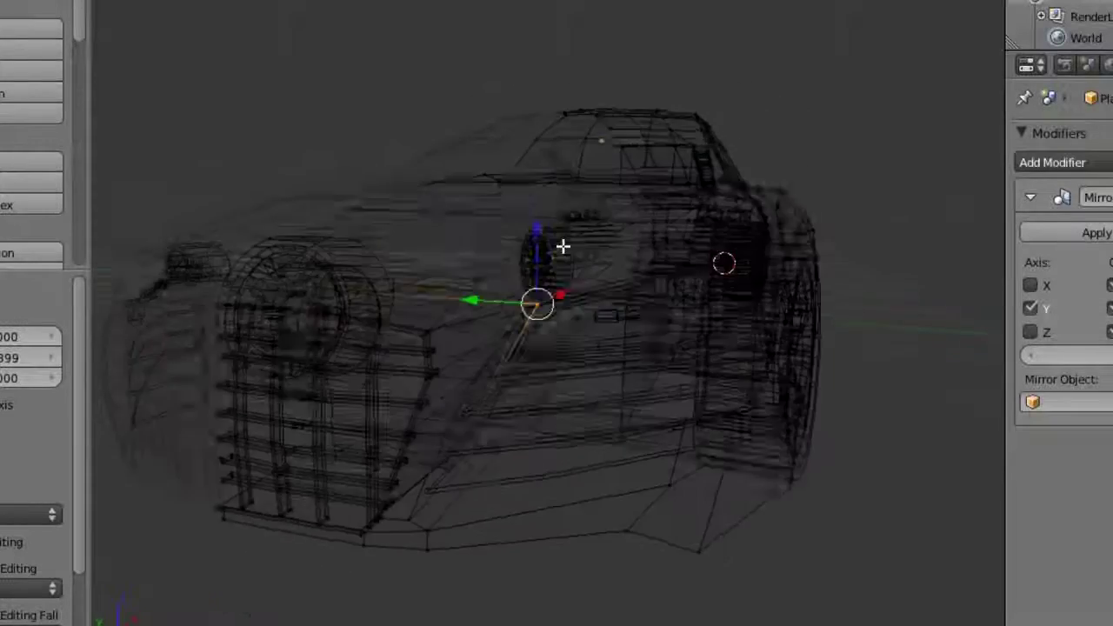
Step: Orbit around the finished grille lattice to check it from several angles
{"action": "key", "text": "z"}
{"action": "middle_click", "coordinate": [570, 237]}
{"action": "scroll", "scroll_direction": "up", "scroll_amount": 3}
{"action": "middle_click", "coordinate": [552, 244]}
{"action": "middle_click", "coordinate": [487, 264]}
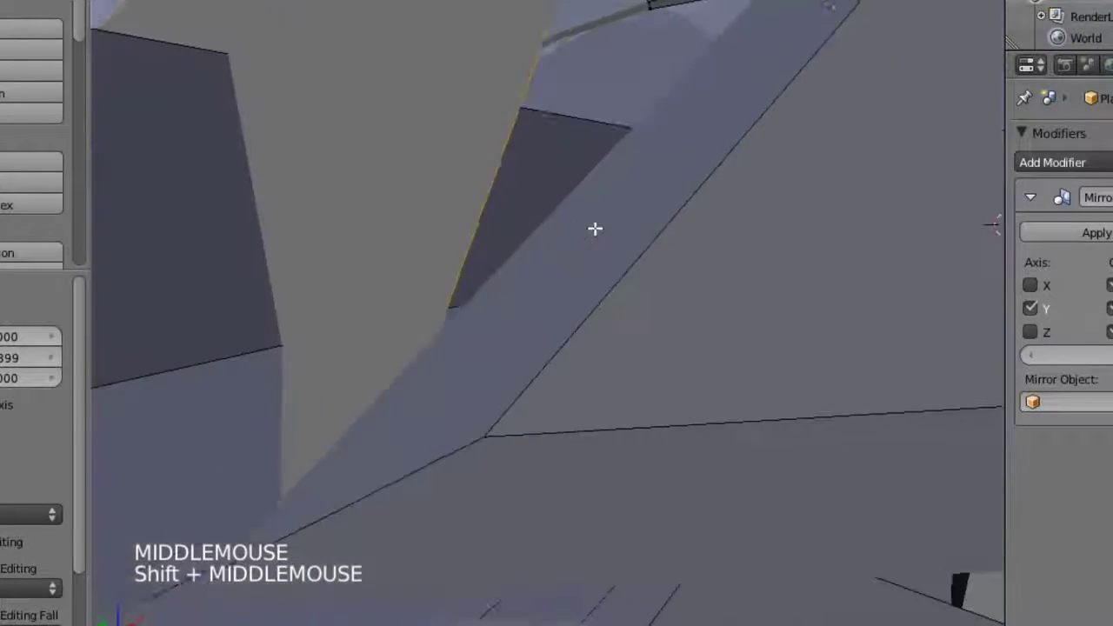
{"action": "scroll", "scroll_direction": "down", "scroll_amount": 3}
{"action": "middle_click", "coordinate": [566, 238]}
{"action": "middle_click", "coordinate": [448, 222]}
{"action": "scroll", "scroll_direction": "down", "scroll_amount": 3}
{"action": "middle_click", "coordinate": [365, 307]}
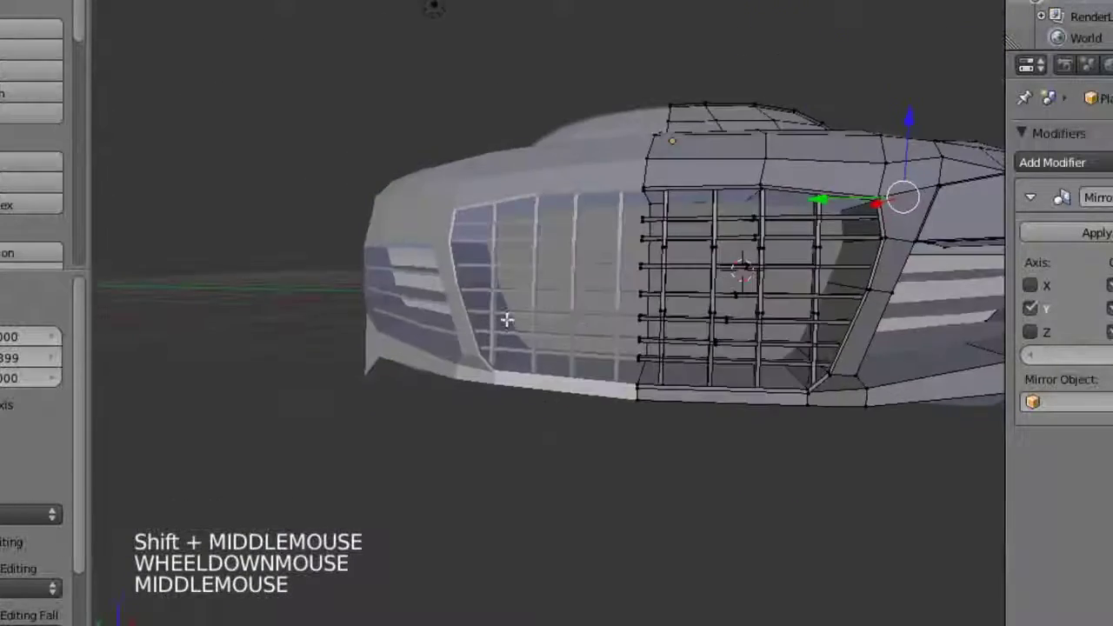
{"action": "middle_click", "coordinate": [473, 324]}
{"action": "key", "text": "z"}
{"action": "middle_click", "coordinate": [417, 334]}
Step: Add a loop cut across the front body panel beside the grille
{"action": "key", "text": "ctrl+r"}
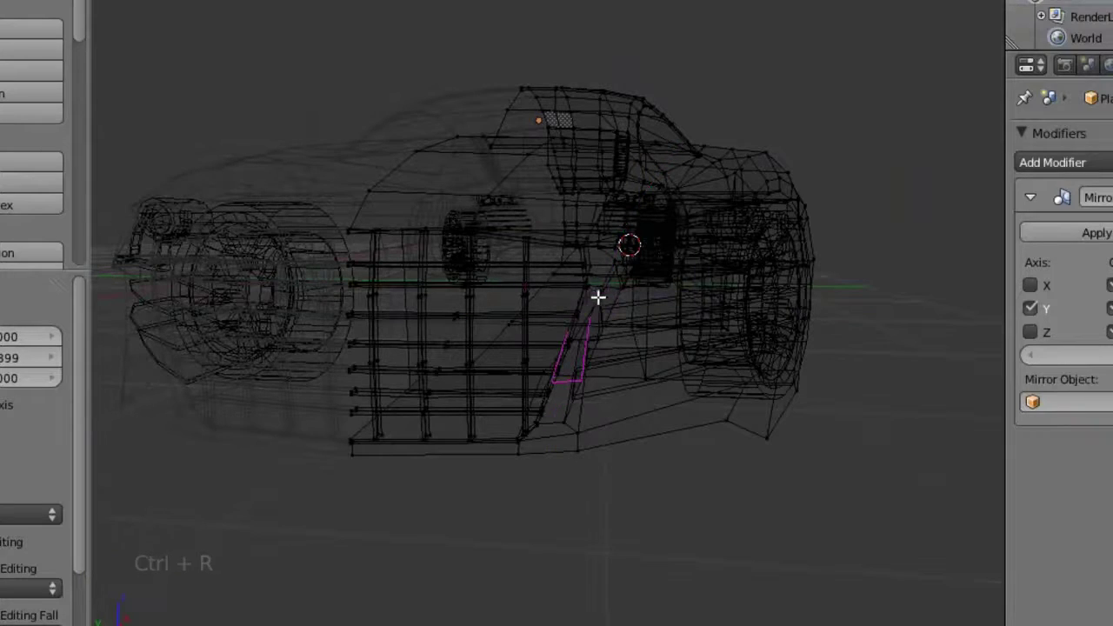
{"action": "scroll", "scroll_direction": "up", "scroll_amount": 3}
{"action": "middle_click", "coordinate": [592, 308]}
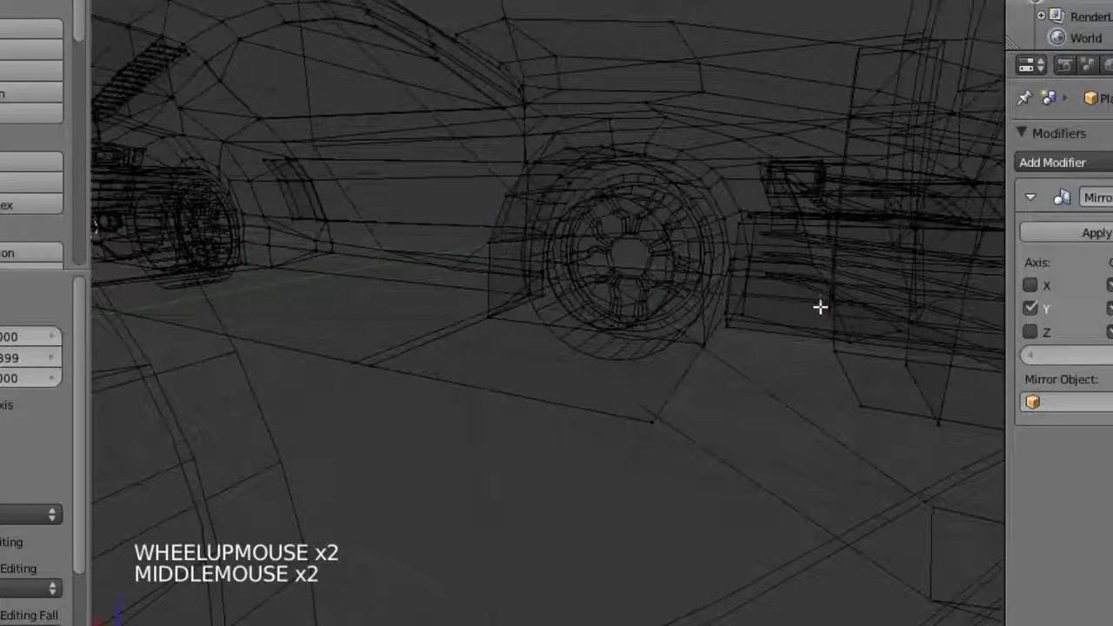
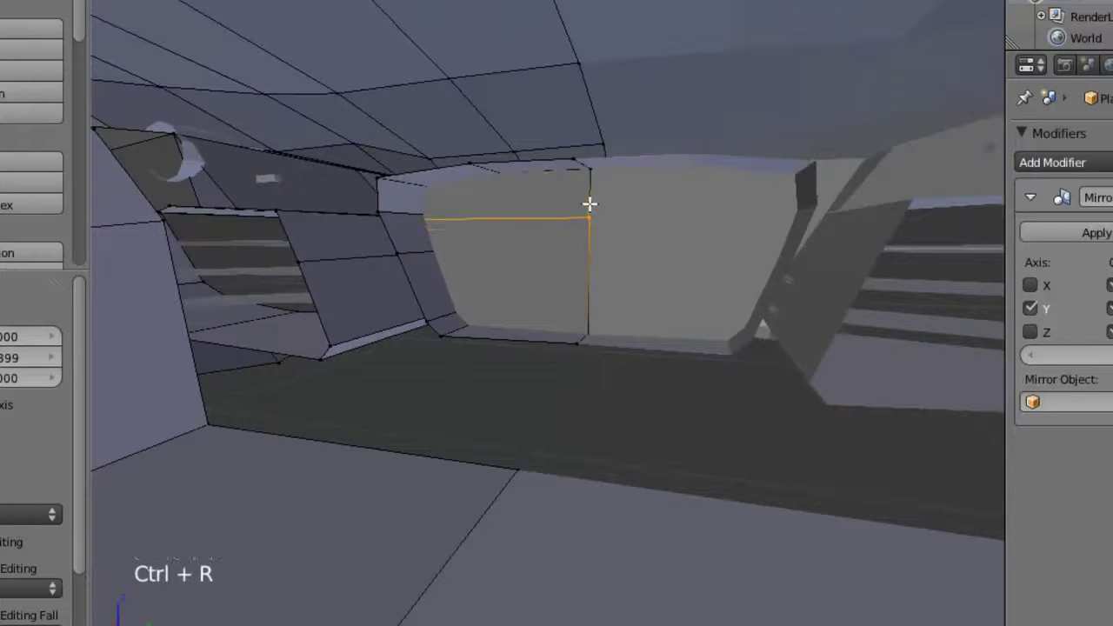
{"action": "left_click", "coordinate": [600, 197]}
{"action": "middle_click", "coordinate": [657, 179]}
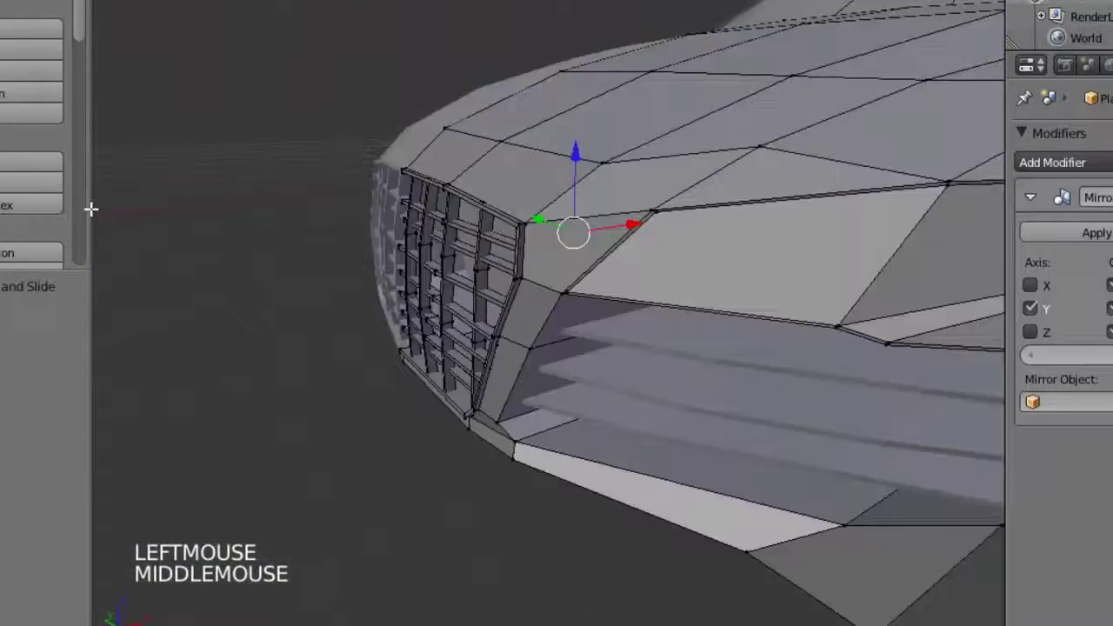
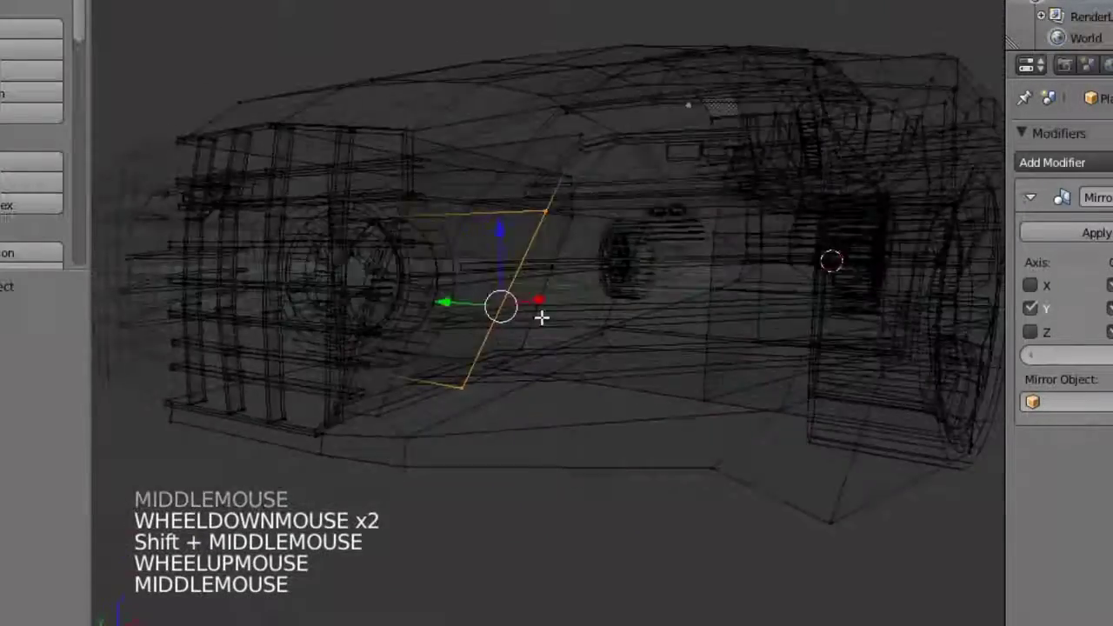
Step: Extrude and move the side air intake's edge into place, toggling wireframe
{"action": "key", "text": "e"}
{"action": "right_click", "coordinate": [487, 291]}
{"action": "left_click", "coordinate": [486, 310]}
{"action": "key", "text": "z"}
{"action": "middle_click", "coordinate": [661, 339]}
{"action": "left_click", "coordinate": [610, 317]}
{"action": "left_click", "coordinate": [773, 326]}
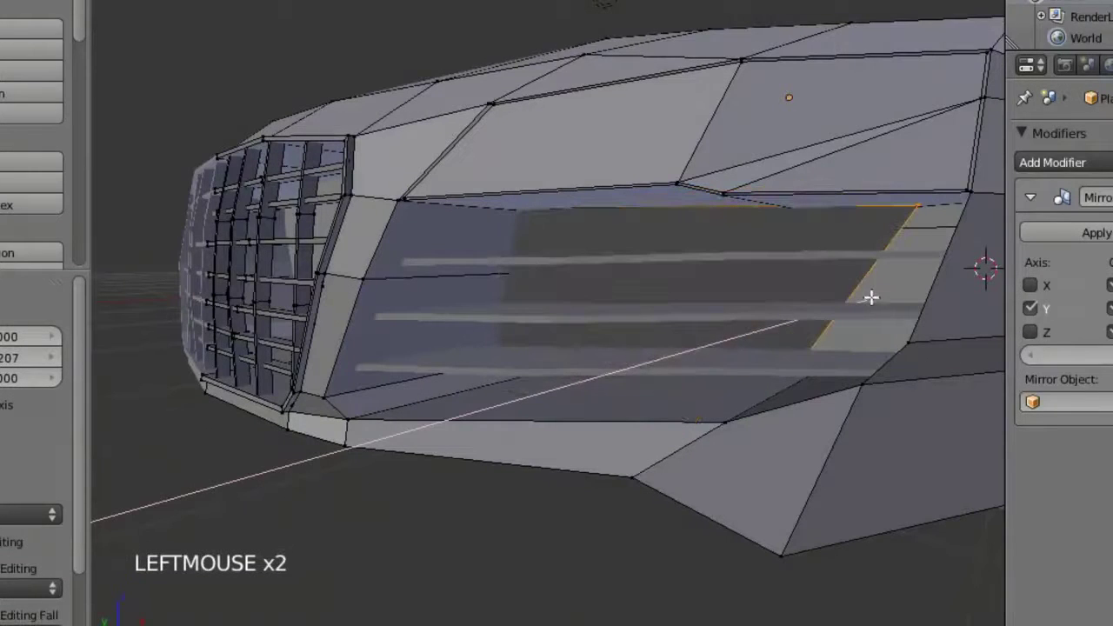
{"action": "left_click", "coordinate": [781, 299]}
Step: Reposition the intake's corner vertices and leave mesh editing
{"action": "middle_click", "coordinate": [785, 300]}
{"action": "key", "text": "z"}
{"action": "left_click", "coordinate": [703, 237]}
{"action": "middle_click", "coordinate": [587, 256]}
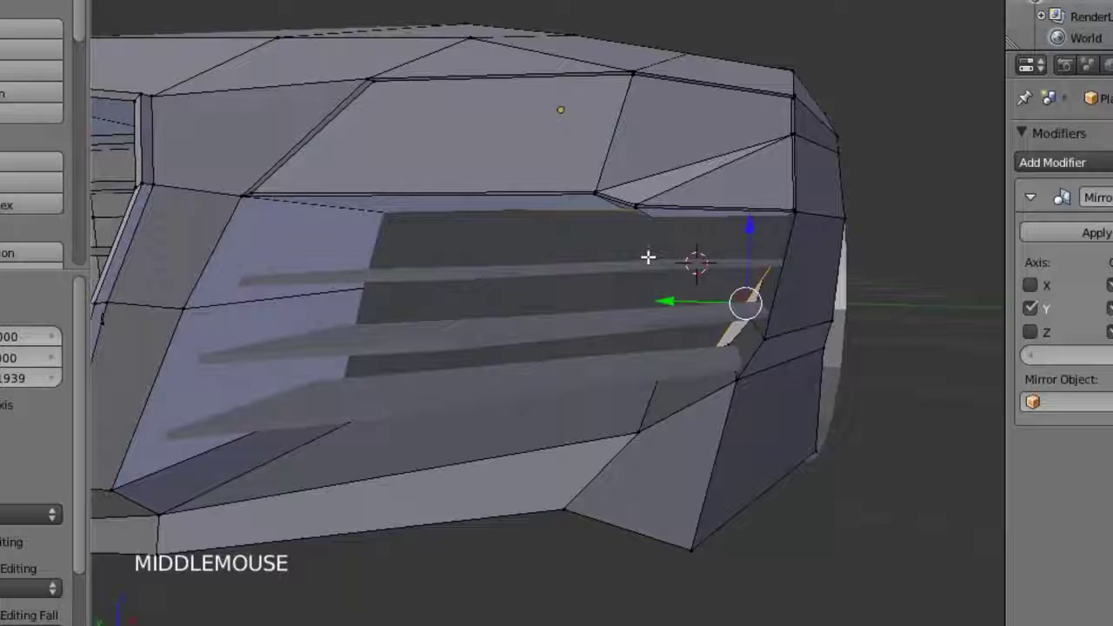
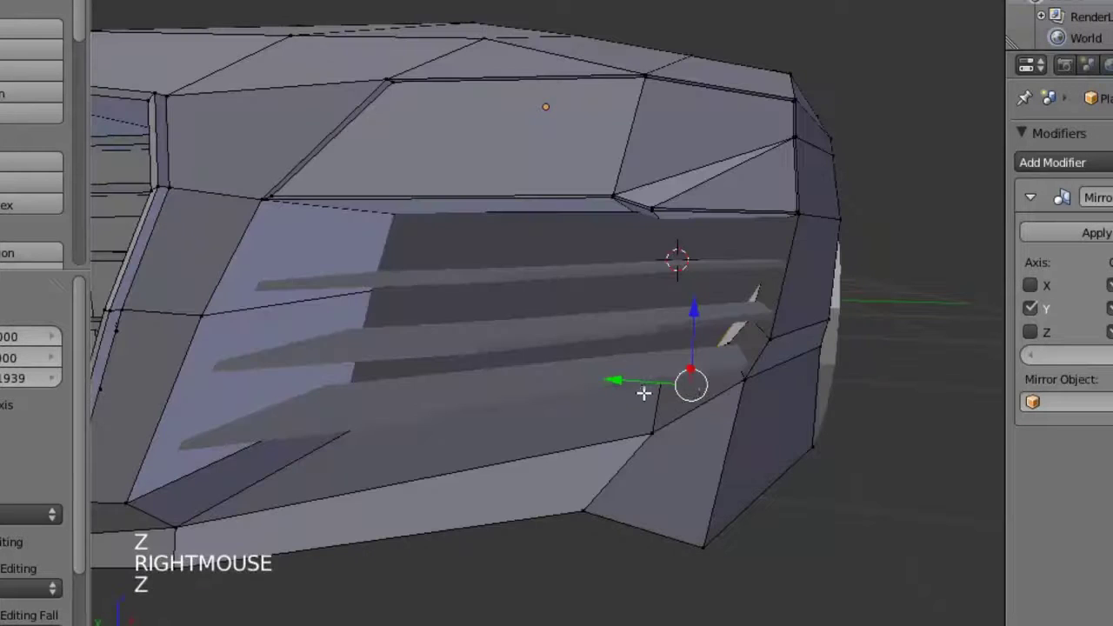
{"action": "left_click", "coordinate": [620, 374]}
{"action": "key", "text": "Tab"}
Step: Orbit around the whole car to review the reshaped intake
{"action": "scroll", "scroll_direction": "down", "scroll_amount": 3}
{"action": "middle_click", "coordinate": [631, 368]}
{"action": "key", "text": "z"}
{"action": "scroll", "scroll_direction": "up", "scroll_amount": 3}
{"action": "middle_click", "coordinate": [625, 385]}
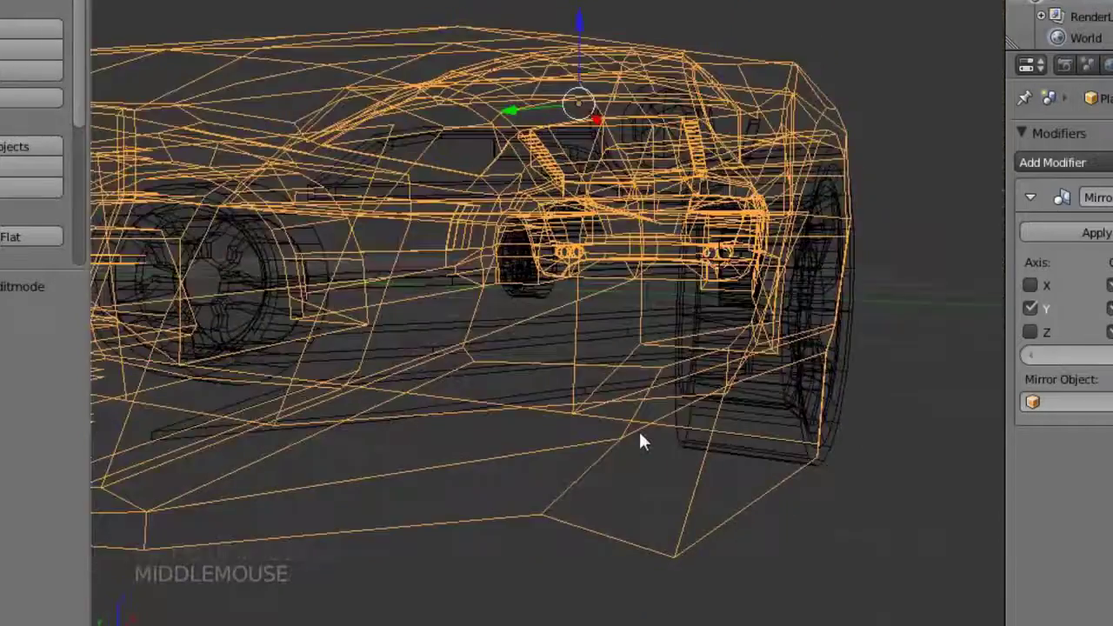
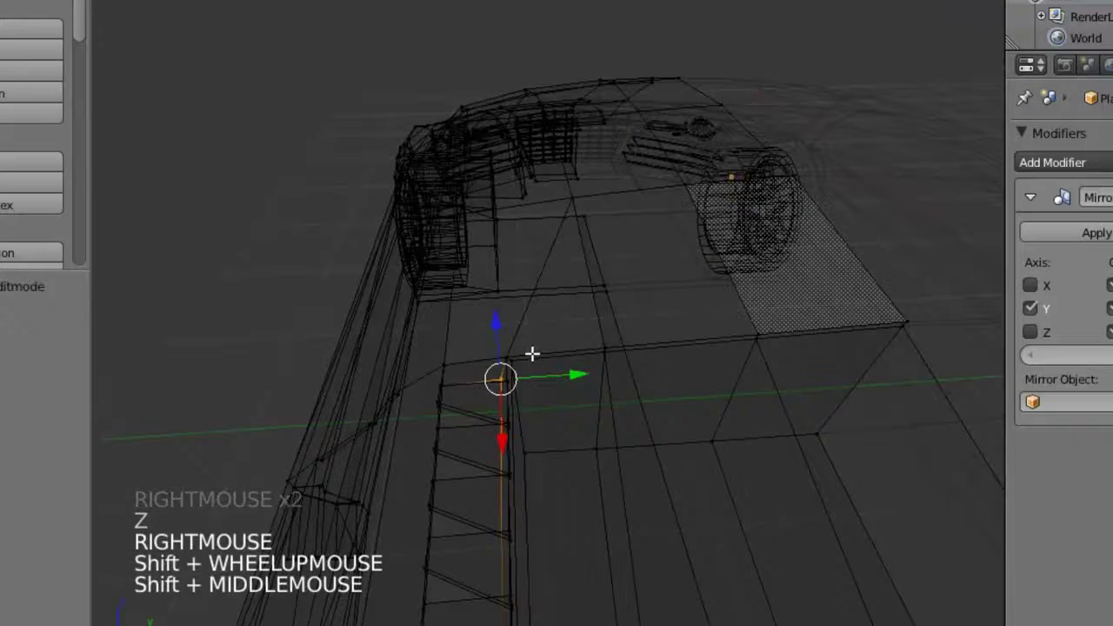
Step: Duplicate and extrude sill vertices to start the vent strip along the body
{"action": "key", "text": "shift+d"}
{"action": "right_click", "coordinate": [543, 373]}
{"action": "left_click", "coordinate": [544, 372]}
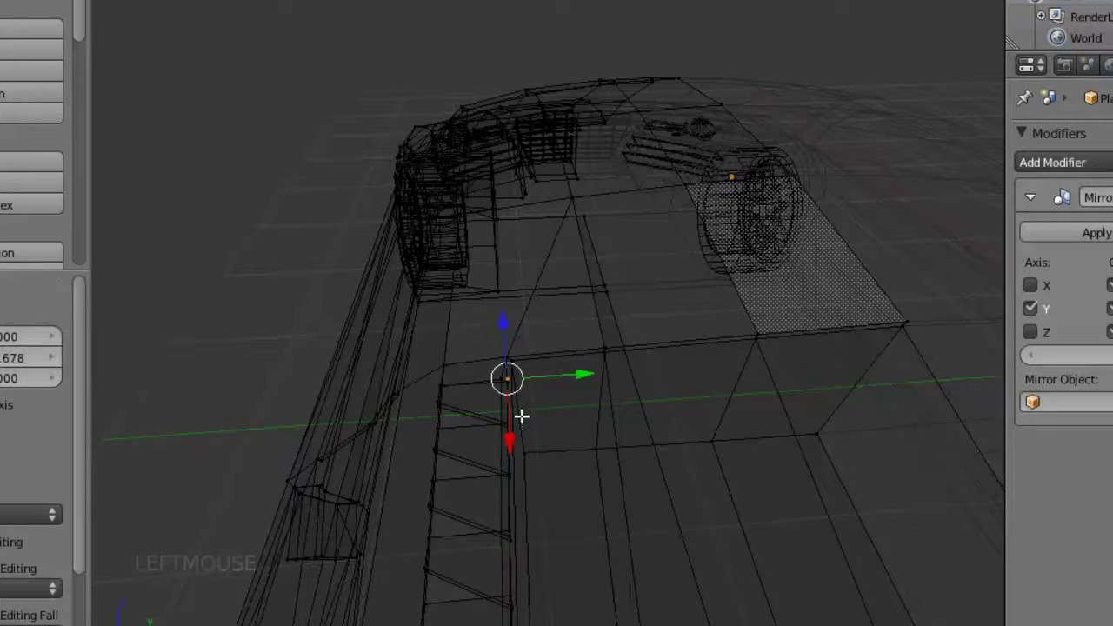
{"action": "left_click", "coordinate": [519, 420]}
{"action": "key", "text": "e"}
{"action": "right_click", "coordinate": [572, 362]}
{"action": "left_click", "coordinate": [567, 362]}
{"action": "middle_click", "coordinate": [540, 356]}
{"action": "key", "text": "z"}
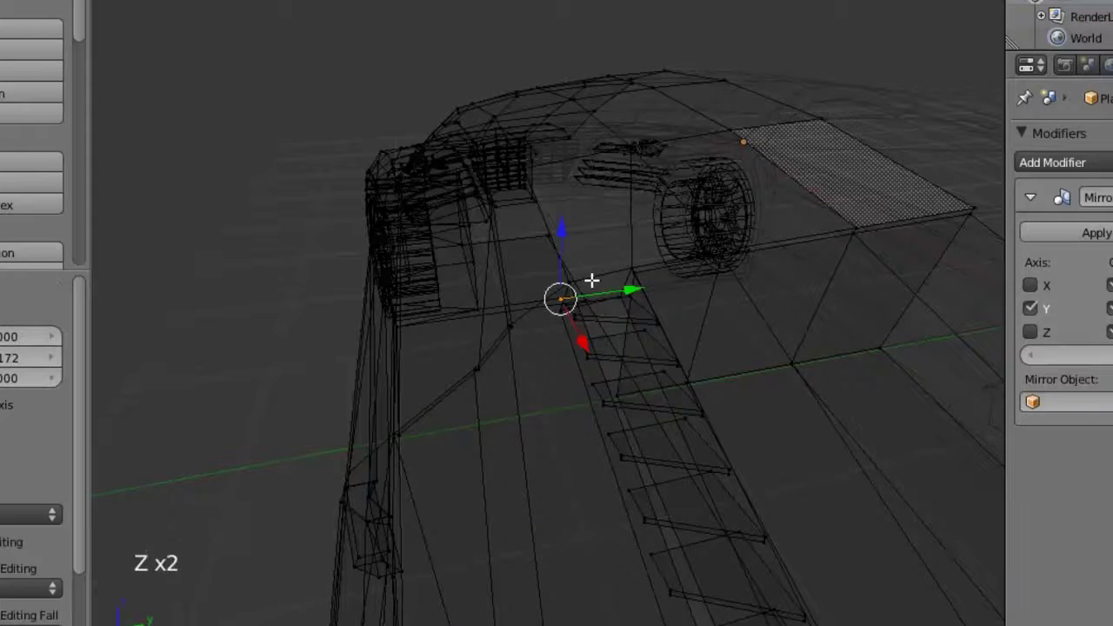
{"action": "right_click", "coordinate": [590, 276]}
{"action": "right_click", "coordinate": [593, 284]}
Step: In side view over the blueprint, extrude and move the vent strip edge into line
{"action": "middle_click", "coordinate": [650, 283]}
{"action": "key", "text": "KP_1"}
{"action": "key", "text": "KP_5"}
{"action": "scroll", "scroll_direction": "up", "scroll_amount": 3}
{"action": "middle_click", "coordinate": [643, 287]}
{"action": "key", "text": "e"}
{"action": "right_click", "coordinate": [508, 318]}
{"action": "key", "text": "g"}
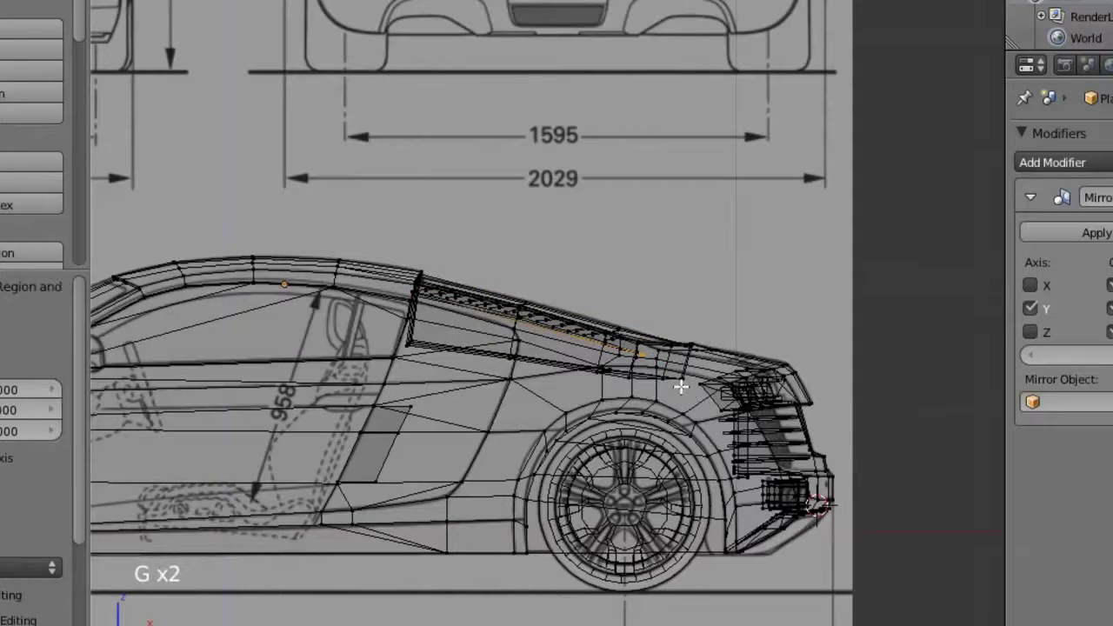
{"action": "left_click", "coordinate": [683, 371]}
Step: From top and side views, position the vent strip and its slats against the blueprint
{"action": "key", "text": "KP_7"}
{"action": "scroll", "scroll_direction": "up", "scroll_amount": 3}
{"action": "key", "text": "g"}
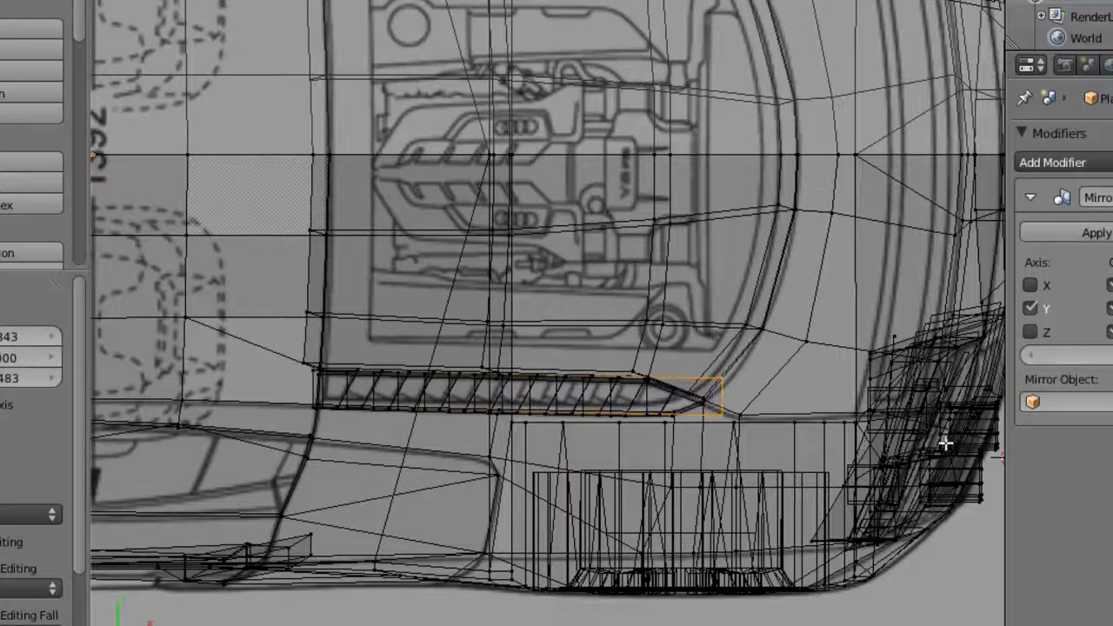
{"action": "left_click", "coordinate": [930, 433]}
{"action": "right_click", "coordinate": [723, 378]}
{"action": "key", "text": "g"}
{"action": "left_click", "coordinate": [752, 354]}
{"action": "key", "text": "KP_1"}
{"action": "scroll", "scroll_direction": "up", "scroll_amount": 3}
{"action": "left_click", "coordinate": [797, 423]}
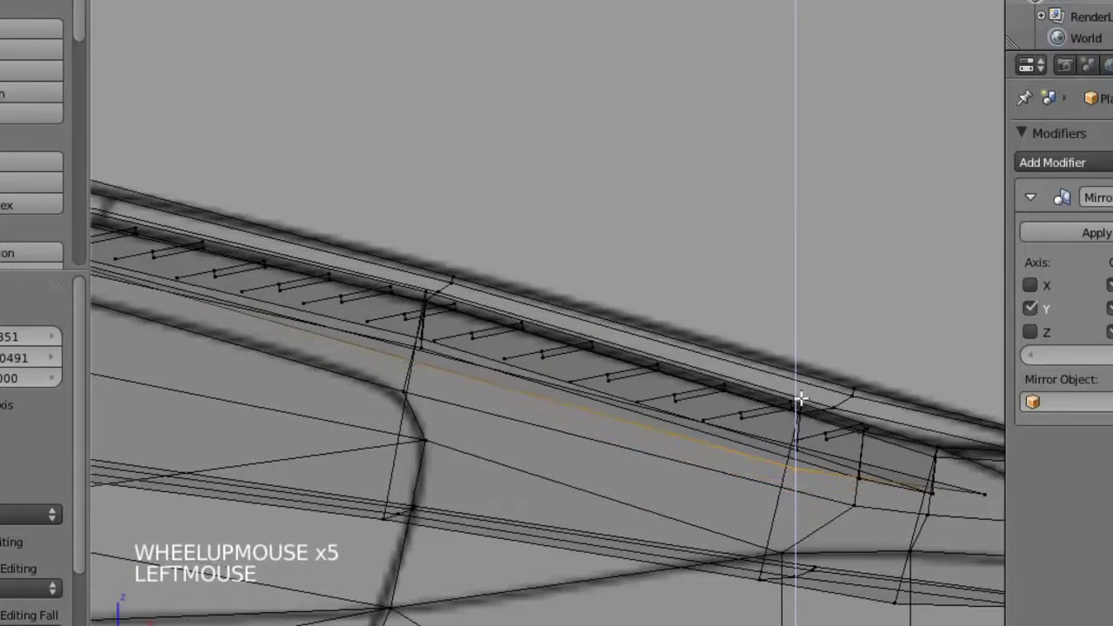
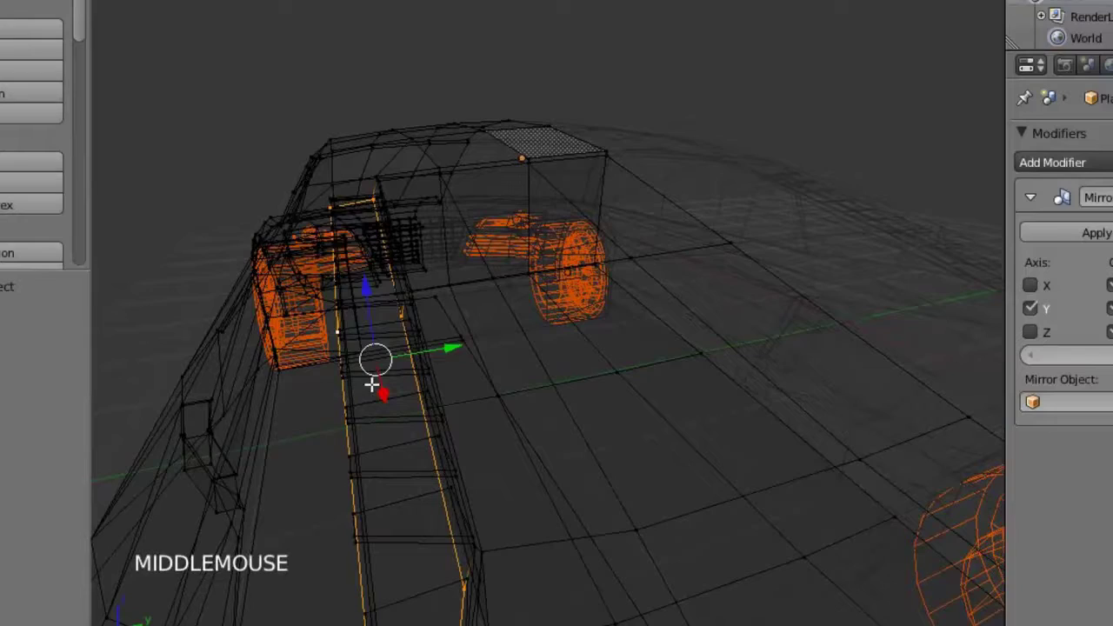
{"action": "right_click", "coordinate": [323, 393]}
{"action": "middle_click", "coordinate": [376, 374]}
{"action": "right_click", "coordinate": [443, 404]}
{"action": "scroll", "scroll_direction": "down", "scroll_amount": 3}
{"action": "middle_click", "coordinate": [422, 402]}
{"action": "key", "text": "z"}
{"action": "scroll", "scroll_direction": "up", "scroll_amount": 3}
{"action": "left_click", "coordinate": [455, 324]}
{"action": "scroll", "scroll_direction": "up", "scroll_amount": 3}
{"action": "middle_click", "coordinate": [462, 332]}
{"action": "left_click", "coordinate": [419, 347]}
{"action": "key", "text": "Tab"}
{"action": "scroll", "scroll_direction": "down", "scroll_amount": 3}
{"action": "middle_click", "coordinate": [473, 325]}
{"action": "key", "text": "a"}
{"action": "scroll", "scroll_direction": "down", "scroll_amount": 3}
{"action": "middle_click", "coordinate": [489, 370]}
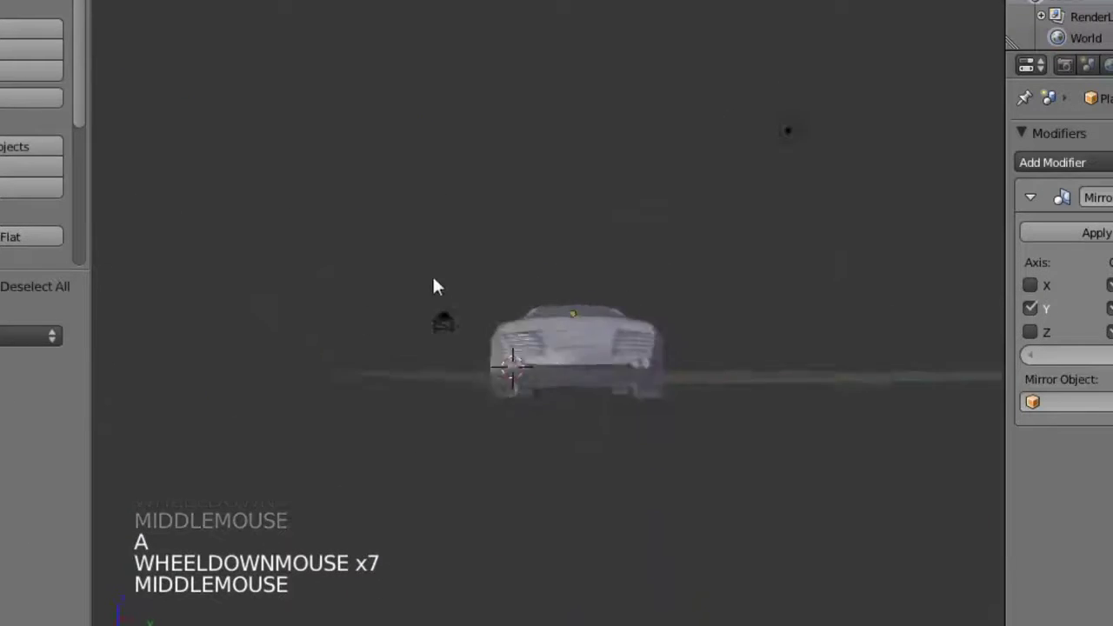
{"action": "middle_click", "coordinate": [538, 429]}
{"action": "middle_click", "coordinate": [660, 368]}
{"action": "scroll", "scroll_direction": "up", "scroll_amount": 3}
{"action": "middle_click", "coordinate": [587, 382]}
{"action": "middle_click", "coordinate": [520, 431]}
Step: Fill a triangular face between vertices at the front corner gap
{"action": "key", "text": "Tab"}
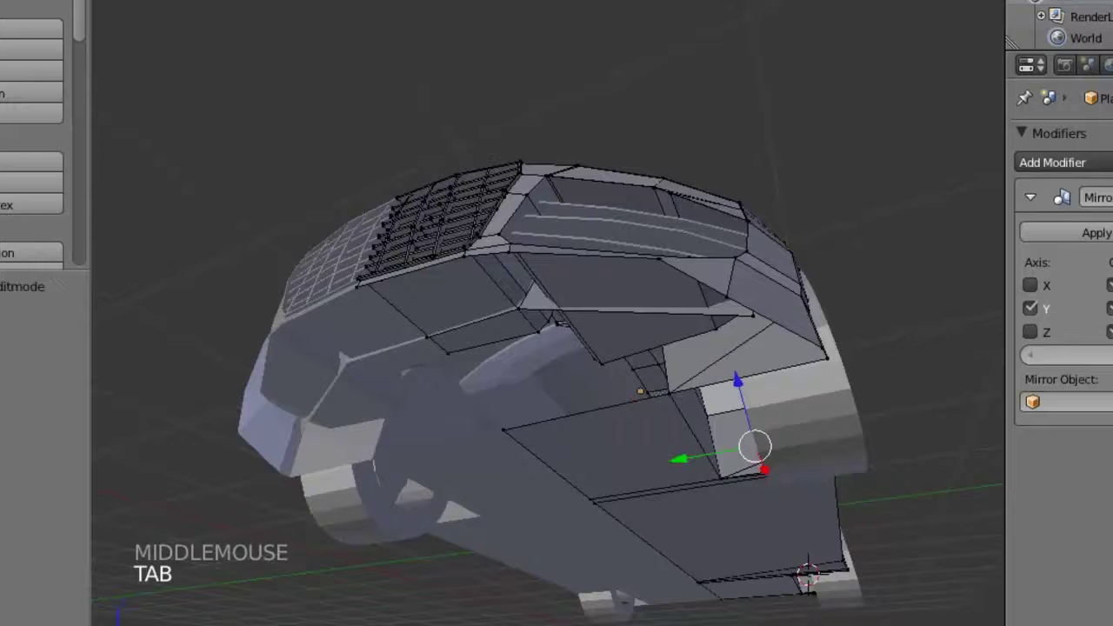
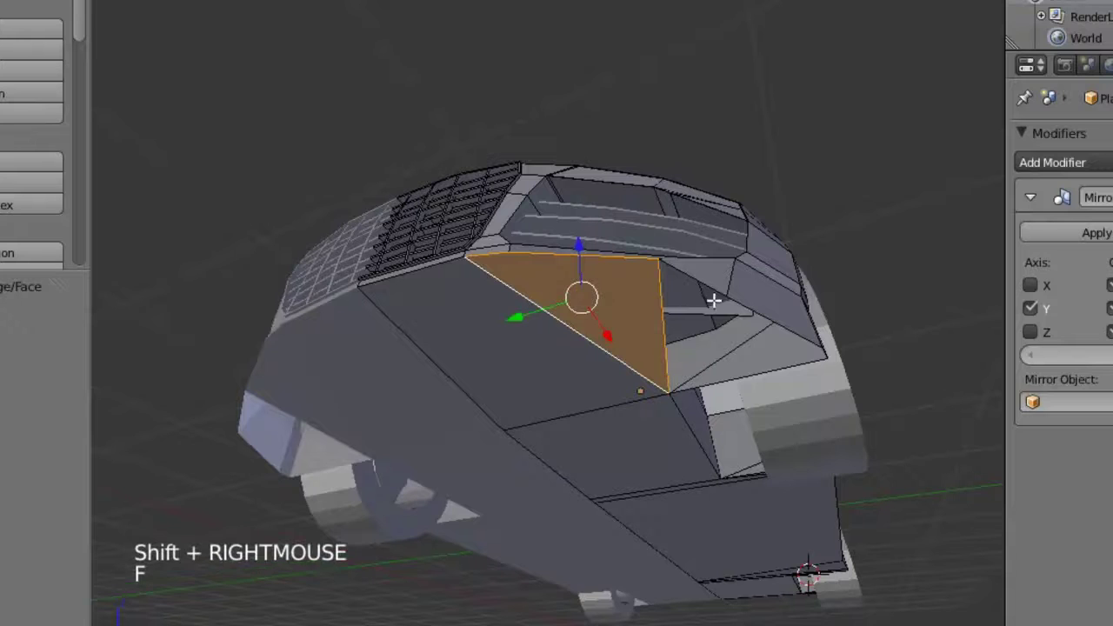
{"action": "right_click", "coordinate": [763, 307]}
{"action": "right_click", "coordinate": [658, 328]}
{"action": "key", "text": "f"}
{"action": "key", "text": "a"}
Step: Fill a second face to close the remaining opening beside the front grille
{"action": "middle_click", "coordinate": [734, 343]}
{"action": "middle_click", "coordinate": [681, 356]}
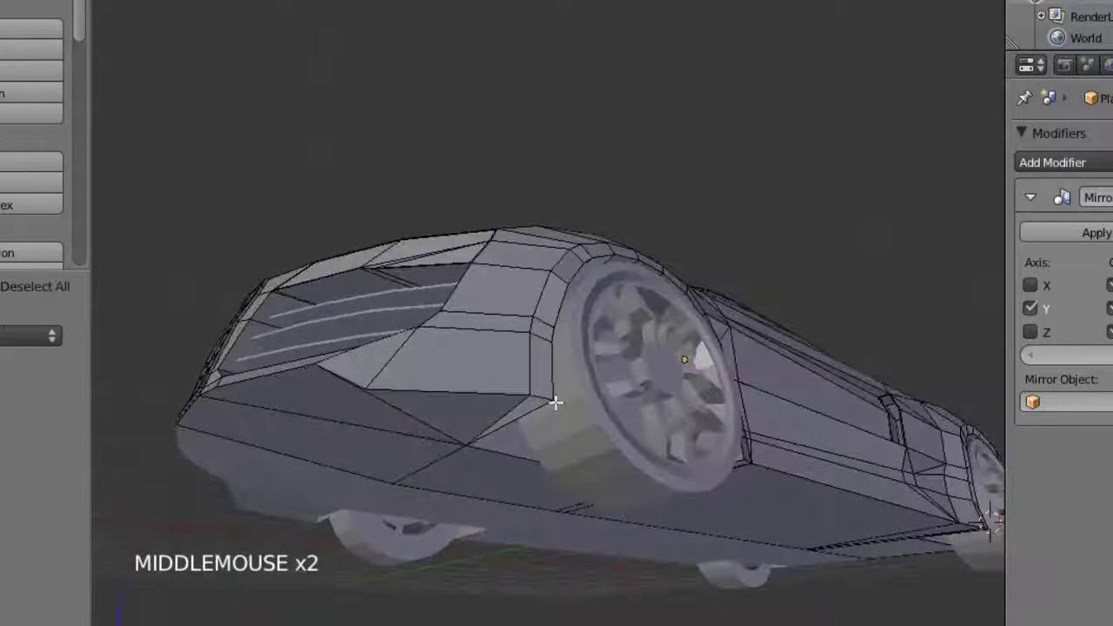
{"action": "right_click", "coordinate": [529, 404]}
{"action": "right_click", "coordinate": [513, 399]}
{"action": "key", "text": "f"}
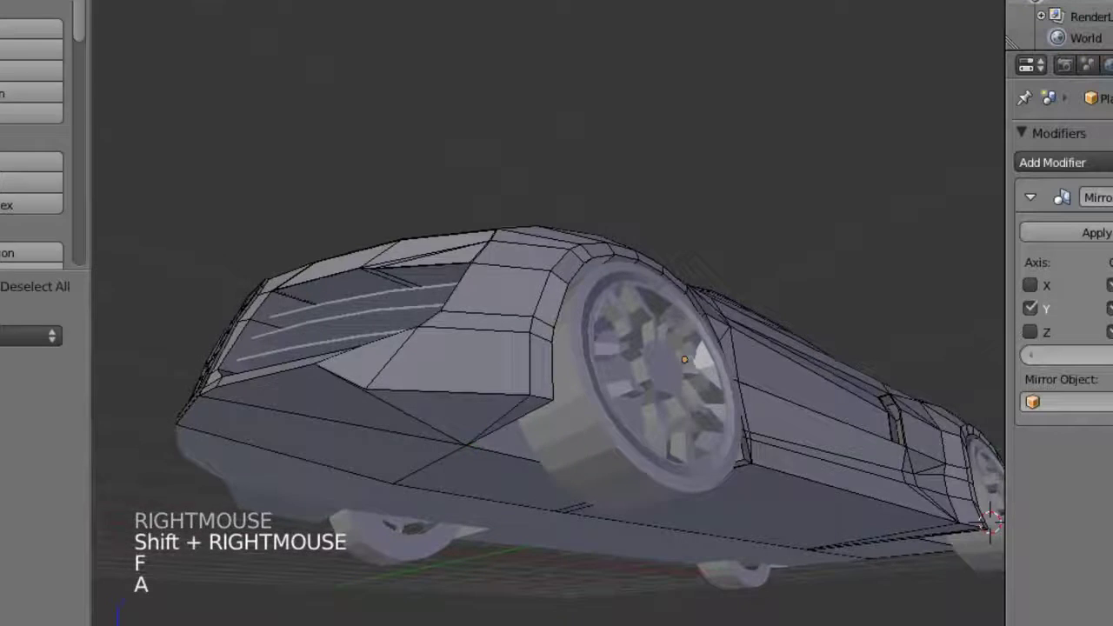
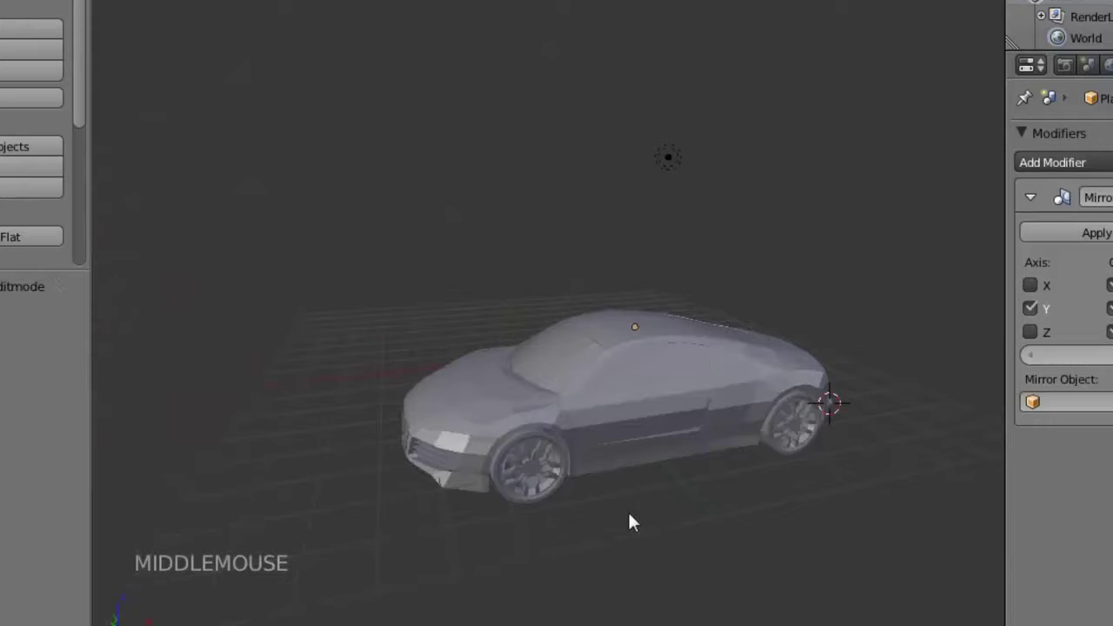
Step: Orbit around the whole car and line it up side-on over the blueprint
{"action": "scroll", "scroll_direction": "up", "scroll_amount": 3}
{"action": "middle_click", "coordinate": [563, 488]}
{"action": "scroll", "scroll_direction": "up", "scroll_amount": 3}
{"action": "middle_click", "coordinate": [592, 436]}
{"action": "middle_click", "coordinate": [623, 424]}
{"action": "scroll", "scroll_direction": "up", "scroll_amount": 3}
{"action": "middle_click", "coordinate": [550, 347]}
{"action": "scroll", "scroll_direction": "down", "scroll_amount": 3}
{"action": "middle_click", "coordinate": [774, 312]}
{"action": "key", "text": "KP_1"}
{"action": "key", "text": "KP_5"}
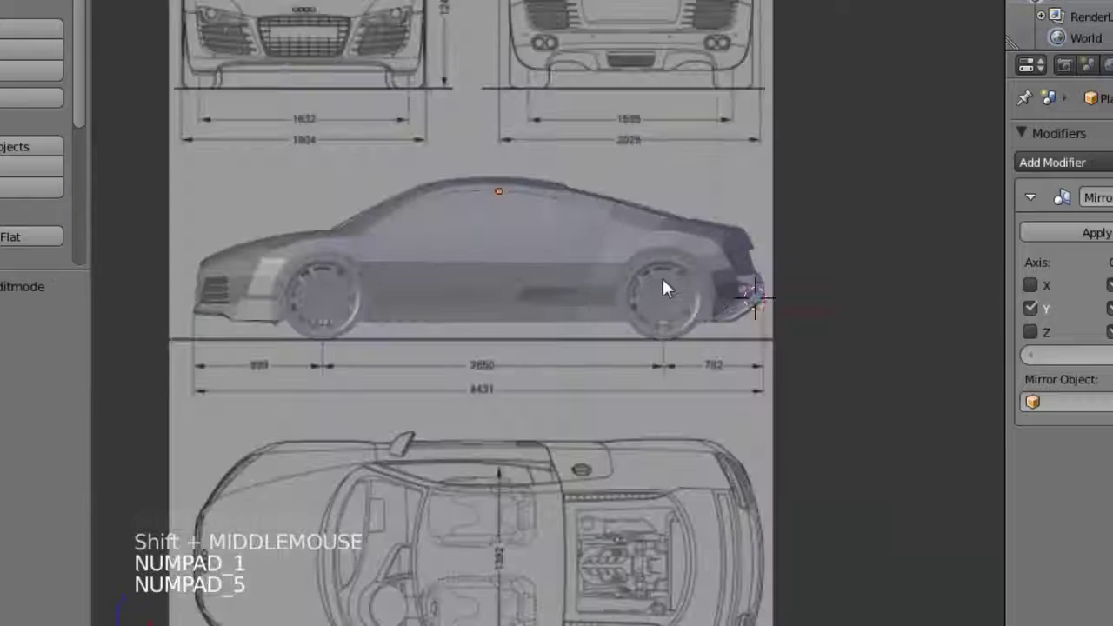
{"action": "middle_click", "coordinate": [653, 287]}
Step: Remove the R8.jpg background image from the view's Background Images list
{"action": "key", "text": "n"}
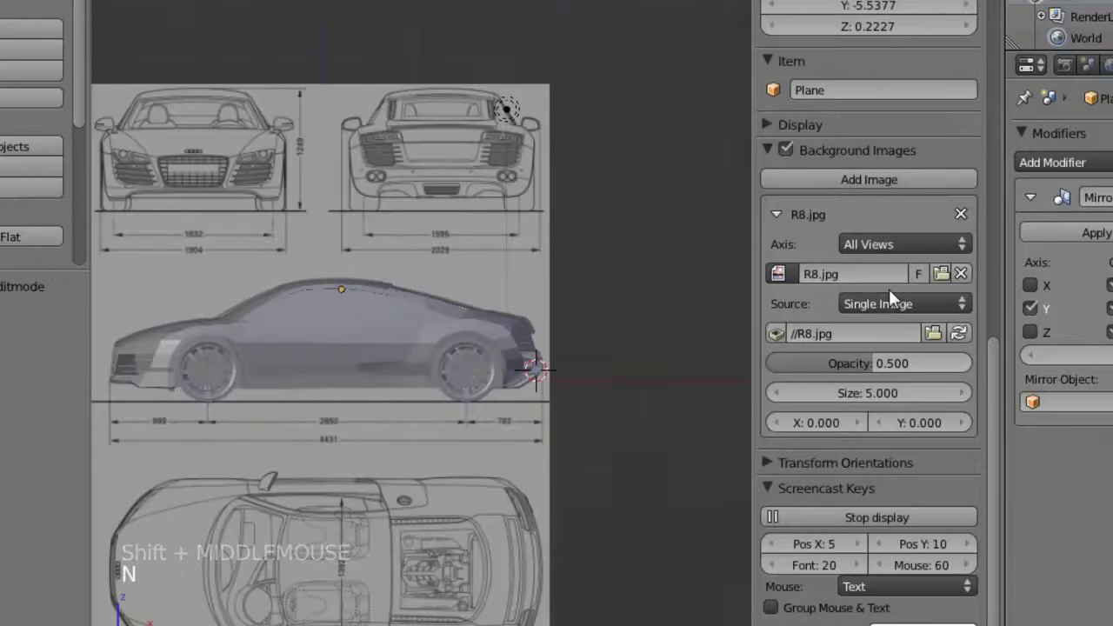
{"action": "left_click", "coordinate": [964, 282]}
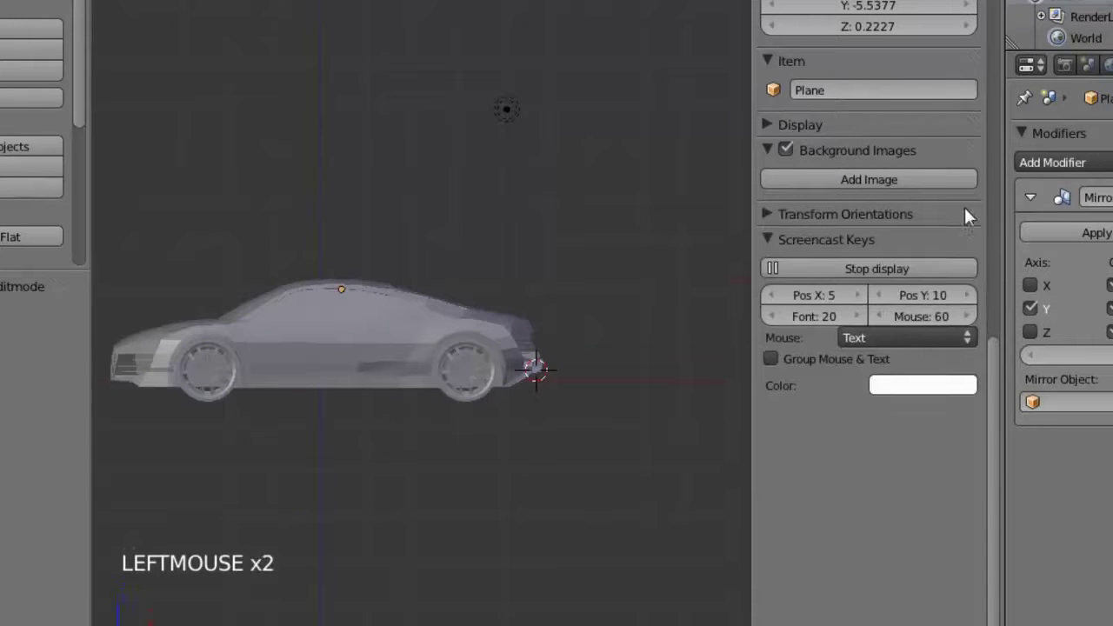
Step: Hide the view settings and select an edge on the rear deck in Edit Mode
{"action": "key", "text": "n"}
{"action": "middle_click", "coordinate": [614, 346]}
{"action": "key", "text": "KP_5"}
{"action": "scroll", "scroll_direction": "up", "scroll_amount": 3}
{"action": "middle_click", "coordinate": [685, 344]}
{"action": "scroll", "scroll_direction": "up", "scroll_amount": 3}
{"action": "middle_click", "coordinate": [532, 384]}
{"action": "middle_click", "coordinate": [446, 380]}
{"action": "middle_click", "coordinate": [565, 373]}
{"action": "key", "text": "Tab"}
{"action": "scroll", "scroll_direction": "up", "scroll_amount": 3}
{"action": "scroll", "scroll_direction": "down", "scroll_amount": 3}
{"action": "right_click", "coordinate": [610, 440]}
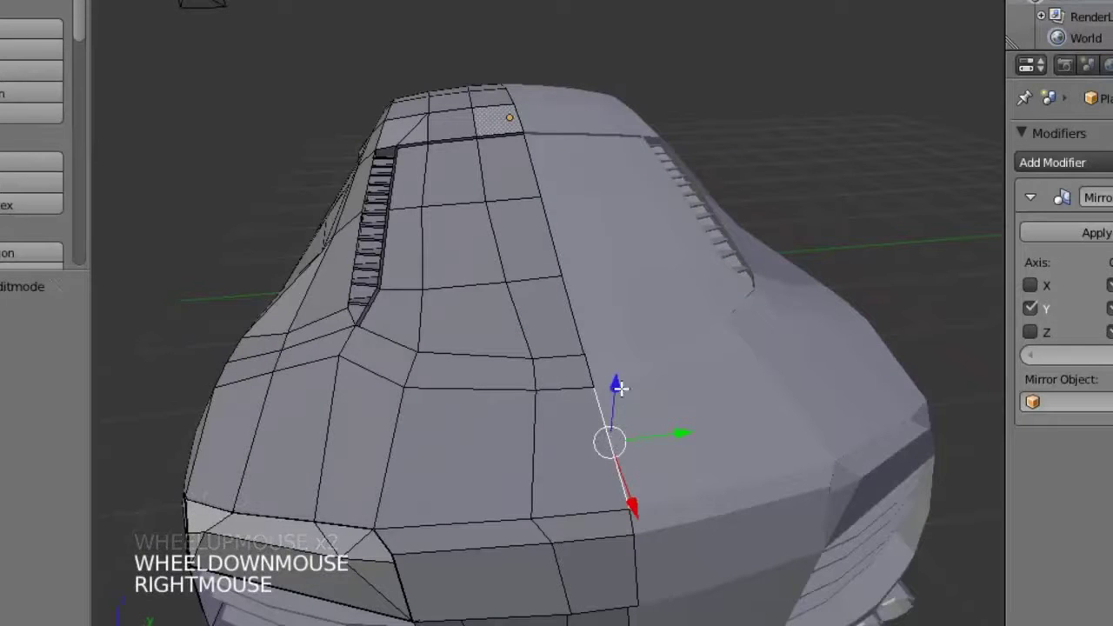
Step: Duplicate the rear deck edge and place the copy lifted above the deck
{"action": "middle_click", "coordinate": [626, 441]}
{"action": "scroll", "scroll_direction": "up", "scroll_amount": 3}
{"action": "middle_click", "coordinate": [661, 386]}
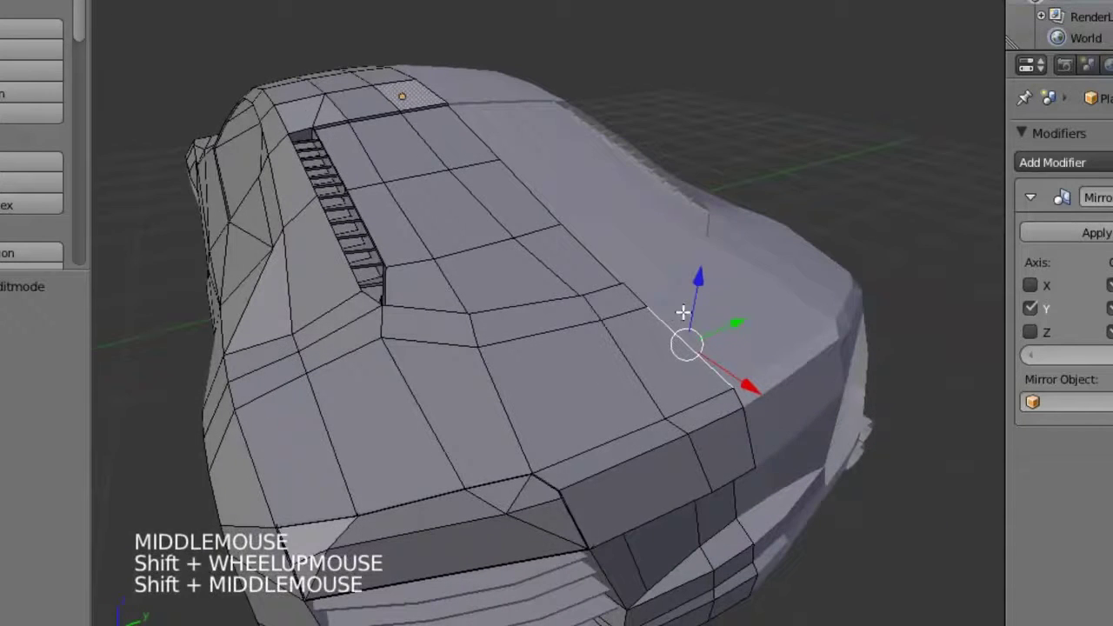
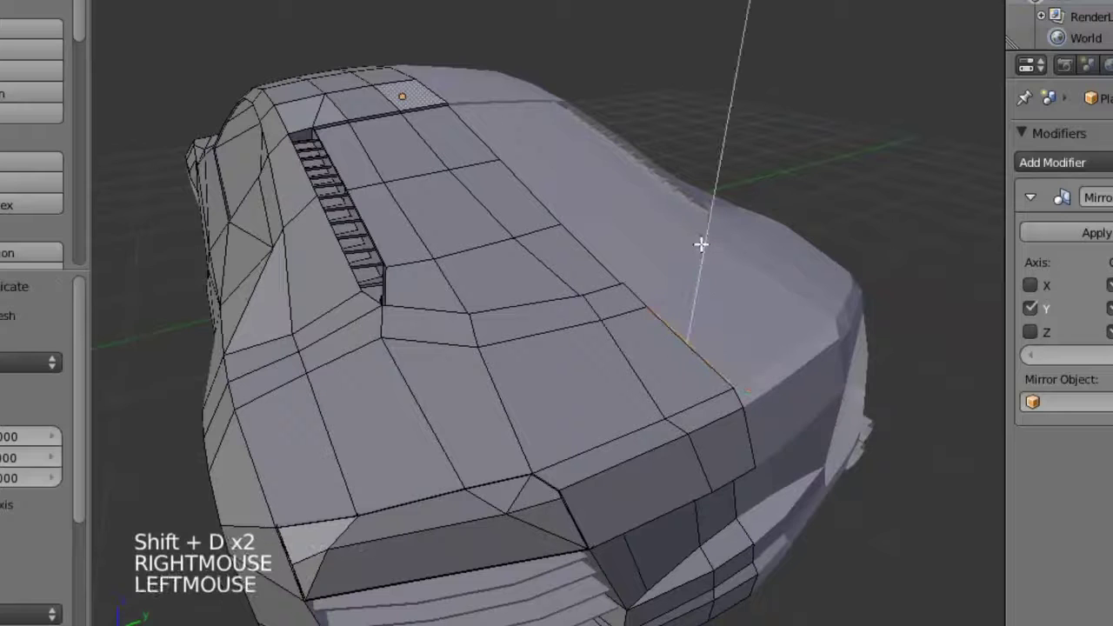
{"action": "middle_click", "coordinate": [821, 204]}
{"action": "scroll", "scroll_direction": "up", "scroll_amount": 3}
{"action": "middle_click", "coordinate": [721, 242]}
{"action": "key", "text": "r"}
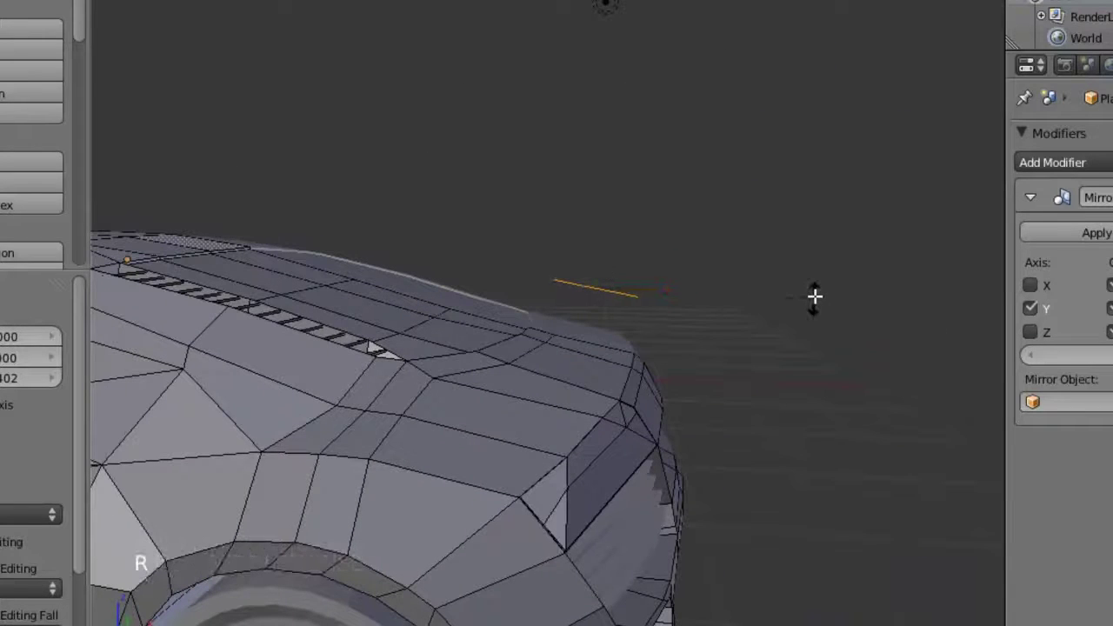
{"action": "left_click", "coordinate": [824, 231]}
{"action": "middle_click", "coordinate": [809, 239]}
Step: Turn off Clipping in the Mirror modifier so the new edge is not pinned at the centre
{"action": "key", "text": "s"}
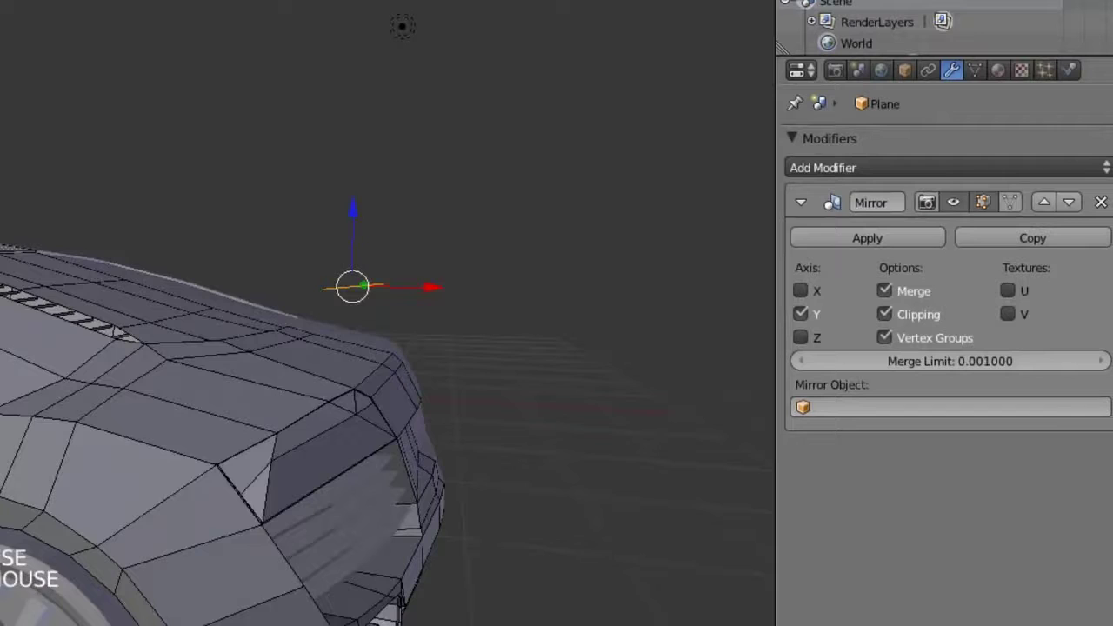
{"action": "left_click", "coordinate": [900, 323]}
{"action": "middle_click", "coordinate": [411, 333]}
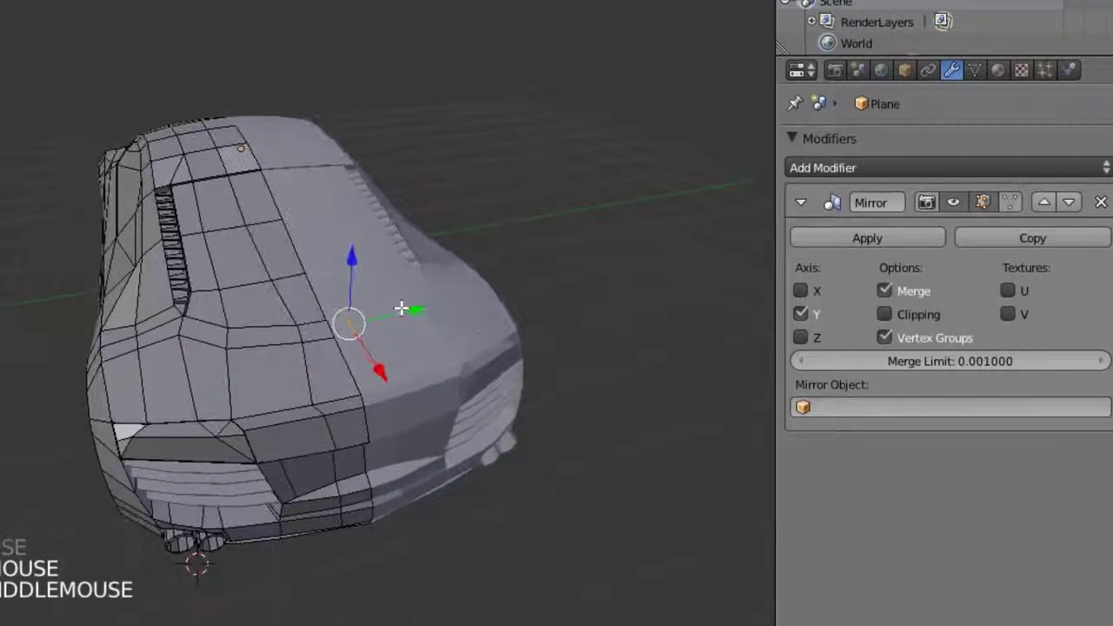
{"action": "scroll", "scroll_direction": "up", "scroll_amount": 3}
{"action": "key", "text": "KP_7"}
{"action": "key", "text": "KP_5"}
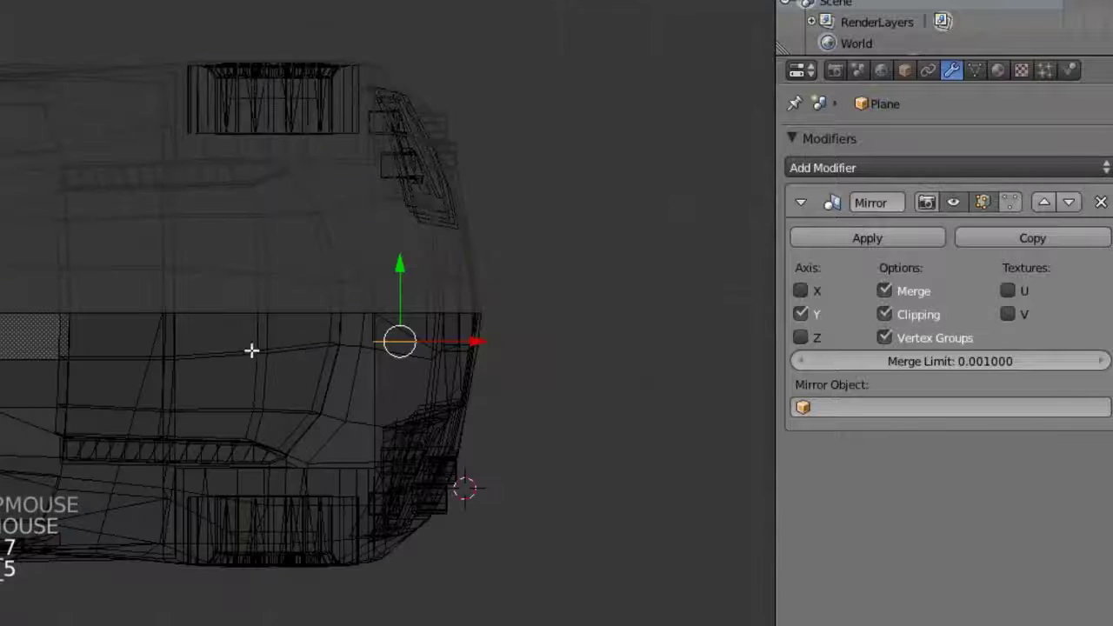
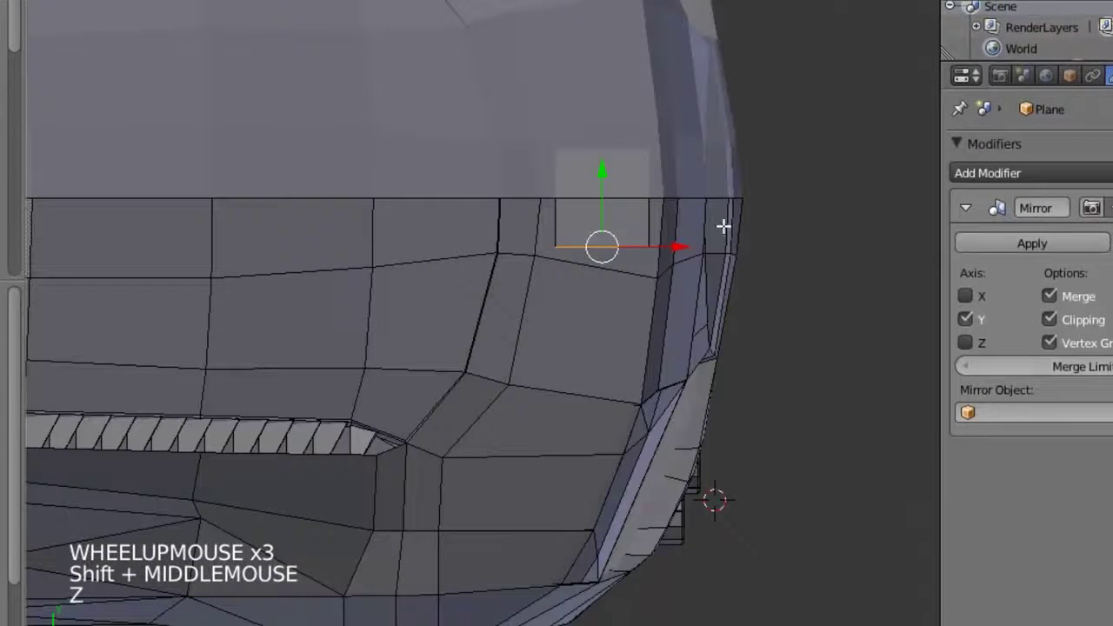
Step: Extrude the rear body edge downward into a first strip of new faces
{"action": "key", "text": "g"}
{"action": "left_click", "coordinate": [743, 301]}
{"action": "key", "text": "r"}
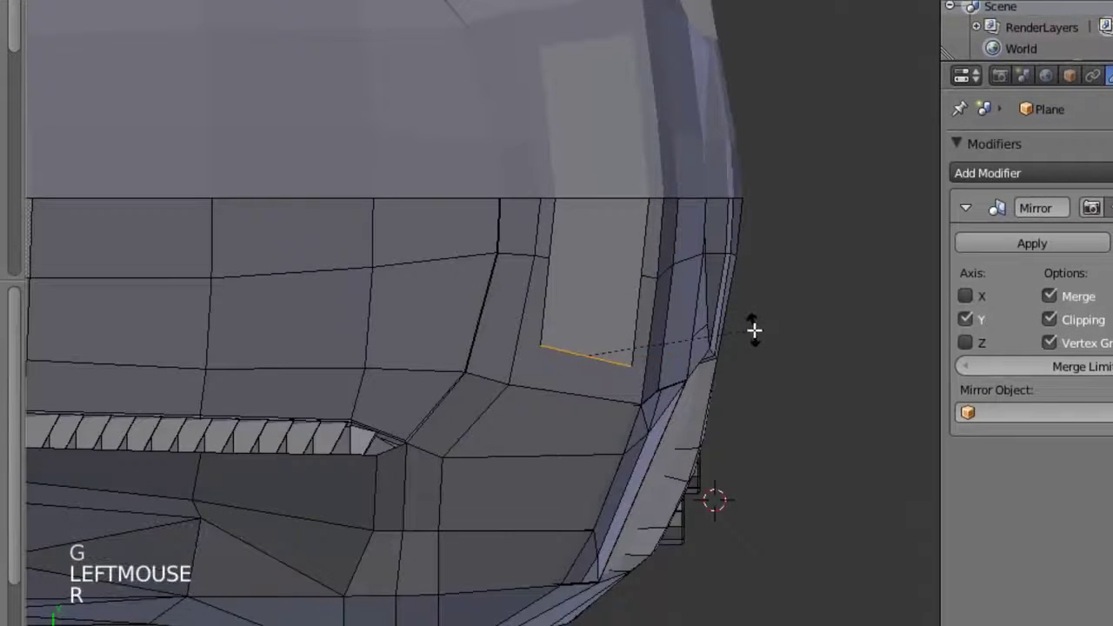
{"action": "left_click", "coordinate": [790, 309]}
{"action": "key", "text": "s"}
{"action": "key", "text": "g"}
{"action": "left_click", "coordinate": [781, 305]}
{"action": "left_click", "coordinate": [792, 341]}
Step: Extrude the strip's bottom edge again to lengthen the spoiler flap downward
{"action": "key", "text": "ctrl+z"}
{"action": "key", "text": "g"}
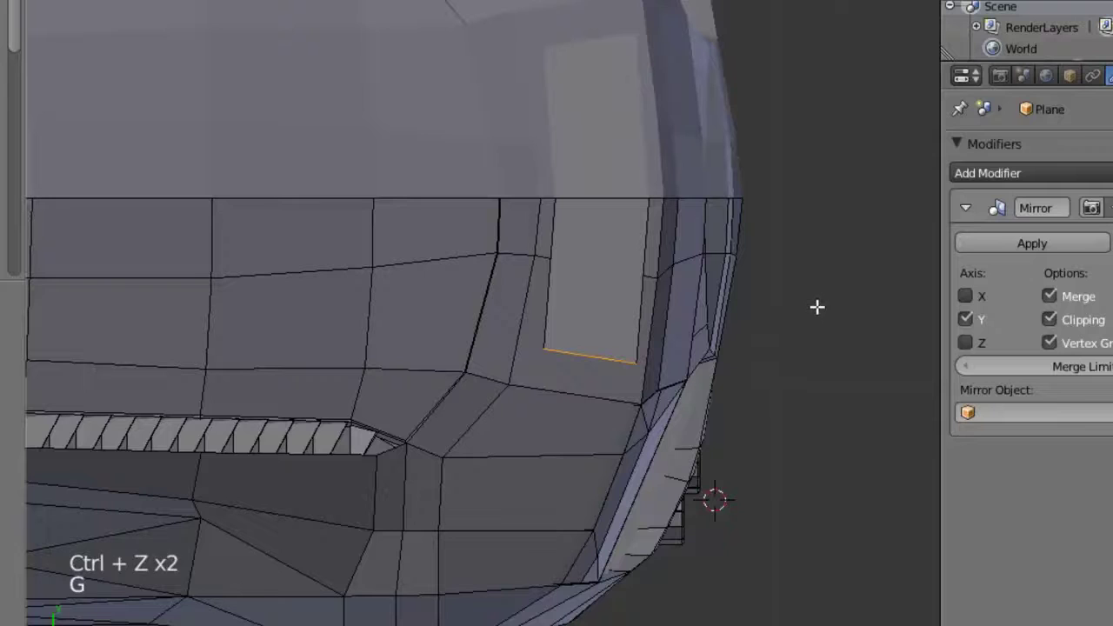
{"action": "key", "text": "e"}
{"action": "left_click", "coordinate": [809, 300]}
{"action": "right_click", "coordinate": [809, 299]}
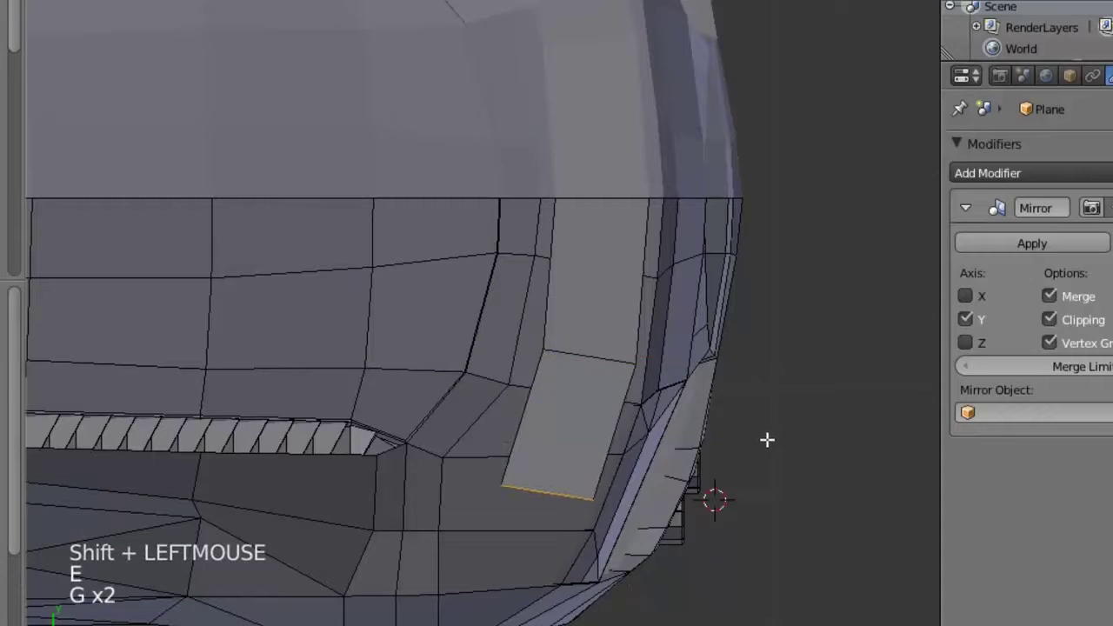
{"action": "left_click", "coordinate": [764, 436]}
{"action": "key", "text": "g"}
{"action": "right_click", "coordinate": [854, 369]}
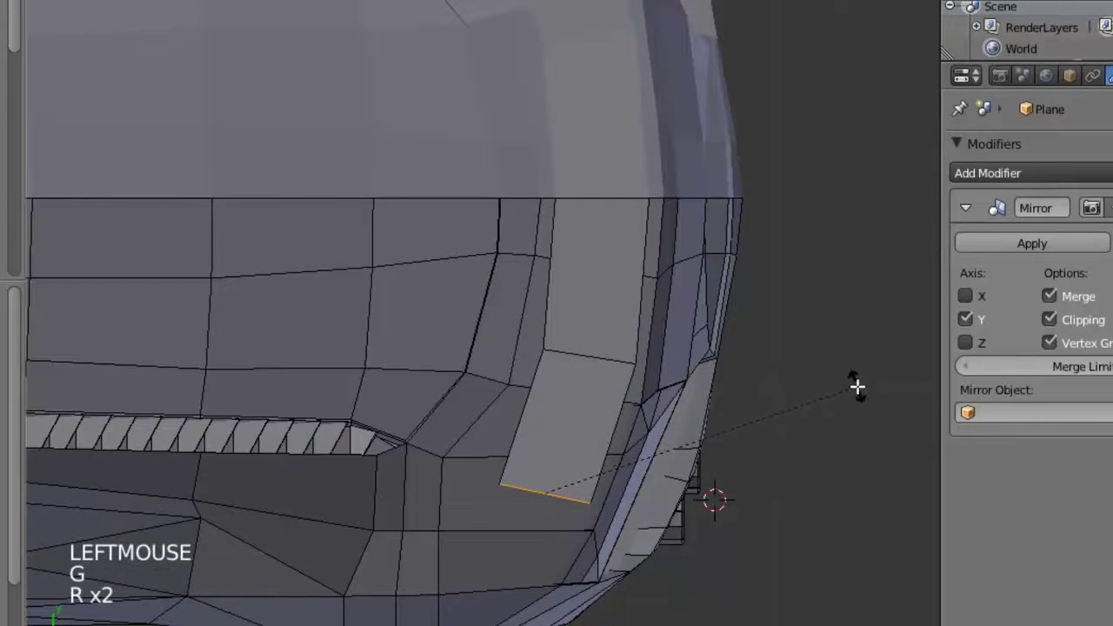
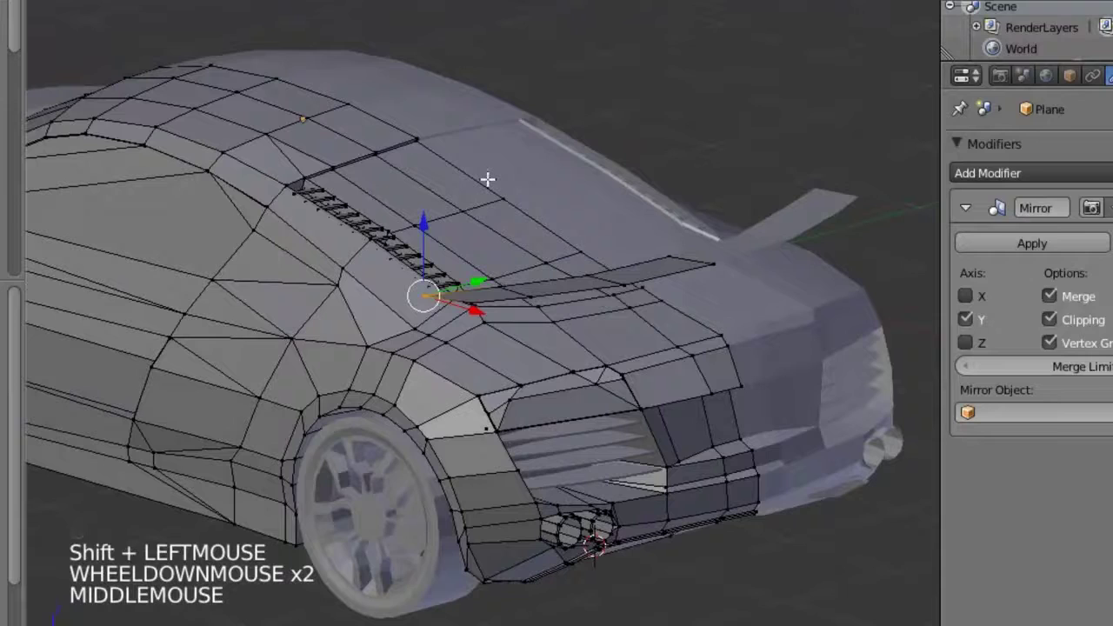
Step: Extrude the flat plate's edges outward so it spans across the rear deck
{"action": "middle_click", "coordinate": [460, 187]}
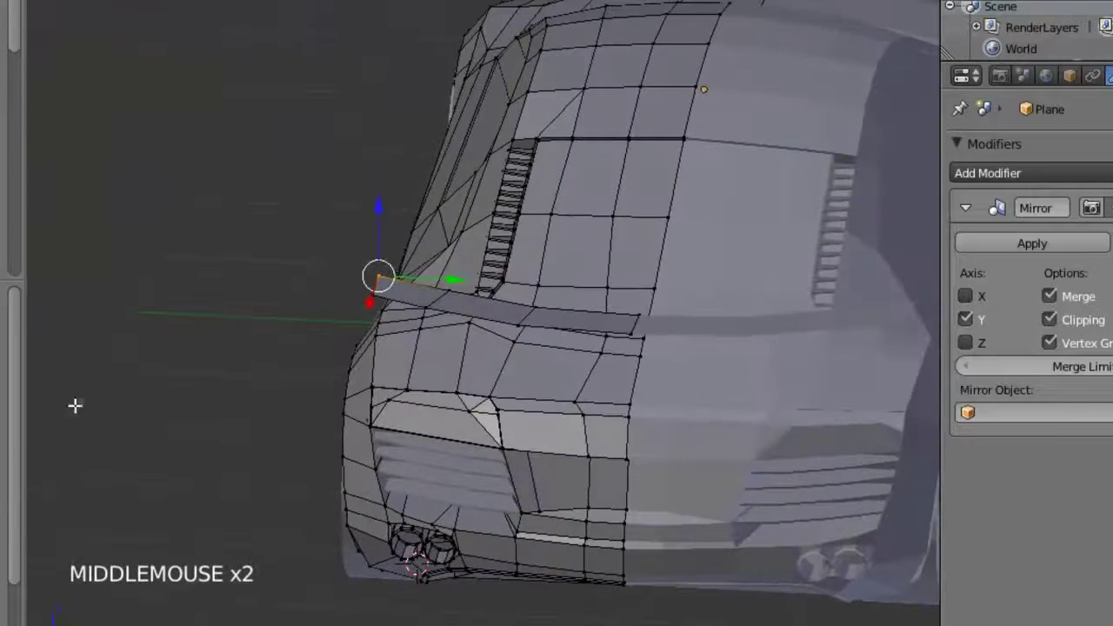
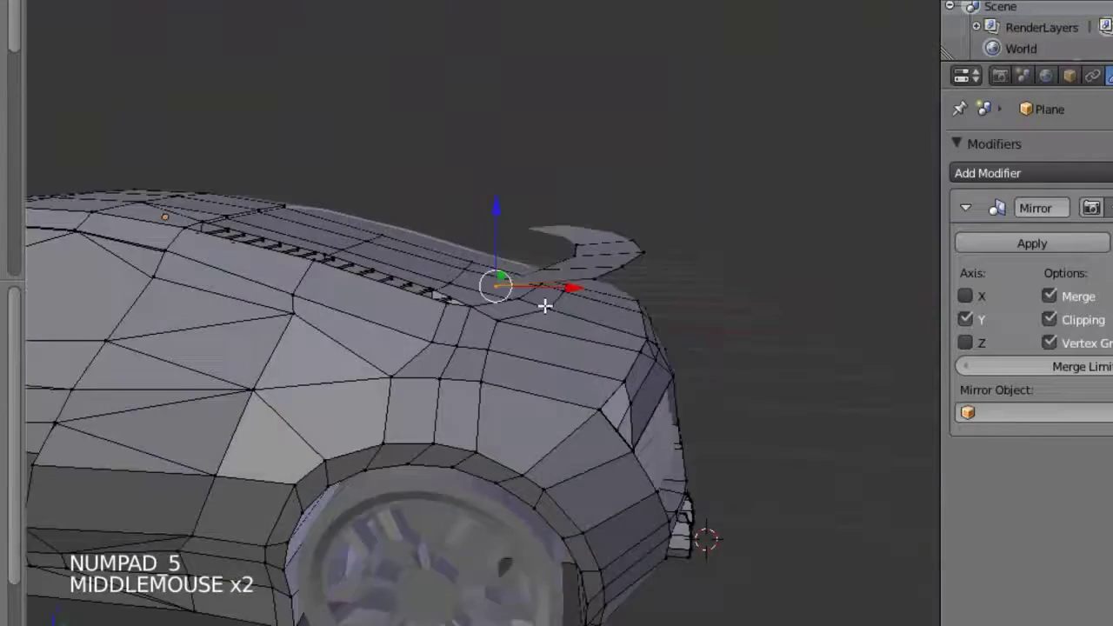
{"action": "scroll", "scroll_direction": "up", "scroll_amount": 3}
{"action": "middle_click", "coordinate": [558, 280]}
{"action": "right_click", "coordinate": [577, 319]}
{"action": "left_click", "coordinate": [595, 259]}
{"action": "scroll", "scroll_direction": "up", "scroll_amount": 3}
{"action": "middle_click", "coordinate": [515, 285]}
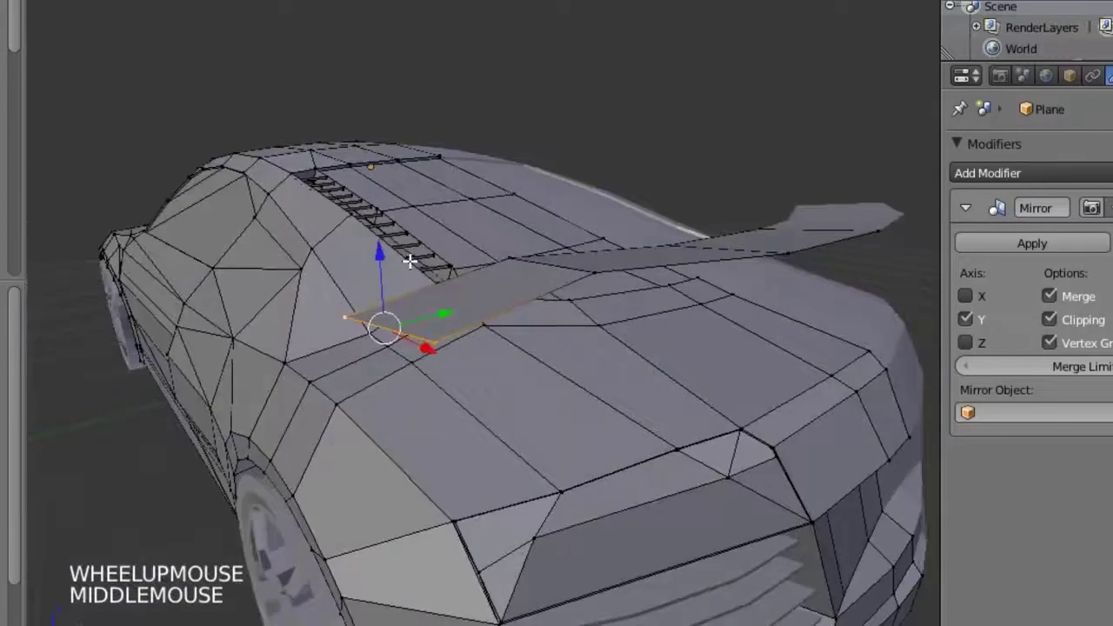
{"action": "left_click", "coordinate": [346, 243]}
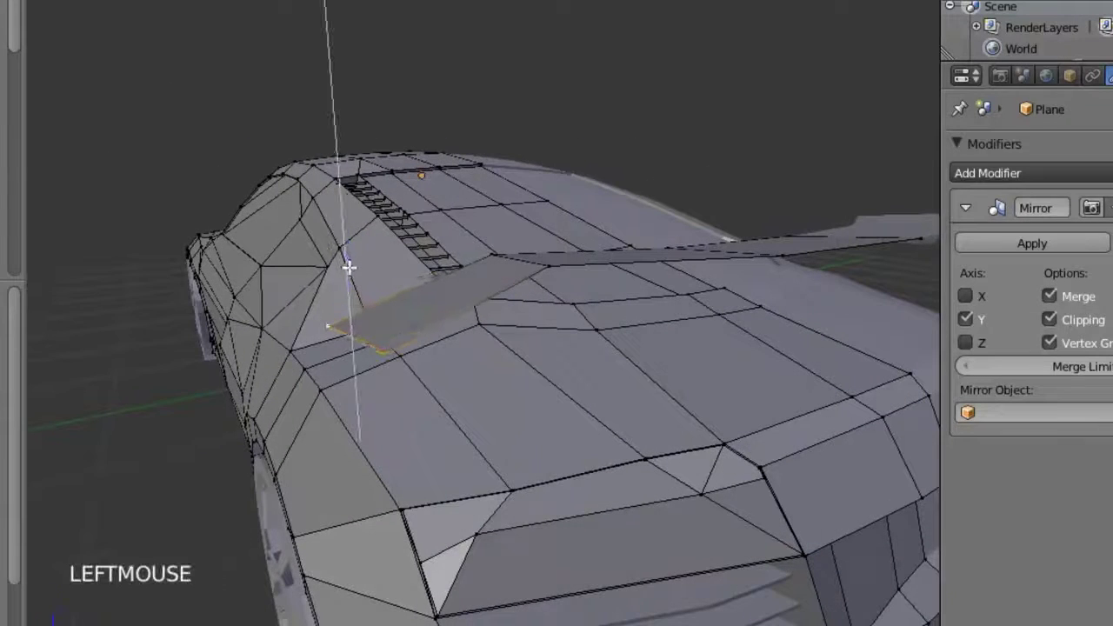
{"action": "right_click", "coordinate": [519, 258]}
{"action": "left_click", "coordinate": [515, 194]}
{"action": "middle_click", "coordinate": [579, 240]}
{"action": "right_click", "coordinate": [570, 252]}
{"action": "left_click", "coordinate": [585, 191]}
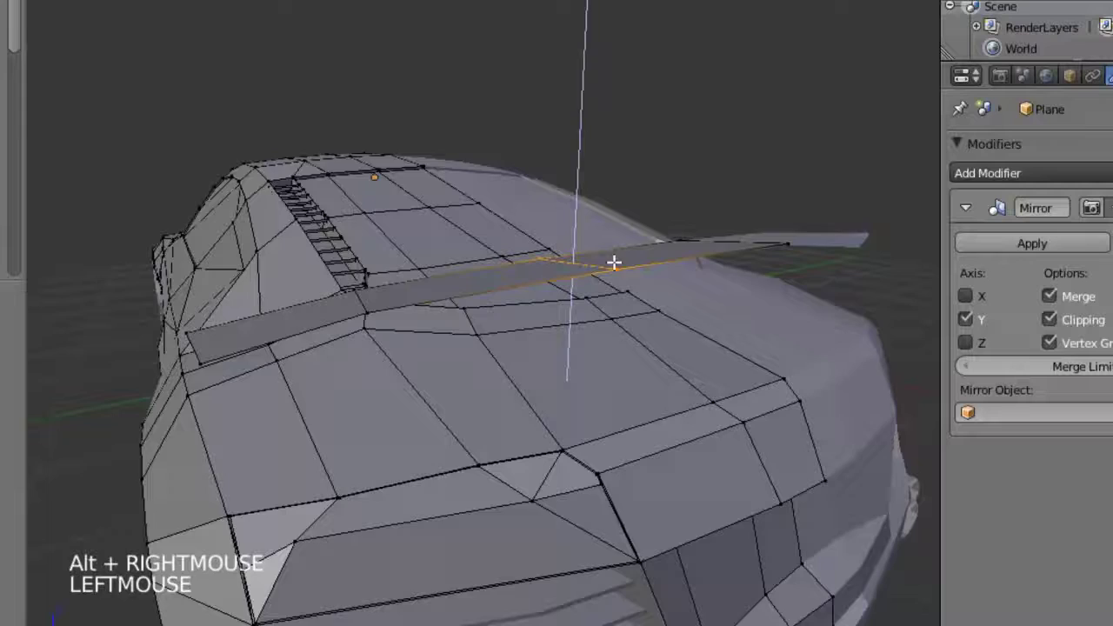
Step: Select the whole linked plate and extrude it into a thick spoiler wing
{"action": "key", "text": "Tab"}
{"action": "scroll", "scroll_direction": "down", "scroll_amount": 3}
{"action": "scroll", "scroll_direction": "up", "scroll_amount": 3}
{"action": "middle_click", "coordinate": [540, 362]}
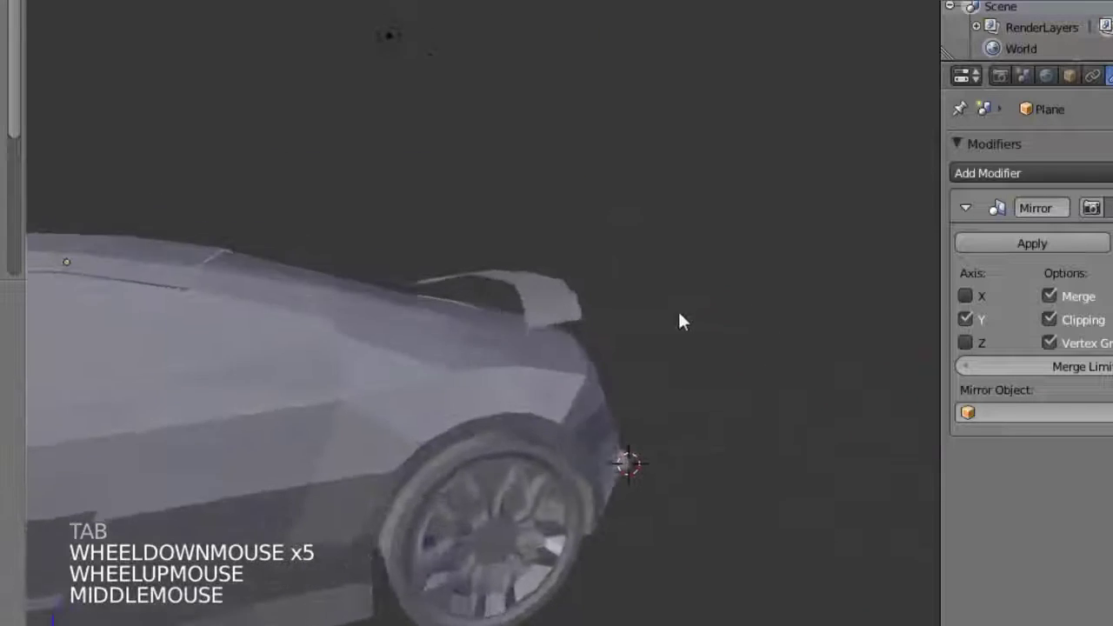
{"action": "middle_click", "coordinate": [567, 290]}
{"action": "scroll", "scroll_direction": "up", "scroll_amount": 3}
{"action": "middle_click", "coordinate": [528, 381]}
{"action": "middle_click", "coordinate": [556, 380]}
{"action": "scroll", "scroll_direction": "up", "scroll_amount": 3}
{"action": "key", "text": "a"}
{"action": "key", "text": "a"}
{"action": "right_click", "coordinate": [548, 270]}
{"action": "key", "text": "l"}
{"action": "key", "text": "e"}
{"action": "right_click", "coordinate": [563, 194]}
{"action": "left_click", "coordinate": [571, 189]}
Step: Inspect the wing from several angles and select its end edges for adjustment
{"action": "key", "text": "Tab"}
{"action": "scroll", "scroll_direction": "down", "scroll_amount": 3}
{"action": "middle_click", "coordinate": [543, 278]}
{"action": "scroll", "scroll_direction": "down", "scroll_amount": 3}
{"action": "middle_click", "coordinate": [449, 352]}
{"action": "scroll", "scroll_direction": "down", "scroll_amount": 3}
{"action": "middle_click", "coordinate": [435, 363]}
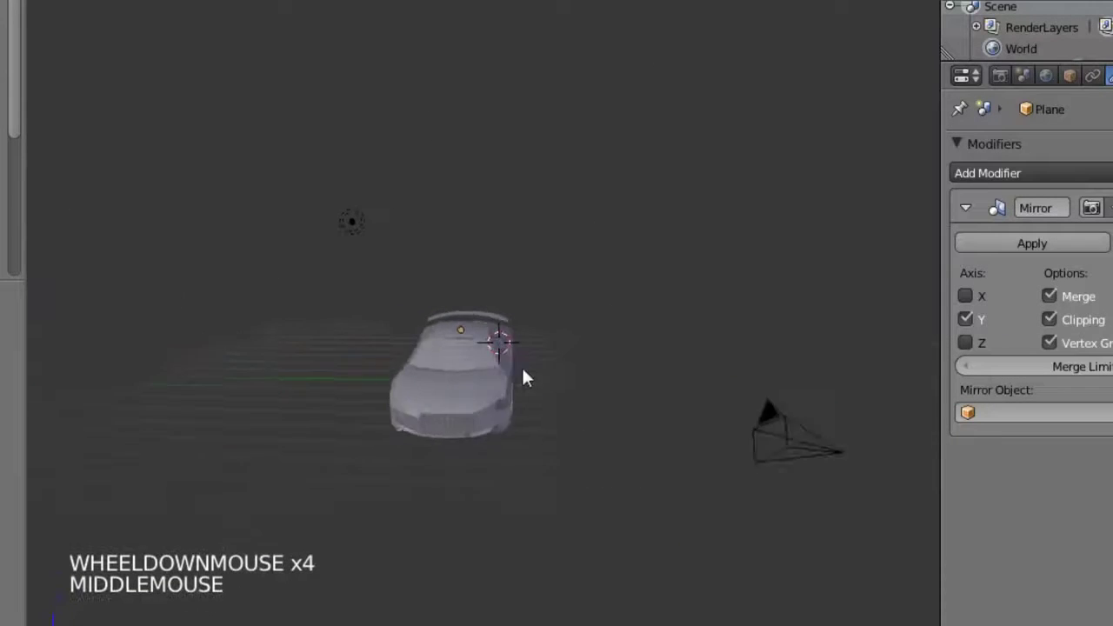
{"action": "scroll", "scroll_direction": "up", "scroll_amount": 3}
{"action": "middle_click", "coordinate": [448, 363]}
{"action": "middle_click", "coordinate": [554, 422]}
{"action": "middle_click", "coordinate": [415, 426]}
{"action": "scroll", "scroll_direction": "down", "scroll_amount": 3}
{"action": "key", "text": "Tab"}
{"action": "right_click", "coordinate": [289, 267]}
{"action": "right_click", "coordinate": [296, 228]}
Step: Extrude the wing's underside edge down to the body as the first support strut
{"action": "middle_click", "coordinate": [348, 284]}
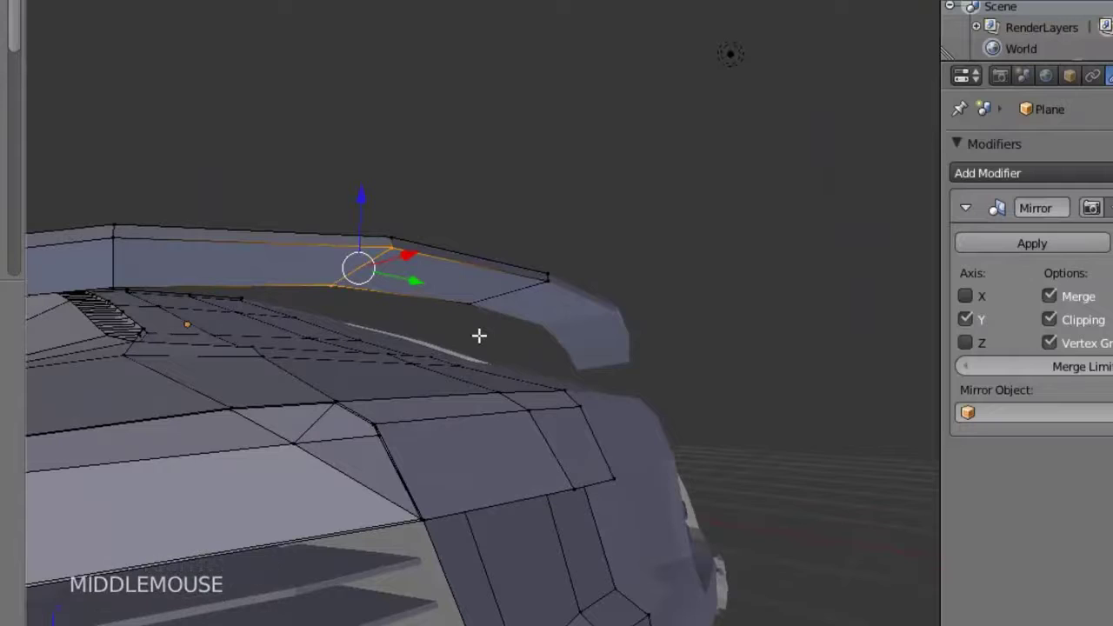
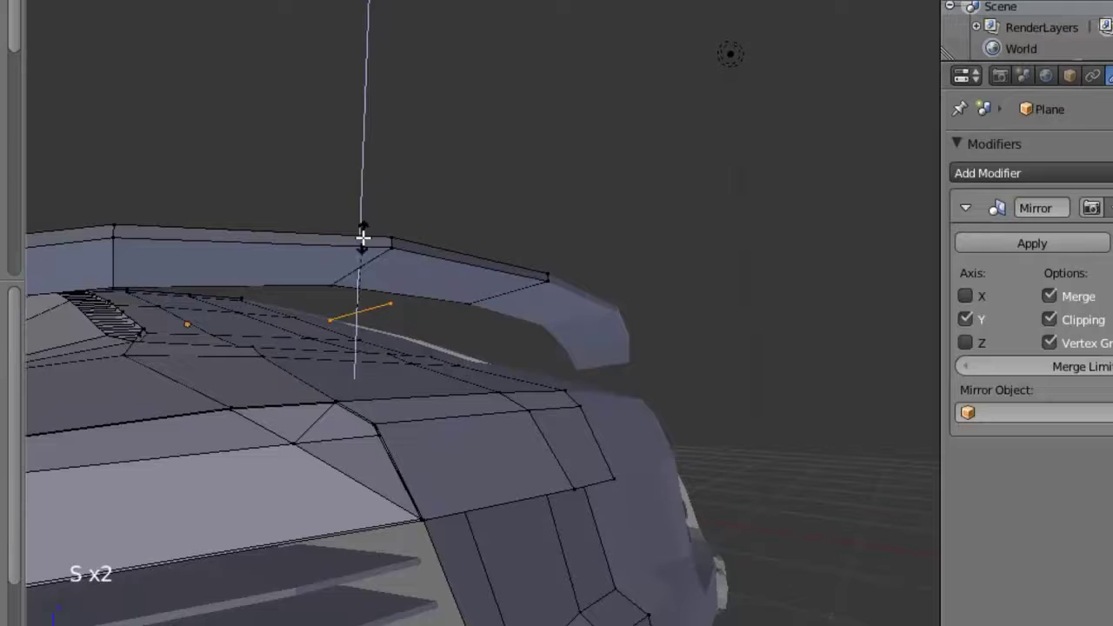
{"action": "left_click", "coordinate": [362, 233]}
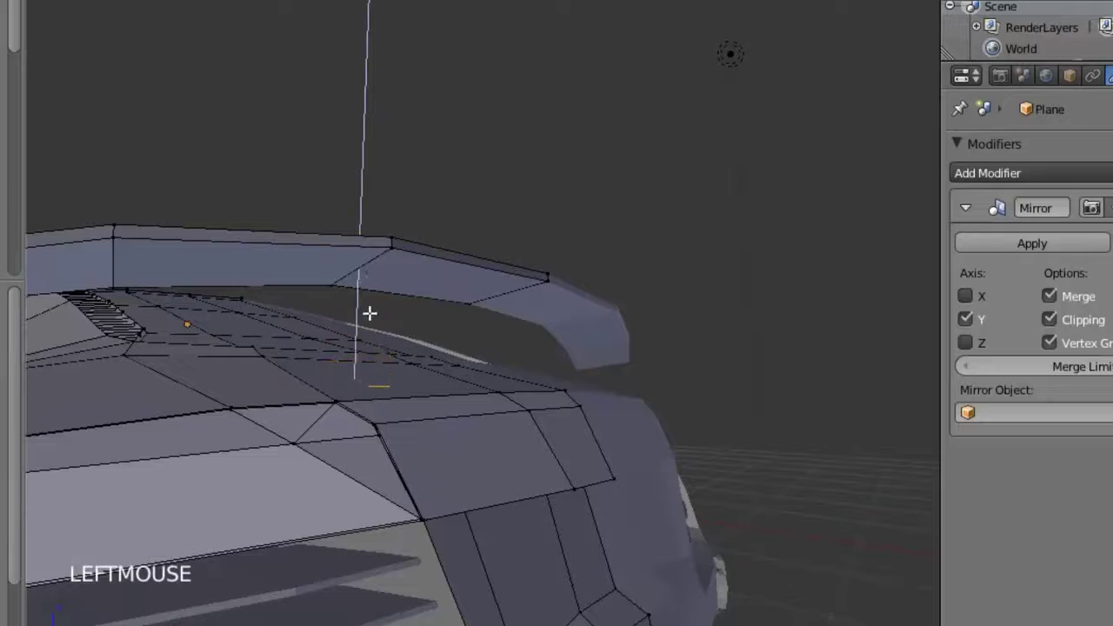
{"action": "key", "text": "e"}
{"action": "right_click", "coordinate": [360, 331]}
{"action": "left_click", "coordinate": [361, 331]}
{"action": "middle_click", "coordinate": [428, 301]}
{"action": "key", "text": "s"}
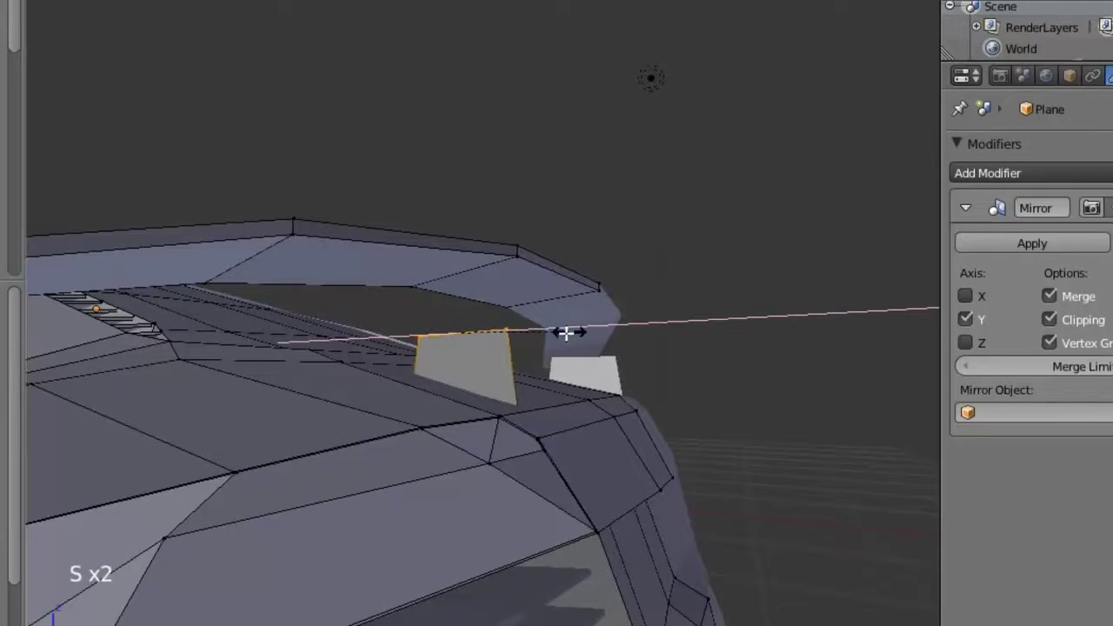
{"action": "left_click", "coordinate": [499, 314]}
{"action": "key", "text": "s"}
{"action": "left_click", "coordinate": [524, 328]}
Step: Build the second angled support and adjust its faces against the deck
{"action": "key", "text": "e"}
{"action": "right_click", "coordinate": [489, 259]}
{"action": "left_click", "coordinate": [457, 255]}
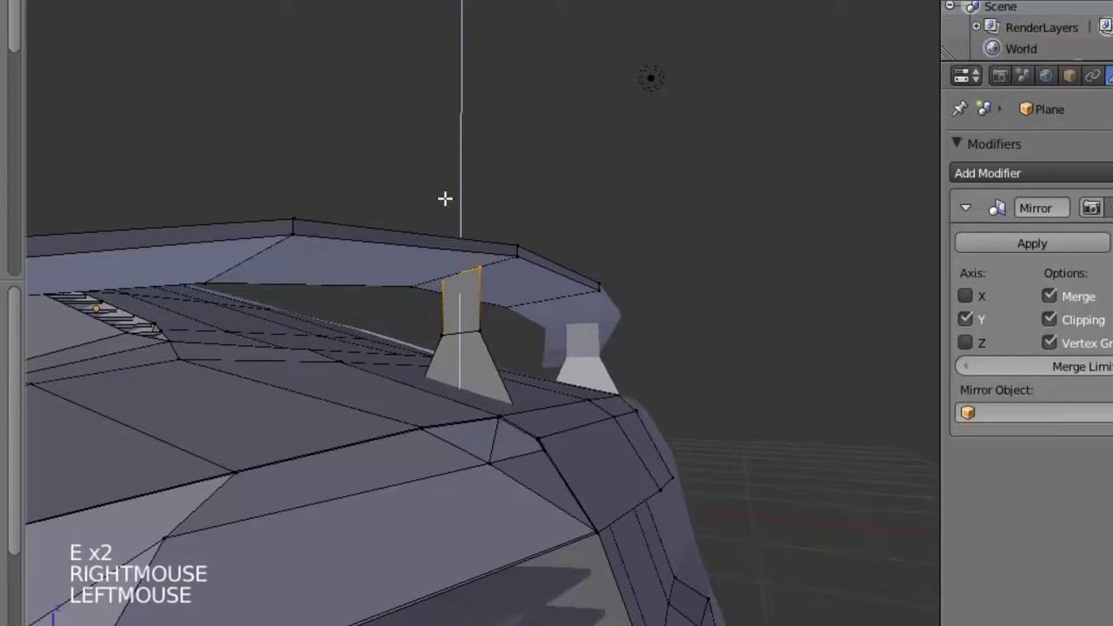
{"action": "left_click", "coordinate": [528, 270]}
{"action": "middle_click", "coordinate": [529, 324]}
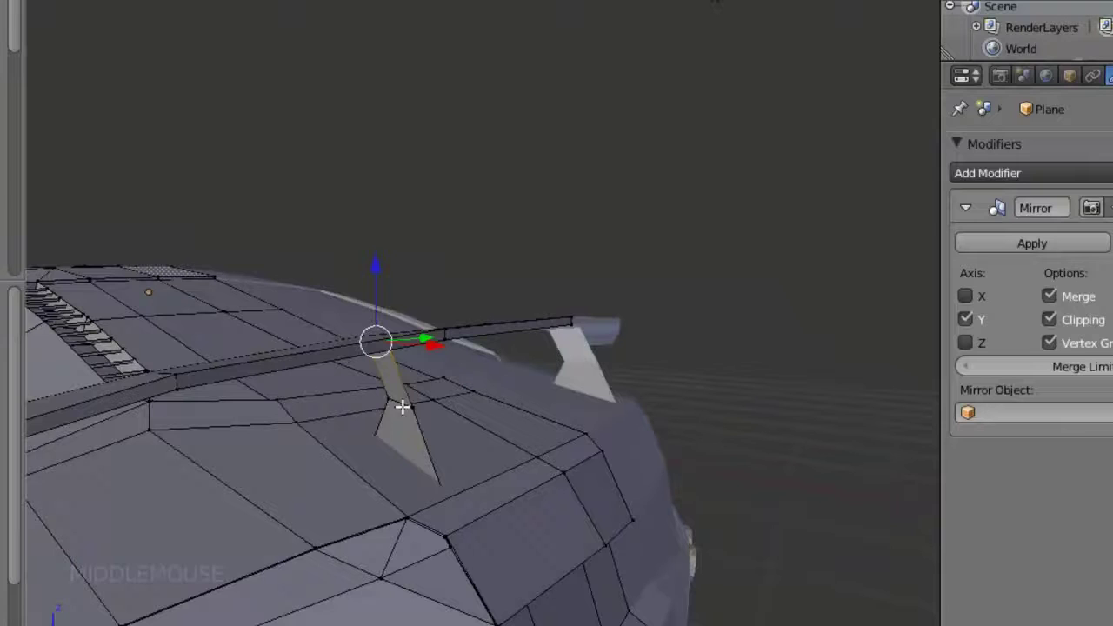
{"action": "key", "text": "l"}
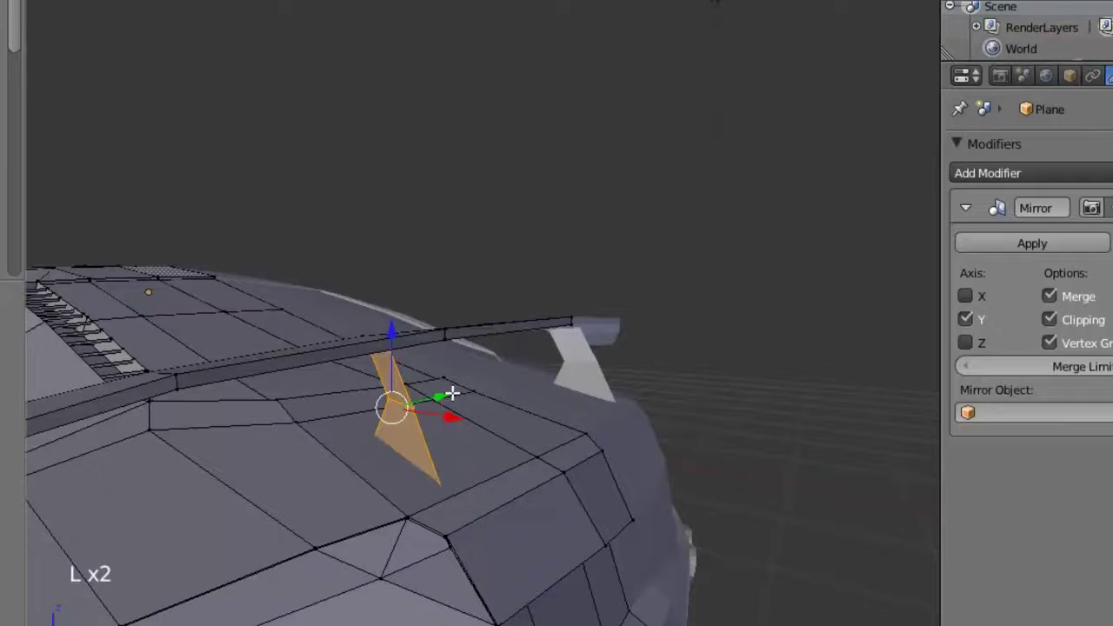
{"action": "right_click", "coordinate": [452, 389]}
{"action": "left_click", "coordinate": [442, 390]}
Step: Leave Edit Mode and view the finished car with spoiler whole side-on
{"action": "key", "text": "Tab"}
{"action": "scroll", "scroll_direction": "down", "scroll_amount": 3}
{"action": "middle_click", "coordinate": [411, 383]}
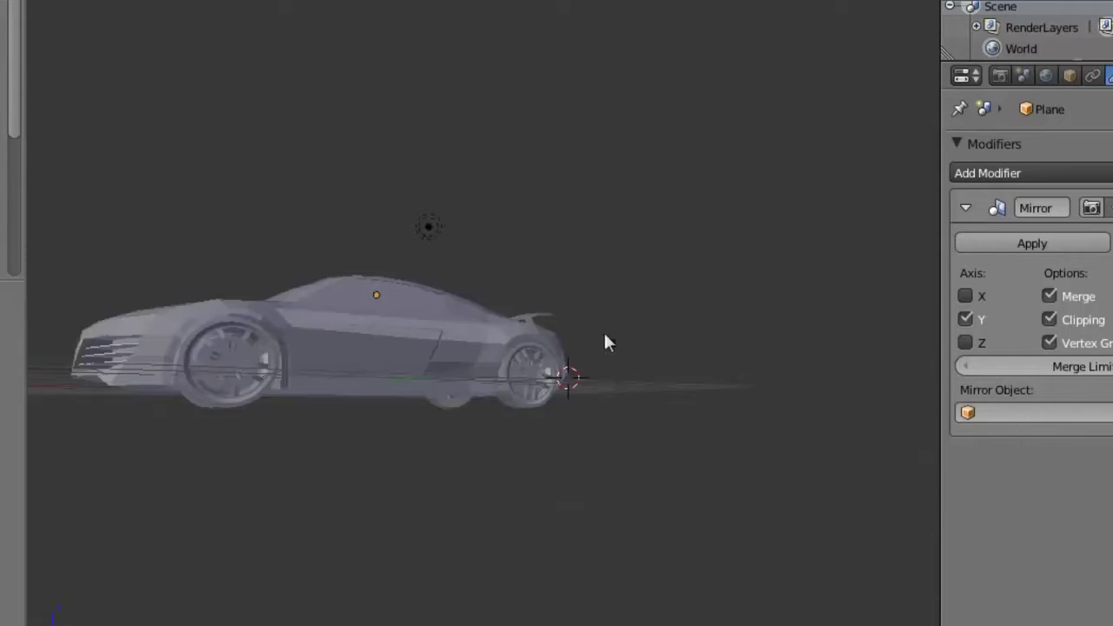
Step: Leave Edit Mode for Object Mode and inspect the car from all sides, toggling shading
{"action": "middle_click", "coordinate": [409, 386]}
{"action": "middle_click", "coordinate": [543, 345]}
{"action": "key", "text": "z"}
{"action": "scroll", "scroll_direction": "down", "scroll_amount": 3}
{"action": "middle_click", "coordinate": [445, 445]}
{"action": "key", "text": "b"}
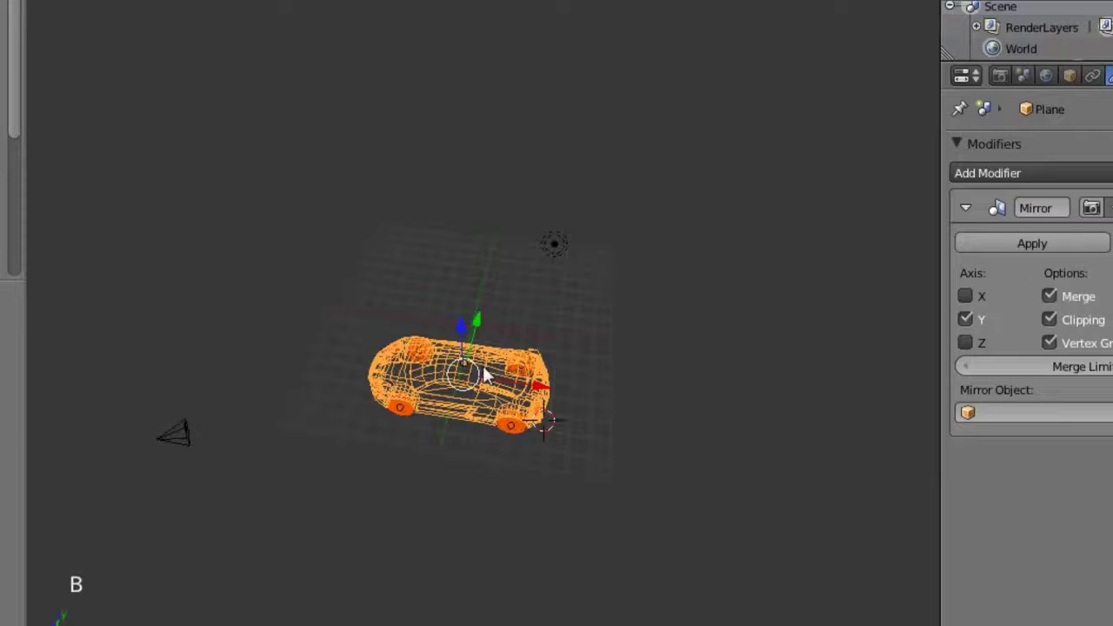
{"action": "left_click", "coordinate": [487, 331]}
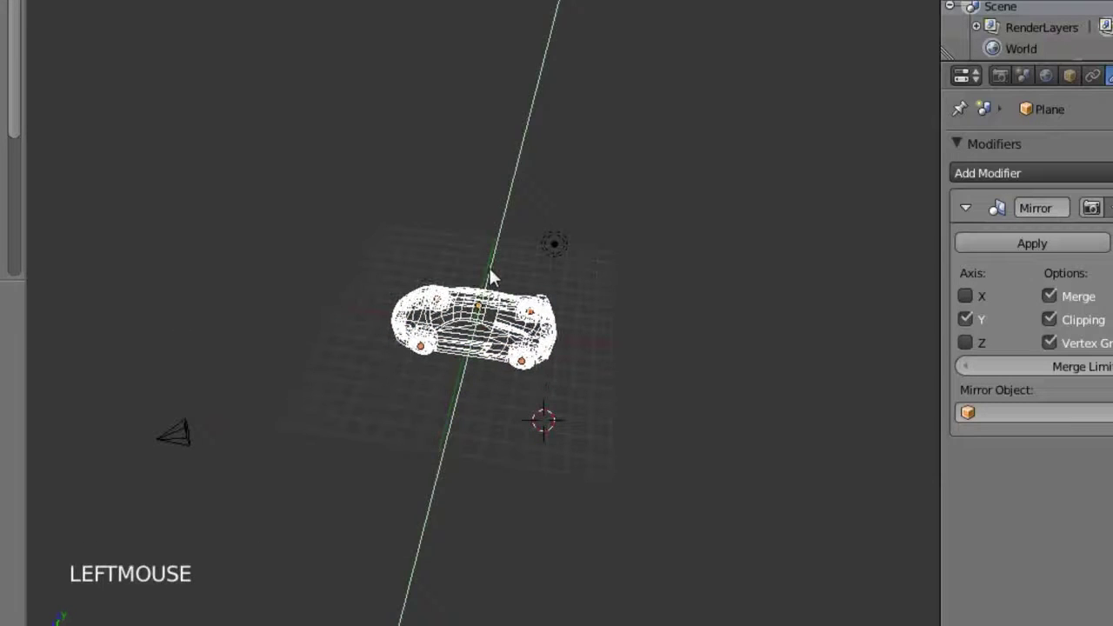
{"action": "middle_click", "coordinate": [563, 459]}
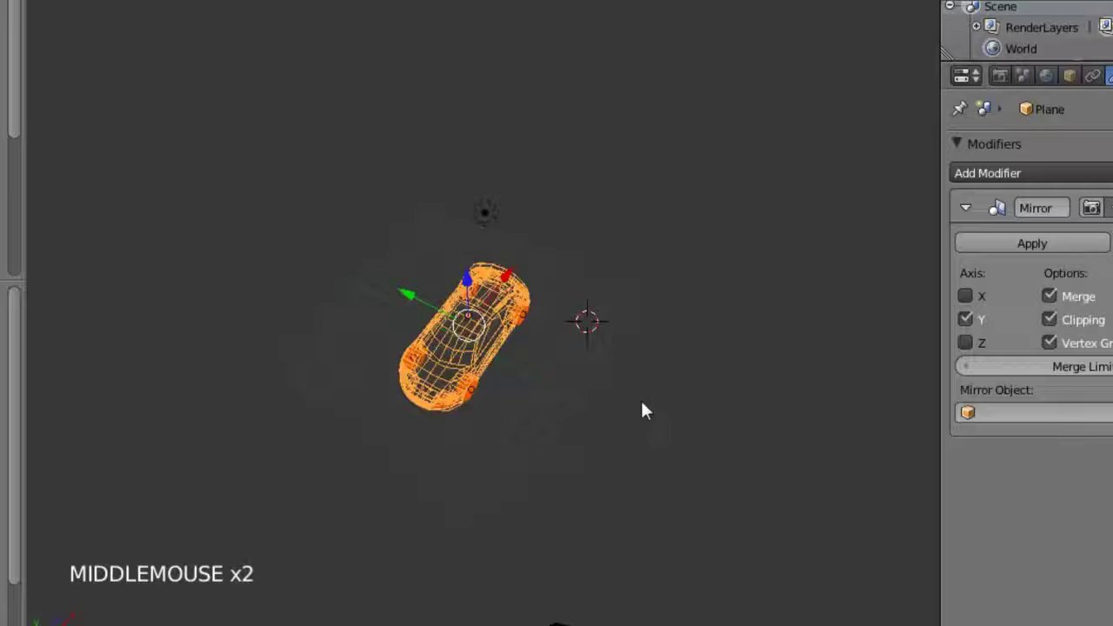
{"action": "key", "text": "z"}
{"action": "scroll", "scroll_direction": "up", "scroll_amount": 3}
{"action": "middle_click", "coordinate": [515, 394]}
{"action": "middle_click", "coordinate": [413, 426]}
{"action": "middle_click", "coordinate": [446, 413]}
{"action": "key", "text": "a"}
{"action": "middle_click", "coordinate": [515, 446]}
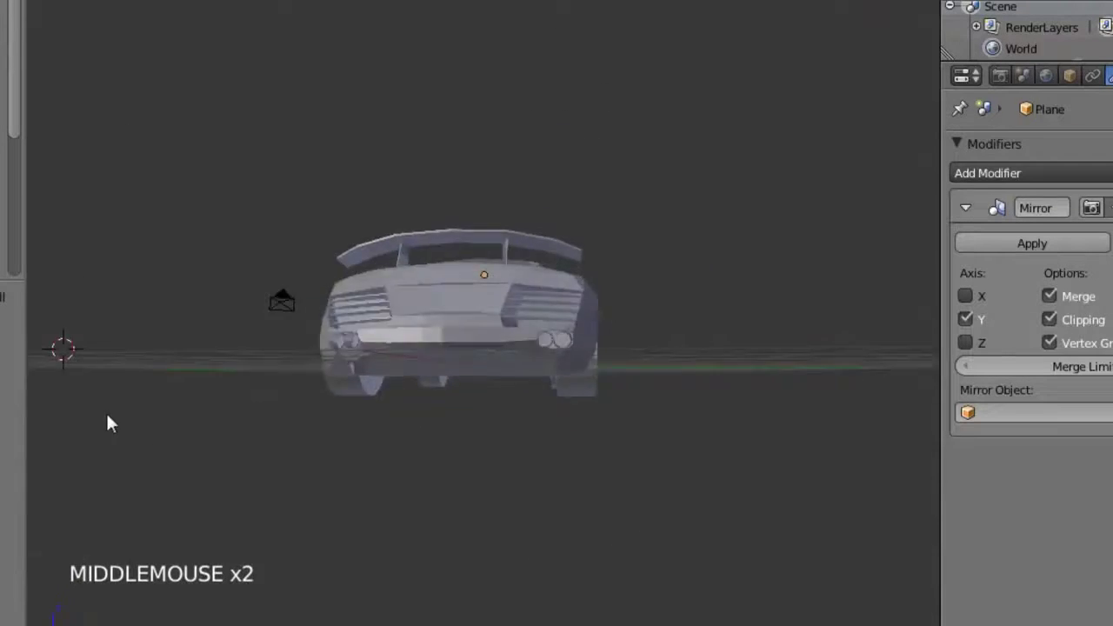
{"action": "scroll", "scroll_direction": "up", "scroll_amount": 3}
{"action": "middle_click", "coordinate": [512, 435]}
{"action": "middle_click", "coordinate": [313, 452]}
{"action": "middle_click", "coordinate": [460, 418]}
{"action": "key", "text": "alt+z"}
{"action": "middle_click", "coordinate": [437, 314]}
{"action": "key", "text": "alt+z"}
{"action": "scroll", "scroll_direction": "down", "scroll_amount": 3}
Step: Select the car and assign it to a different layer in Move to Layer, emptying the view
{"action": "right_click", "coordinate": [472, 299]}
{"action": "middle_click", "coordinate": [531, 277]}
{"action": "key", "text": "w"}
{"action": "left_click", "coordinate": [487, 595]}
{"action": "left_click", "coordinate": [502, 595]}
Step: Bring the complete car back in lit shading and orbit to view its front, roof and spoiler
{"action": "key", "text": "a"}
{"action": "key", "text": "m"}
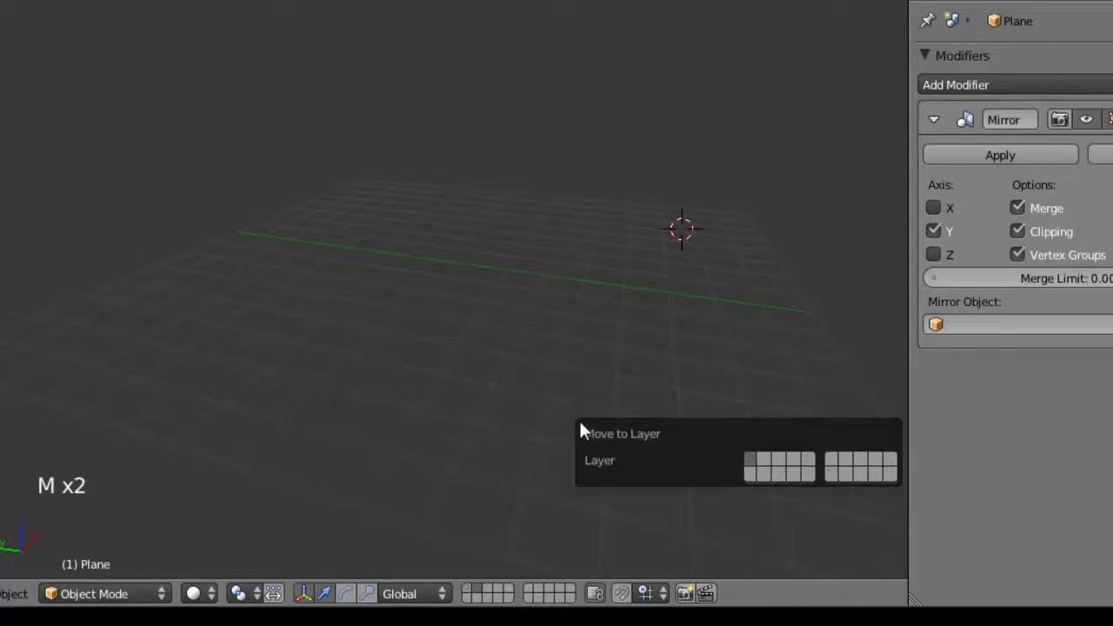
{"action": "scroll", "scroll_direction": "up", "scroll_amount": 3}
{"action": "middle_click", "coordinate": [573, 392]}
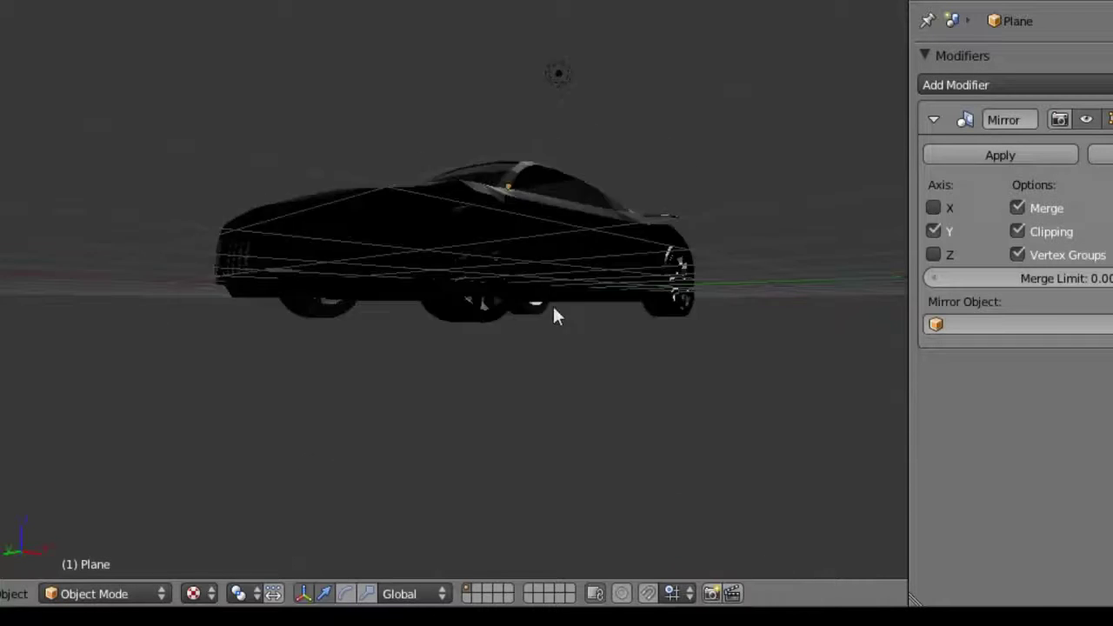
{"action": "scroll", "scroll_direction": "up", "scroll_amount": 3}
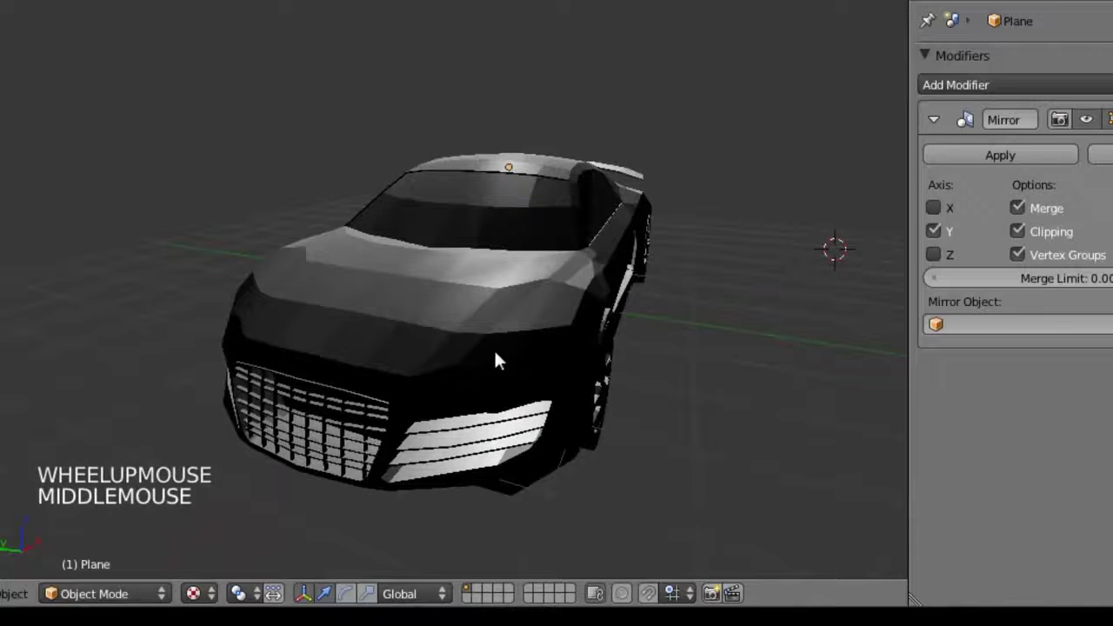
{"action": "middle_click", "coordinate": [443, 263]}
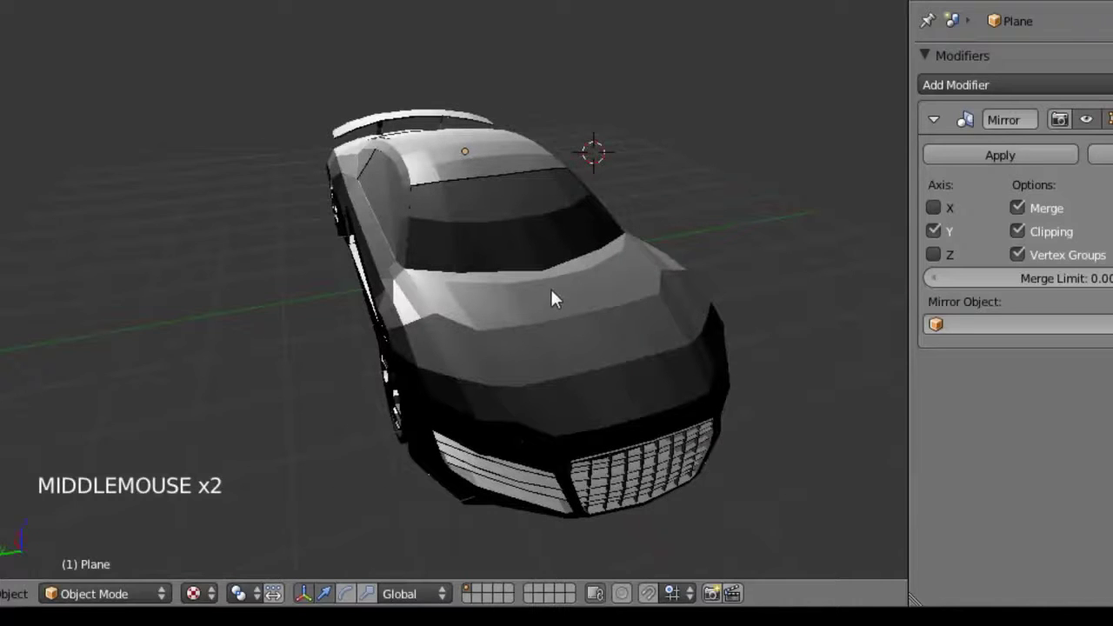